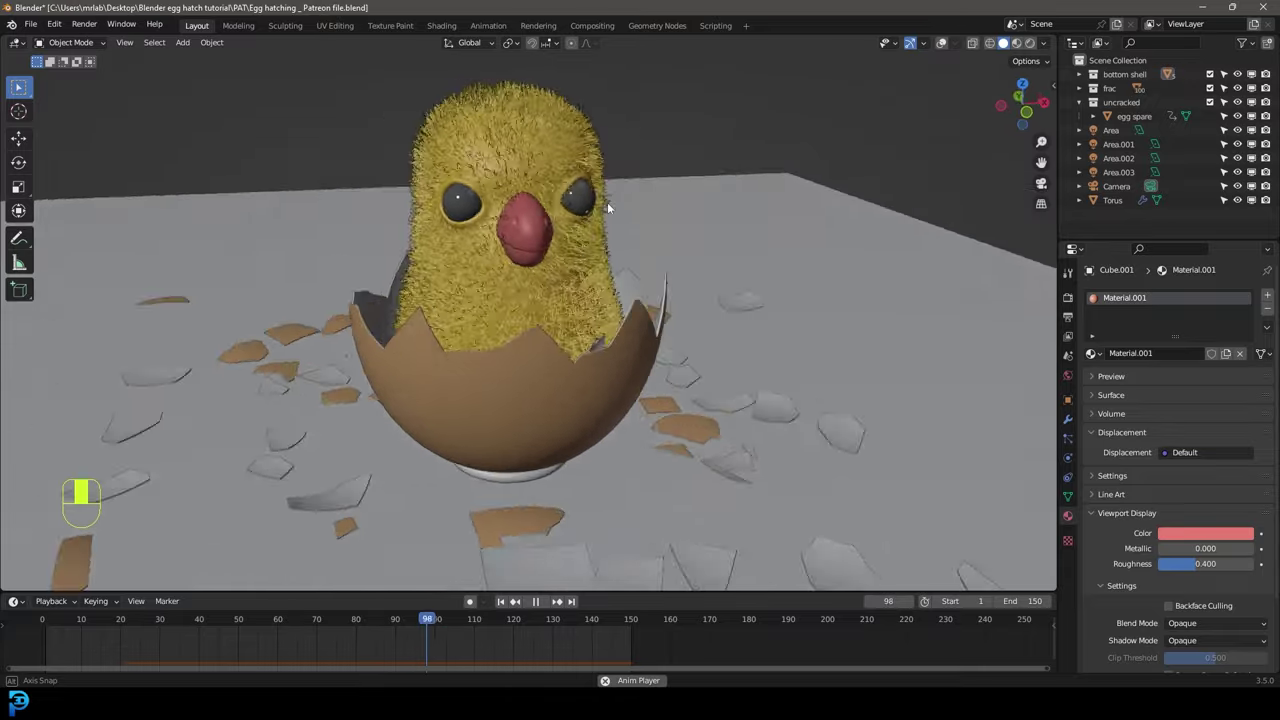
Step: Stop playback and inspect the chick-in-egg scene from the front and through the camera
key(space)
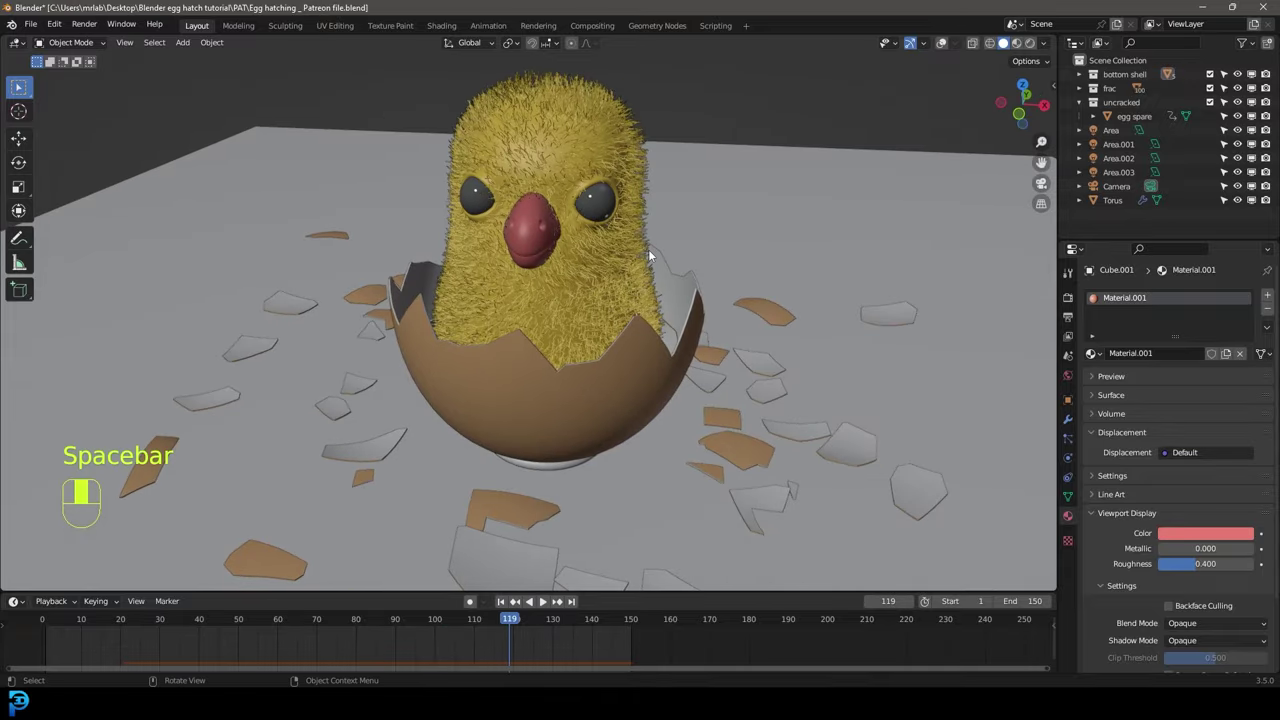
key(KP_1)
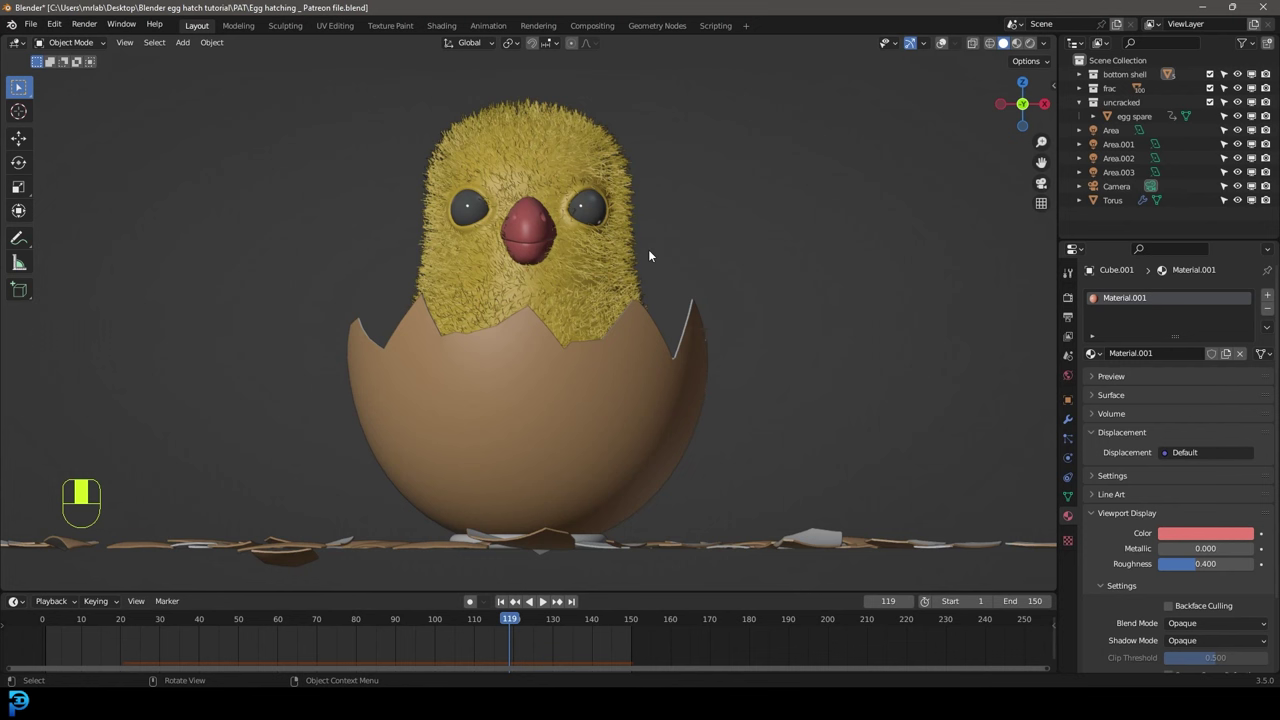
key(KP_0)
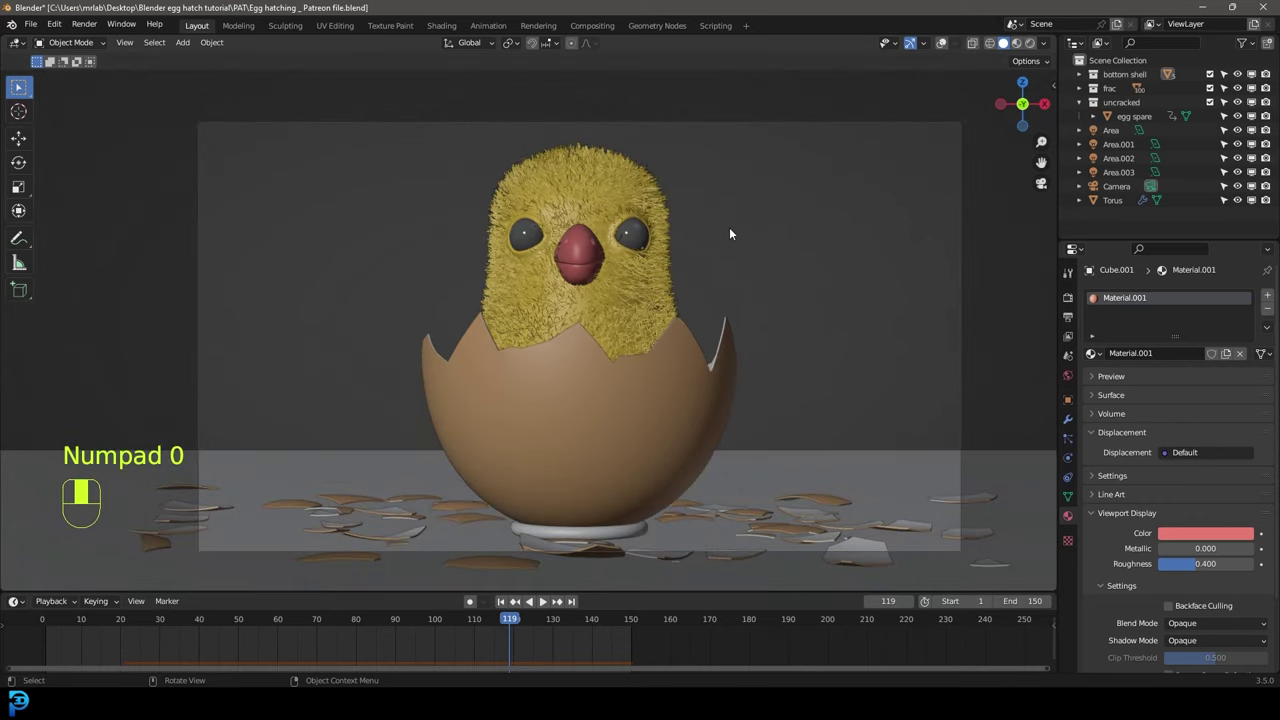
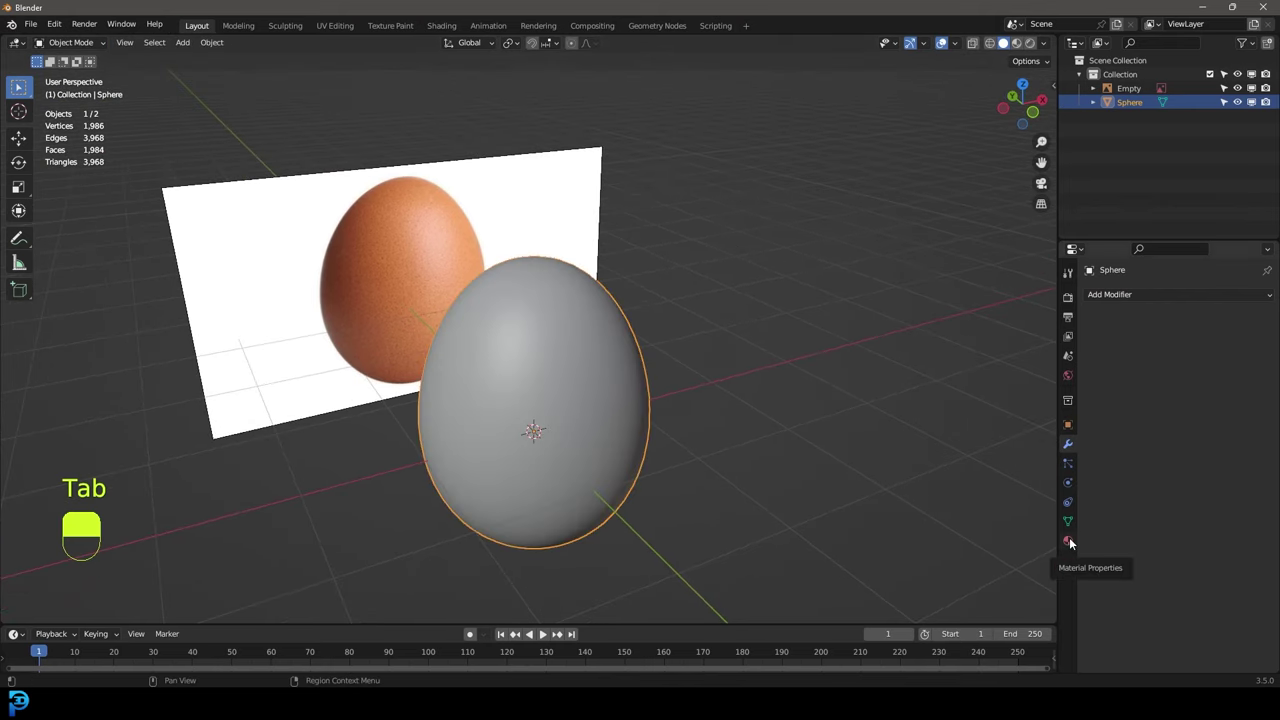
Step: Start a new shell material on the egg in Material Properties
drag(1074, 545, 1166, 357)
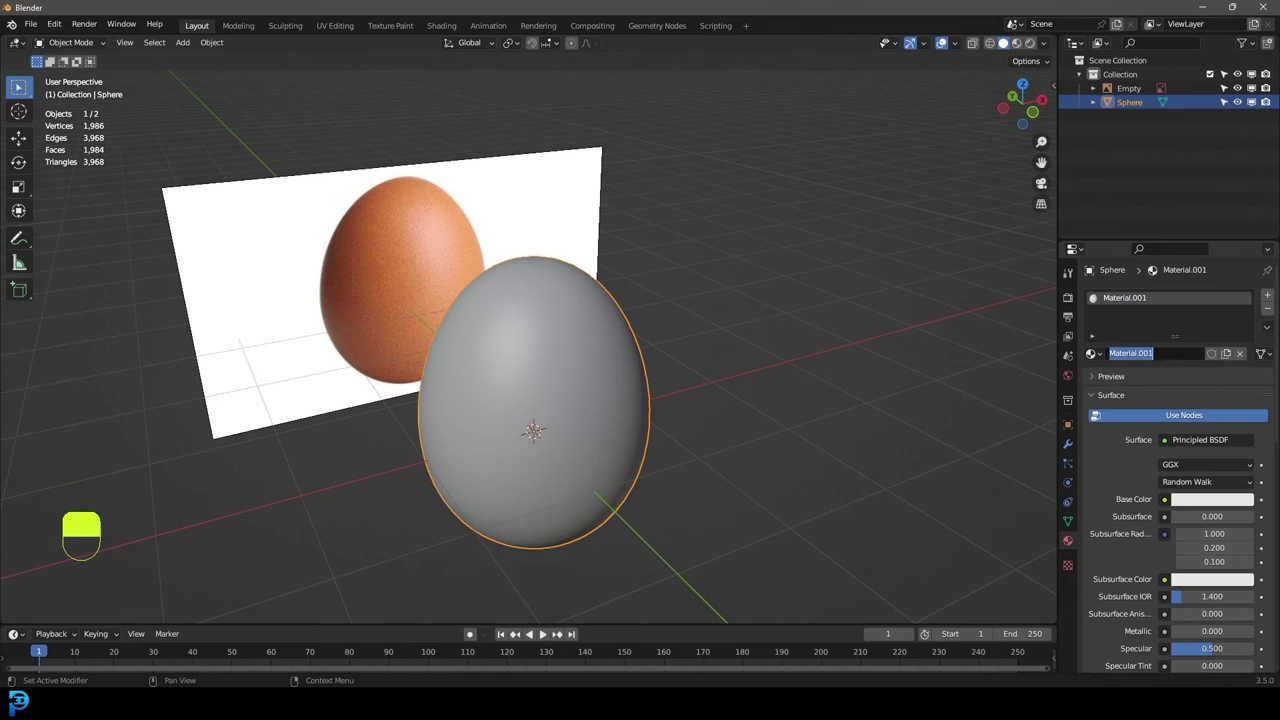
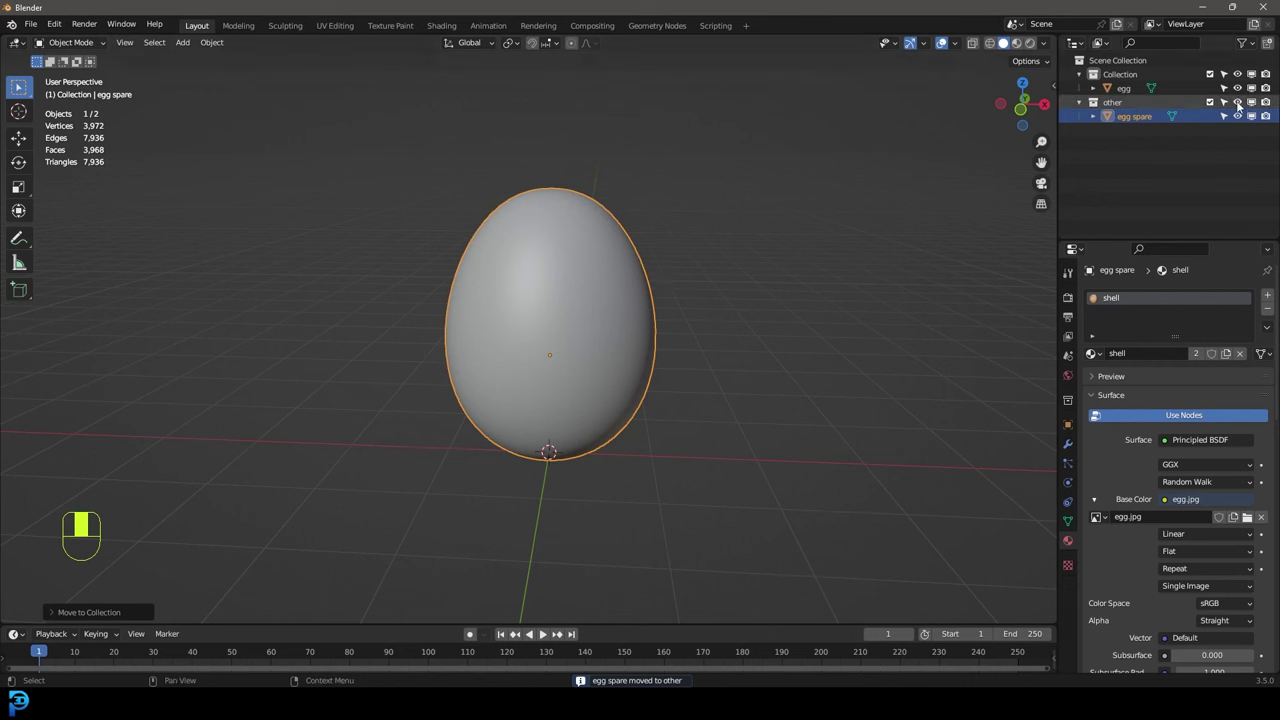
Step: Hide and collapse the 'other' collection, then select the egg in front view
click(1241, 104)
click(1084, 102)
click(1124, 94)
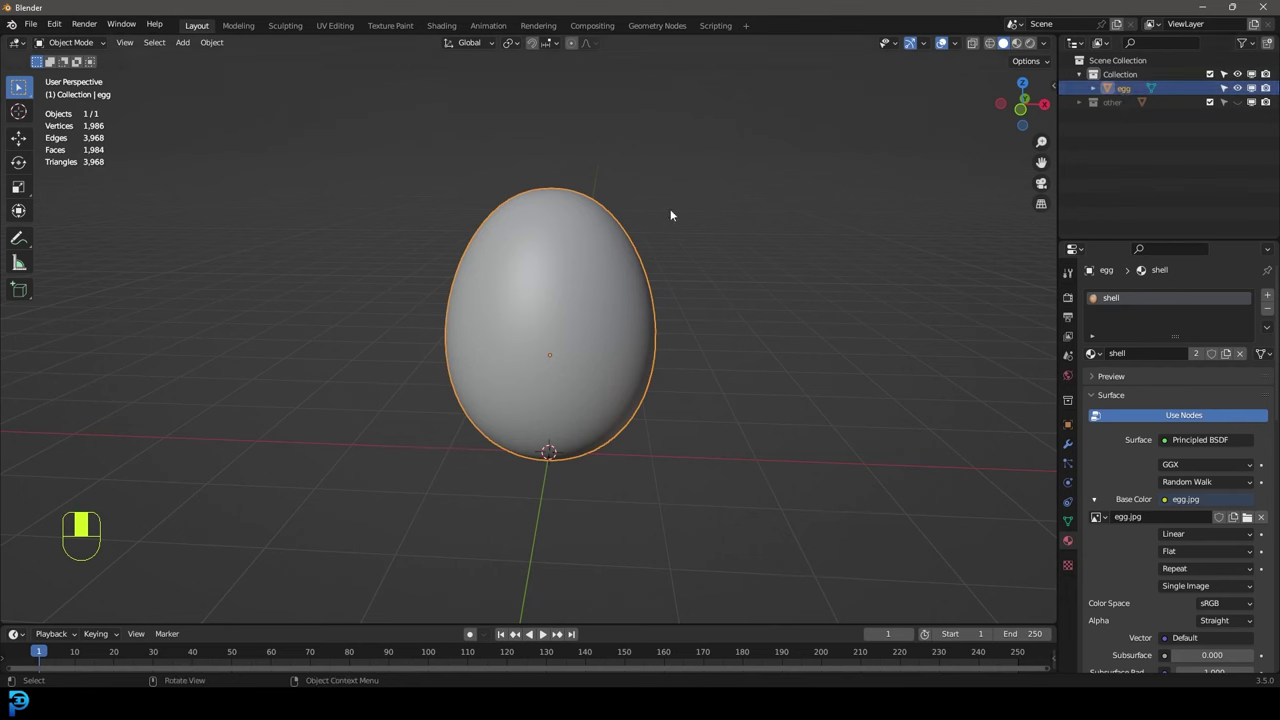
key(g)
key(KP_1)
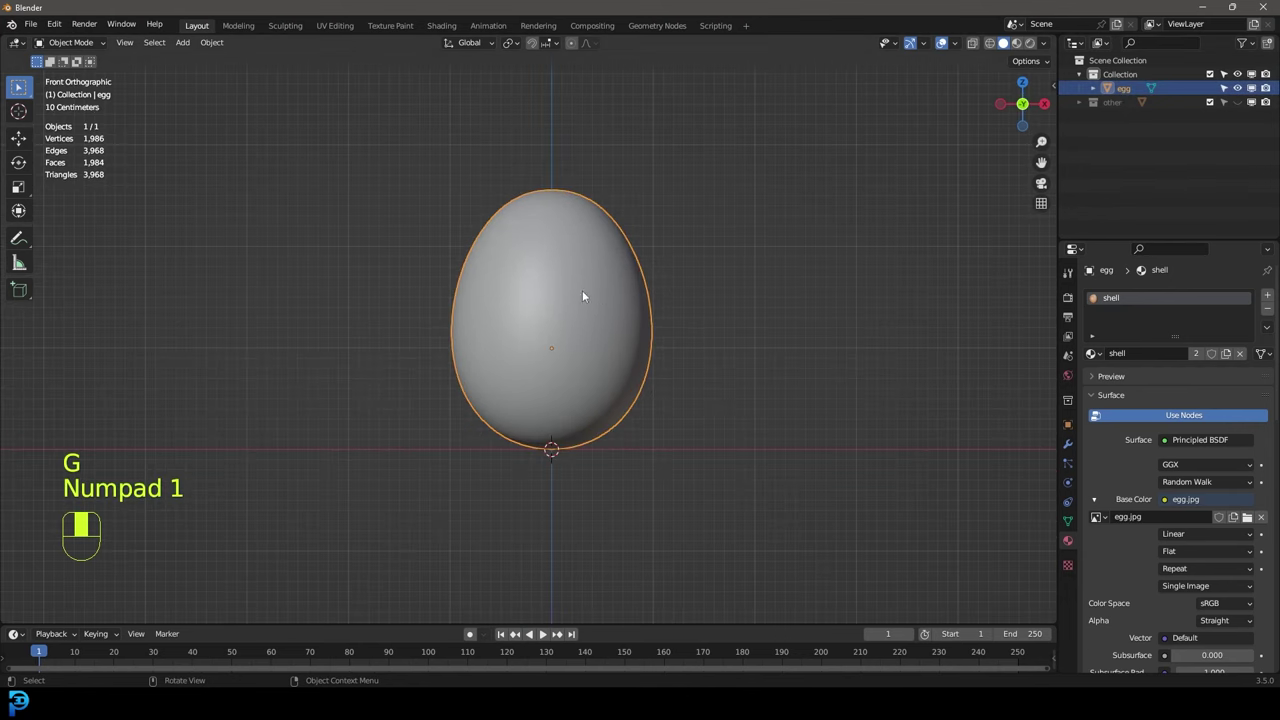
Step: Add a plane, raise it to the egg's middle and scale it wider than the egg
key(shift+a)
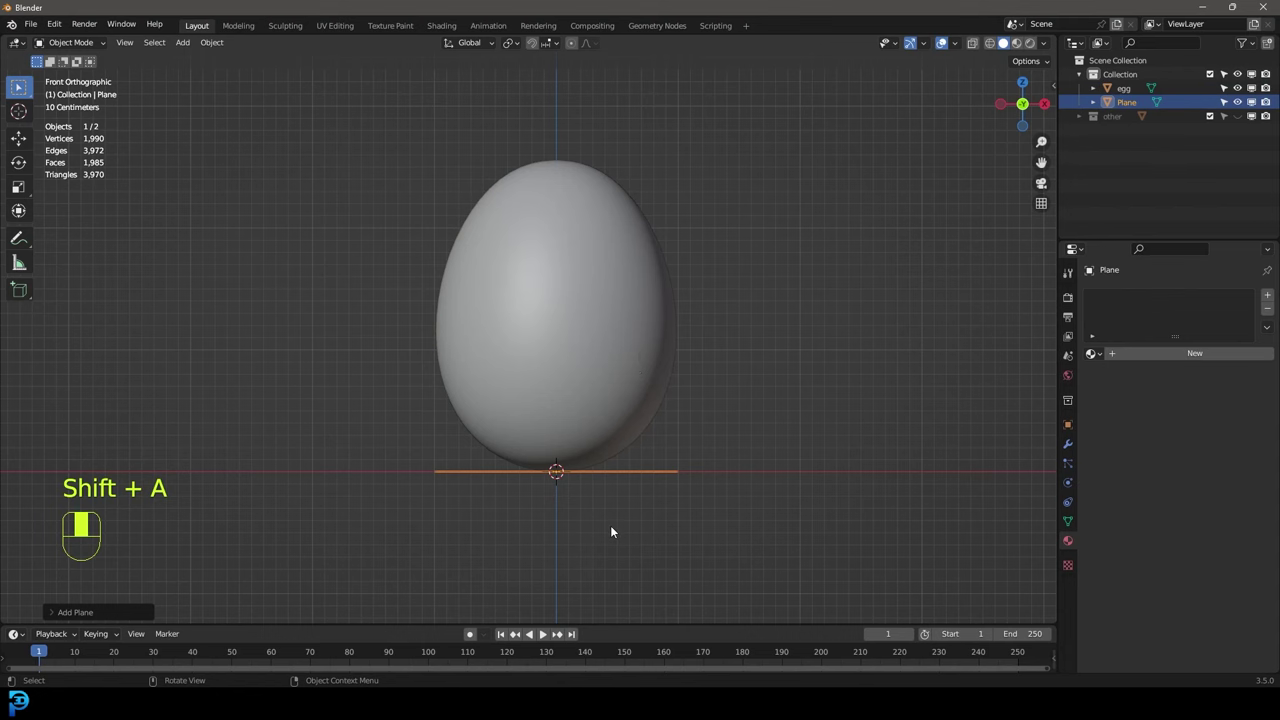
key(g)
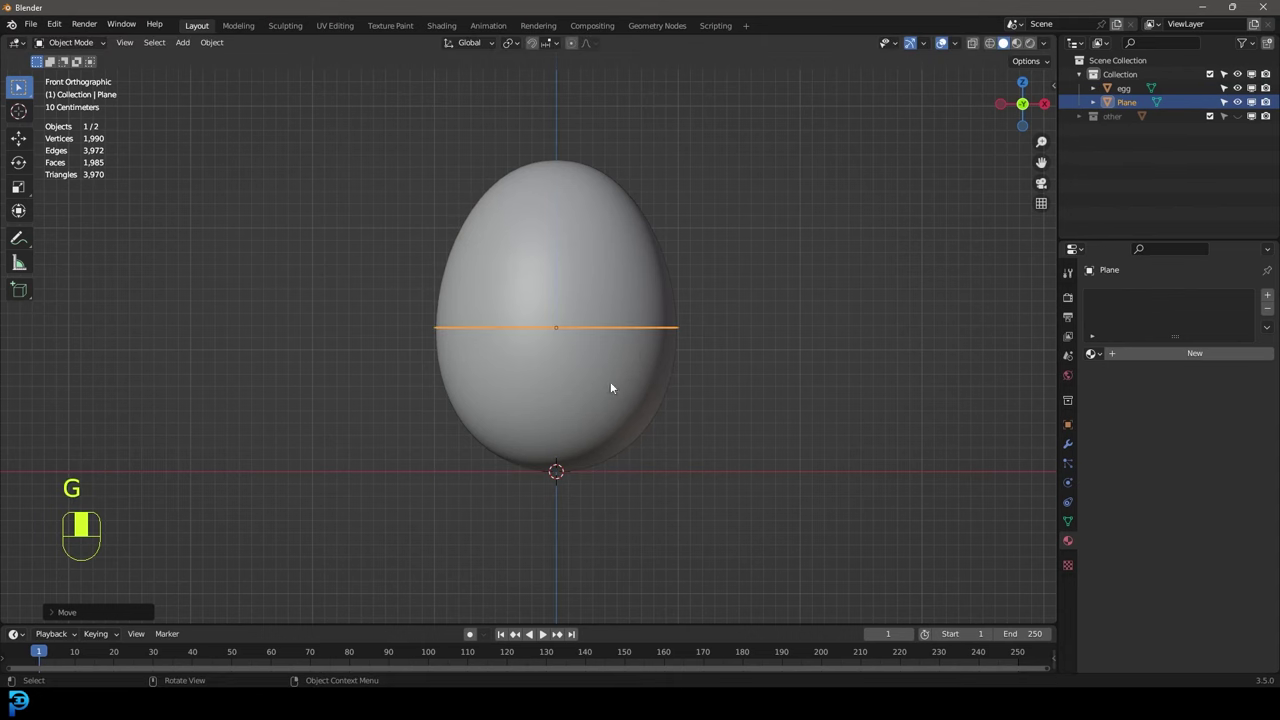
key(s)
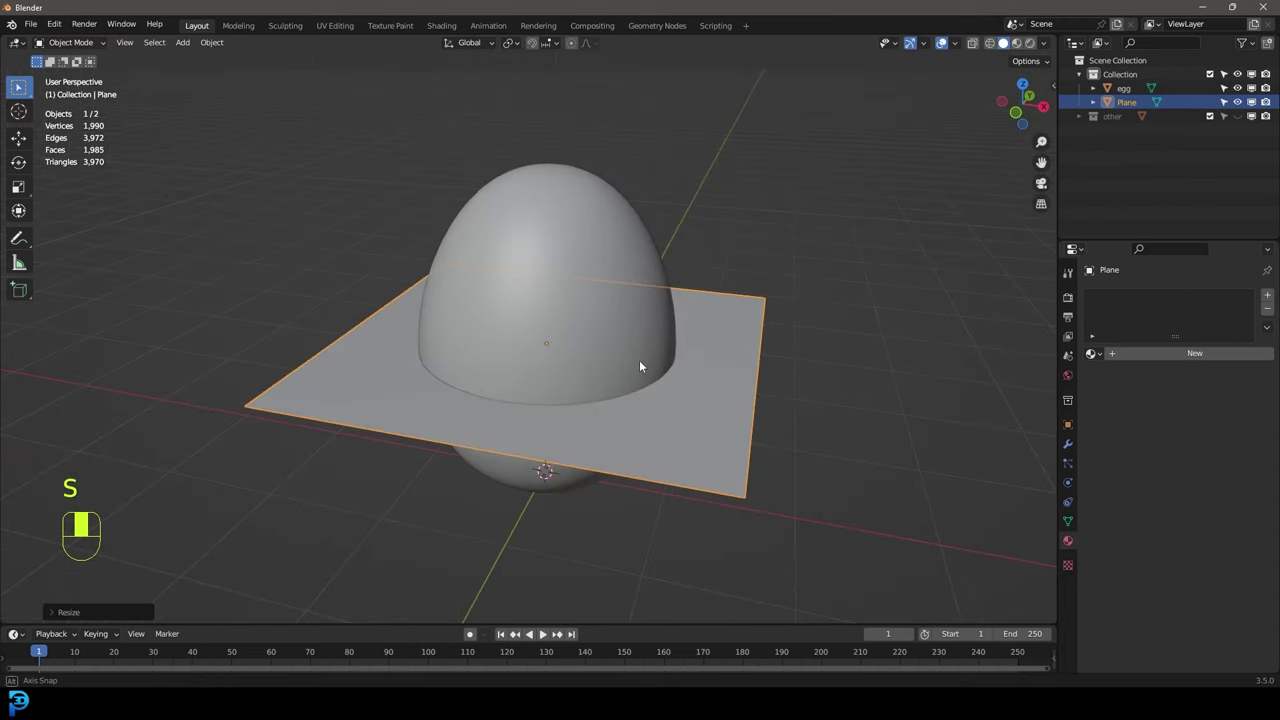
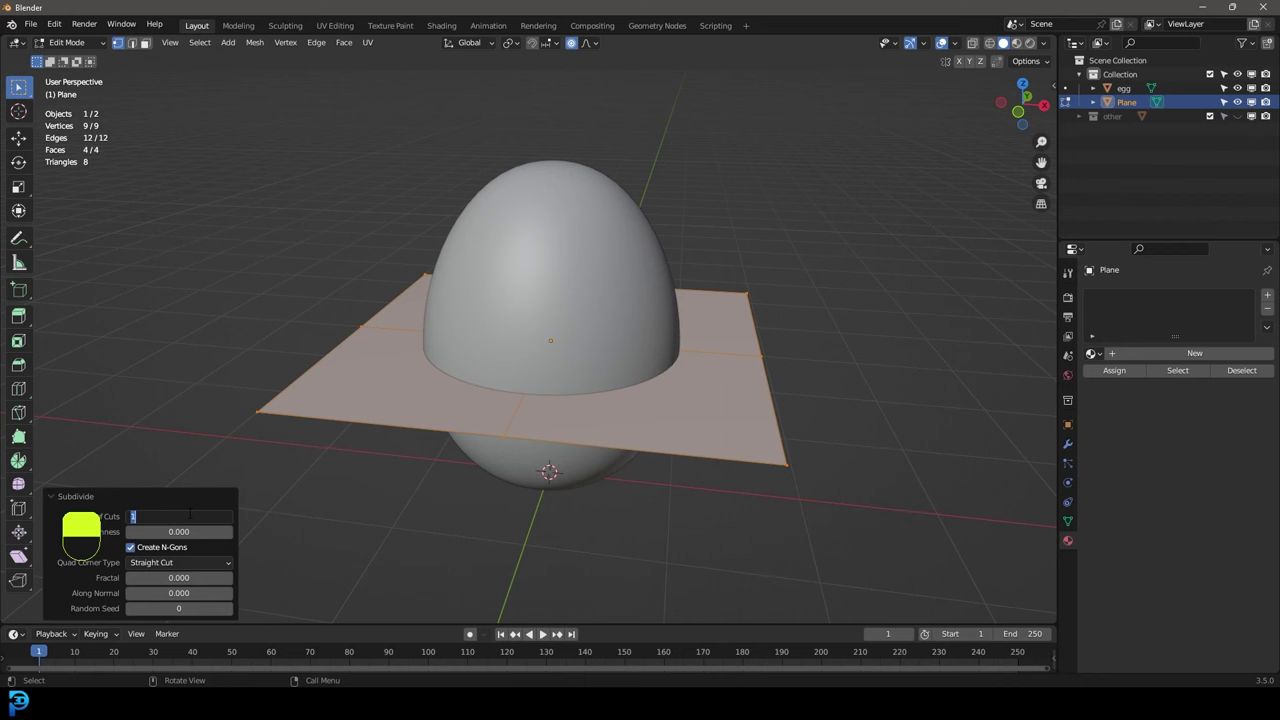
Step: Subdivide the plane into a denser grid and add a Displace modifier
click(54, 496)
middle_click(54, 496)
right_click(54, 496)
key(Tab)
drag(1072, 447, 1124, 306)
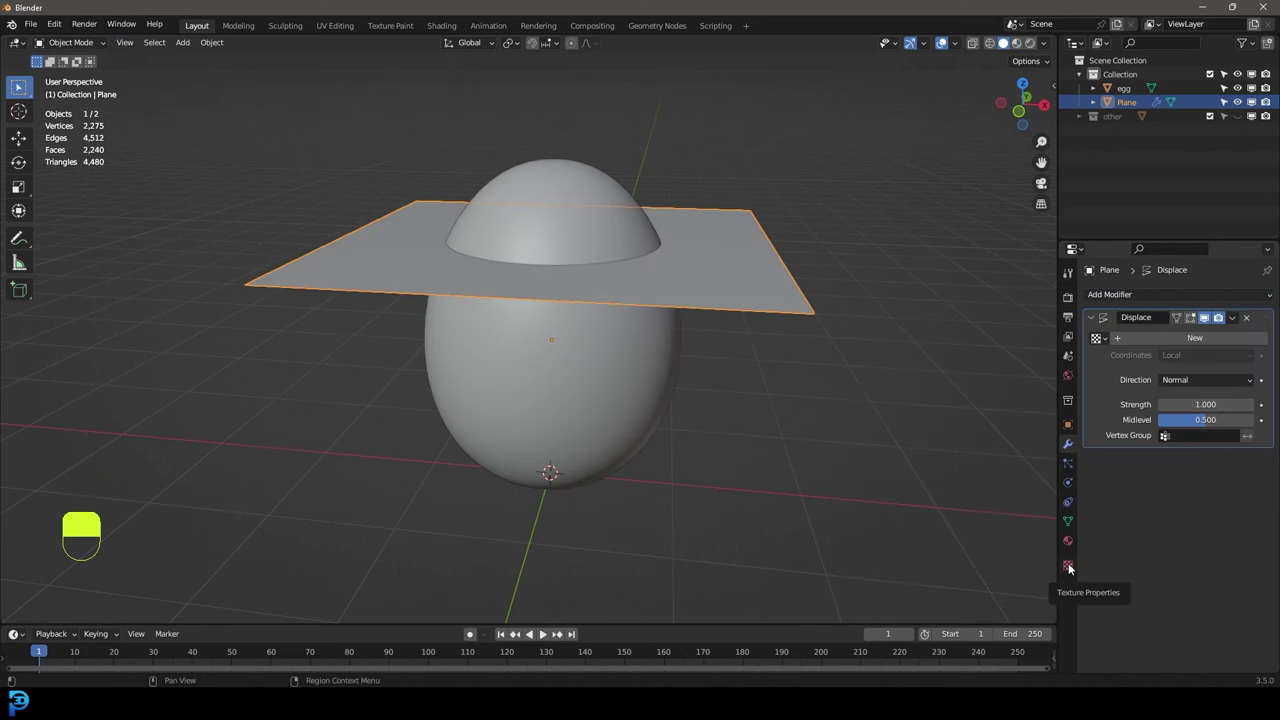
Step: Drive the displacement with a new Clouds texture, then add a Solidify modifier at 0.007 m thickness
drag(1072, 566, 1154, 326)
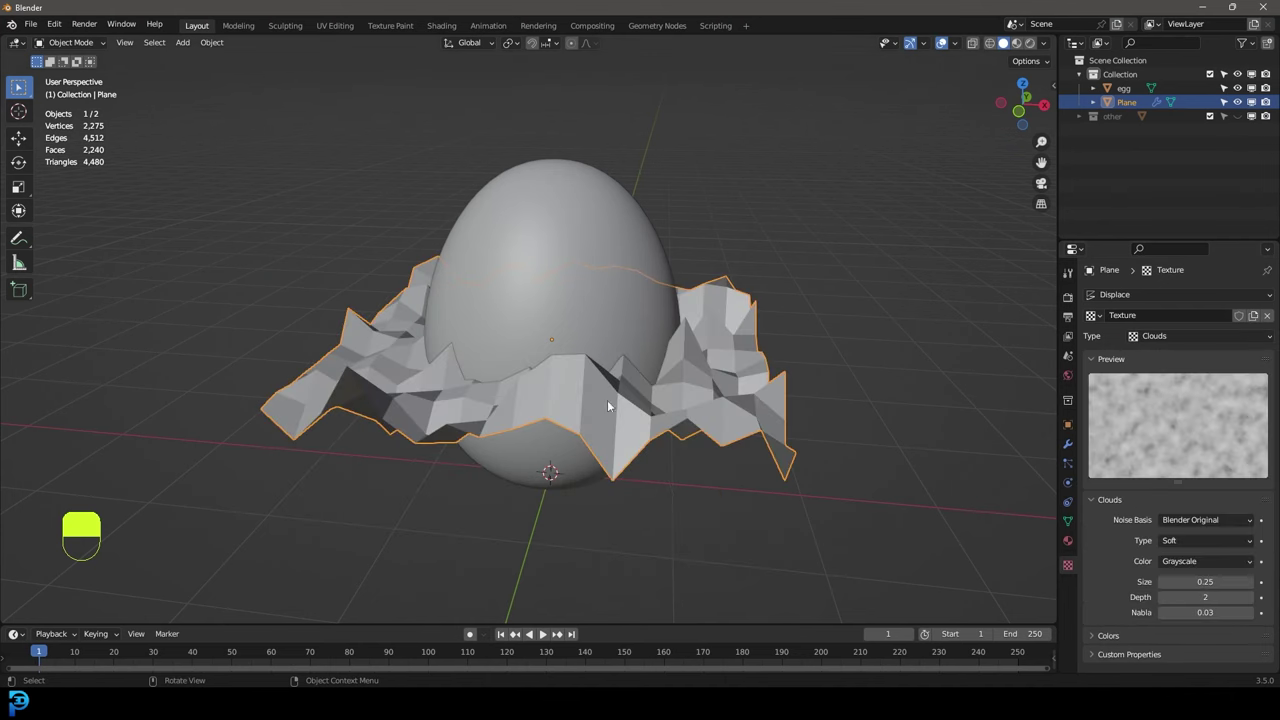
drag(502, 370, 1077, 444)
key(z)
key(z)
drag(1077, 444, 1128, 296)
drag(1128, 296, 604, 215)
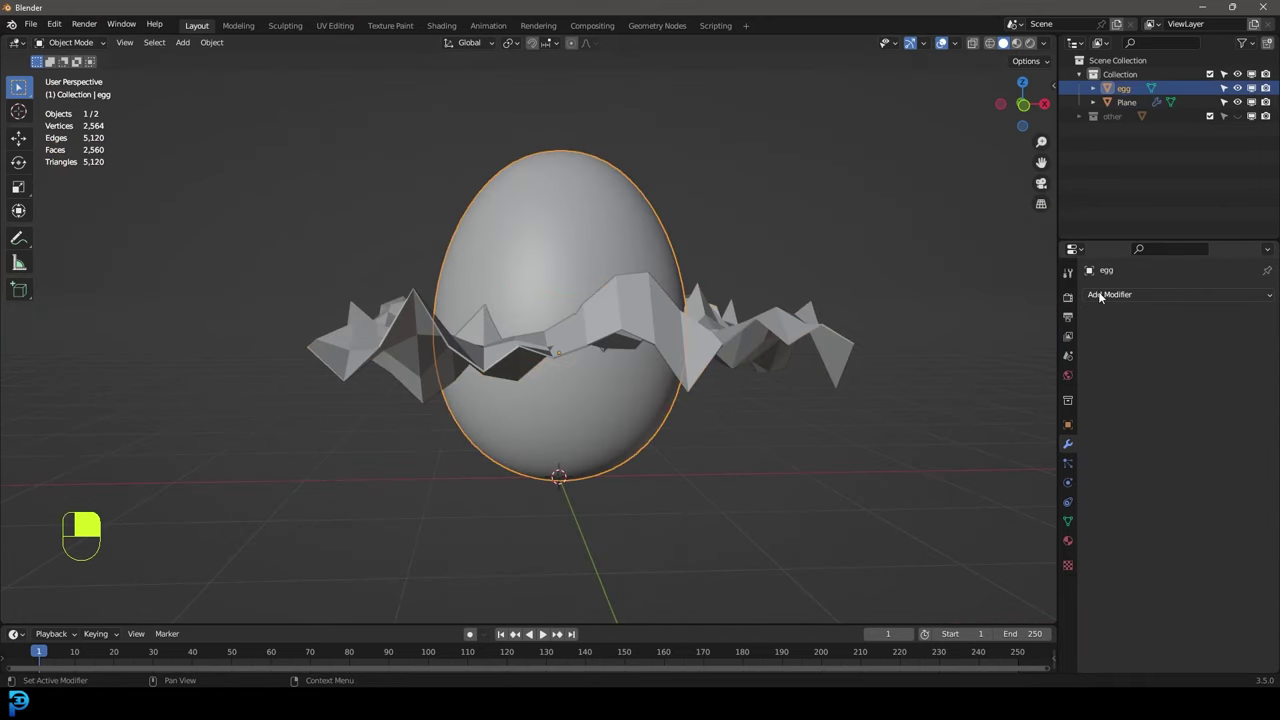
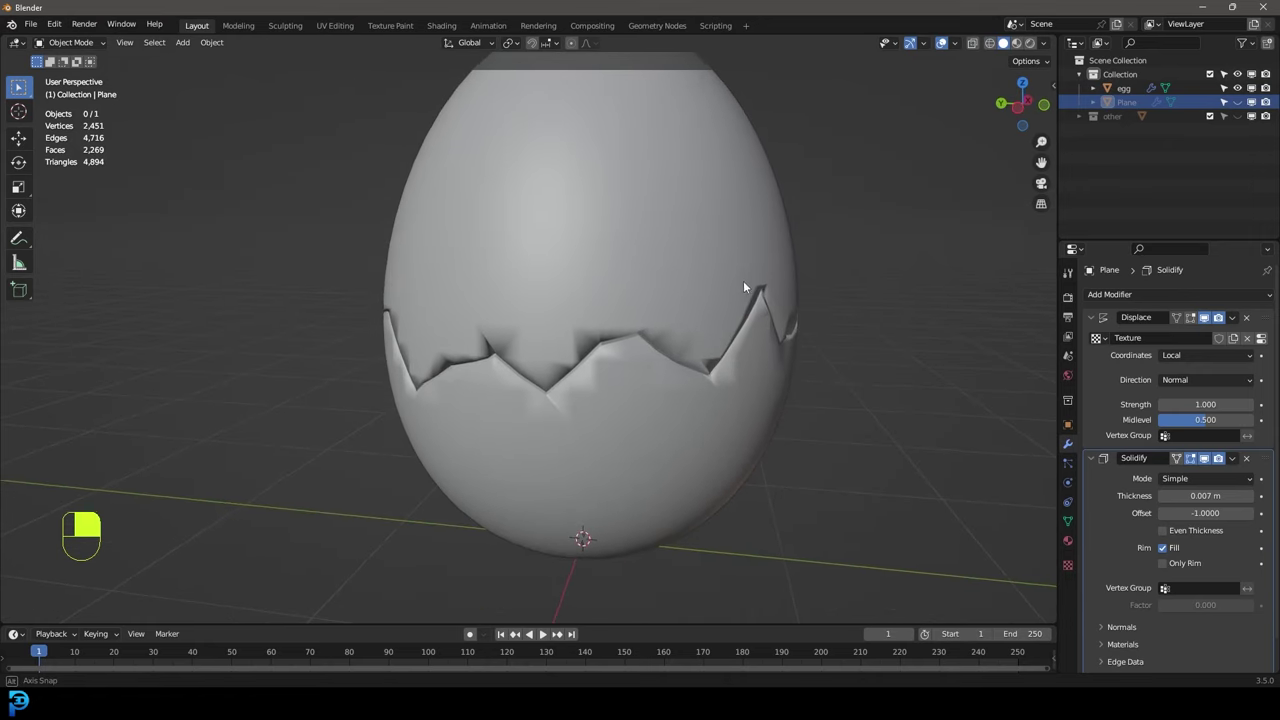
Step: Set up the Boolean Difference on the egg targeting the crack plane
drag(632, 202, 626, 254)
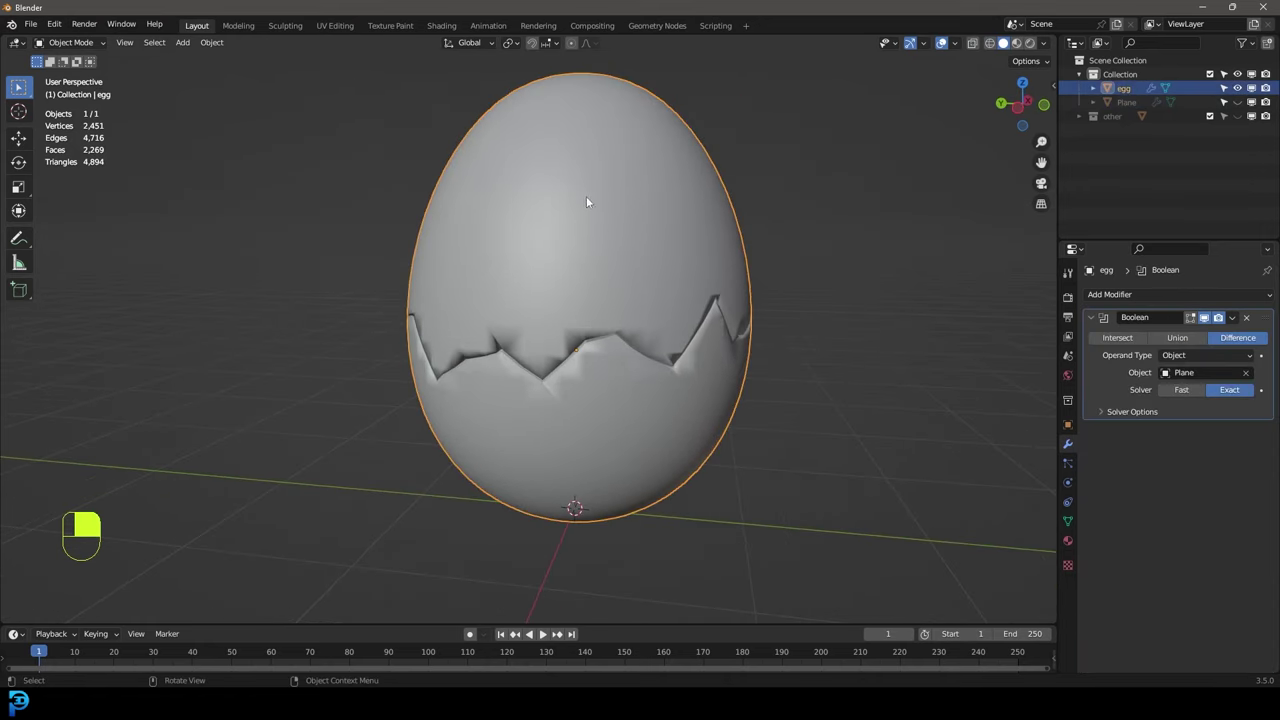
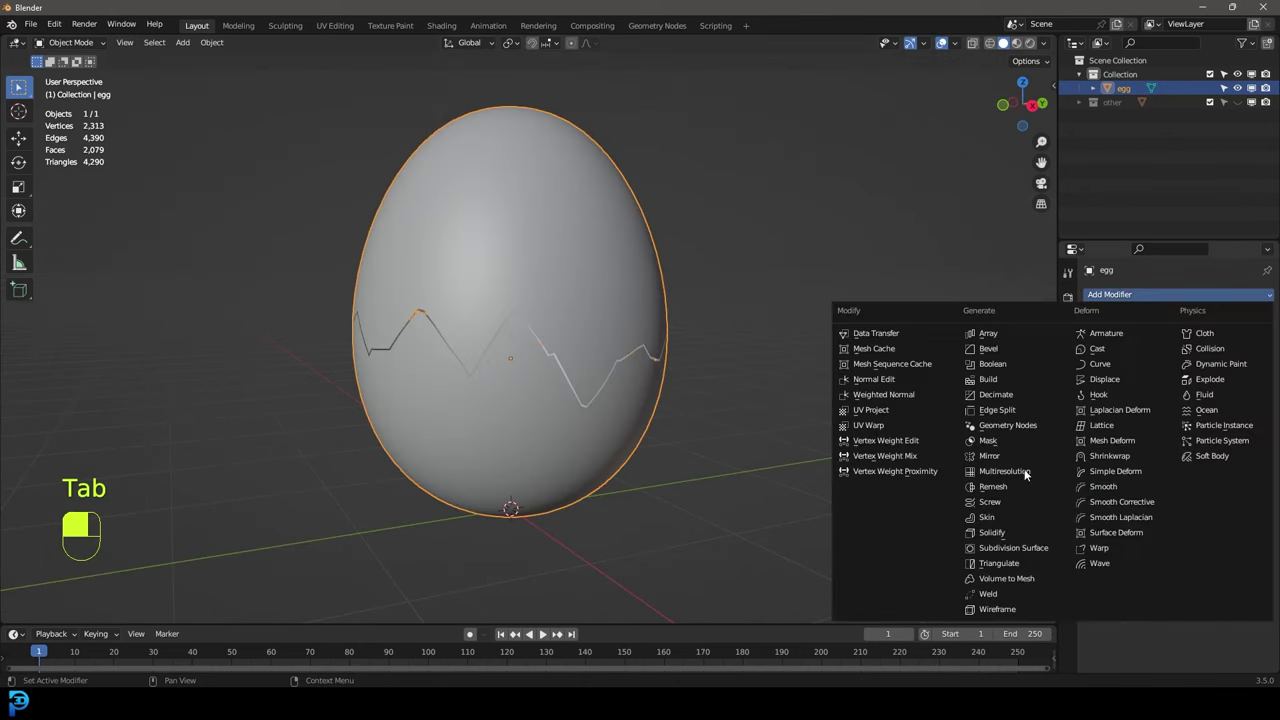
Step: Add a Solidify modifier to the cracked egg with 0.01 m thickness
key(z)
key(z)
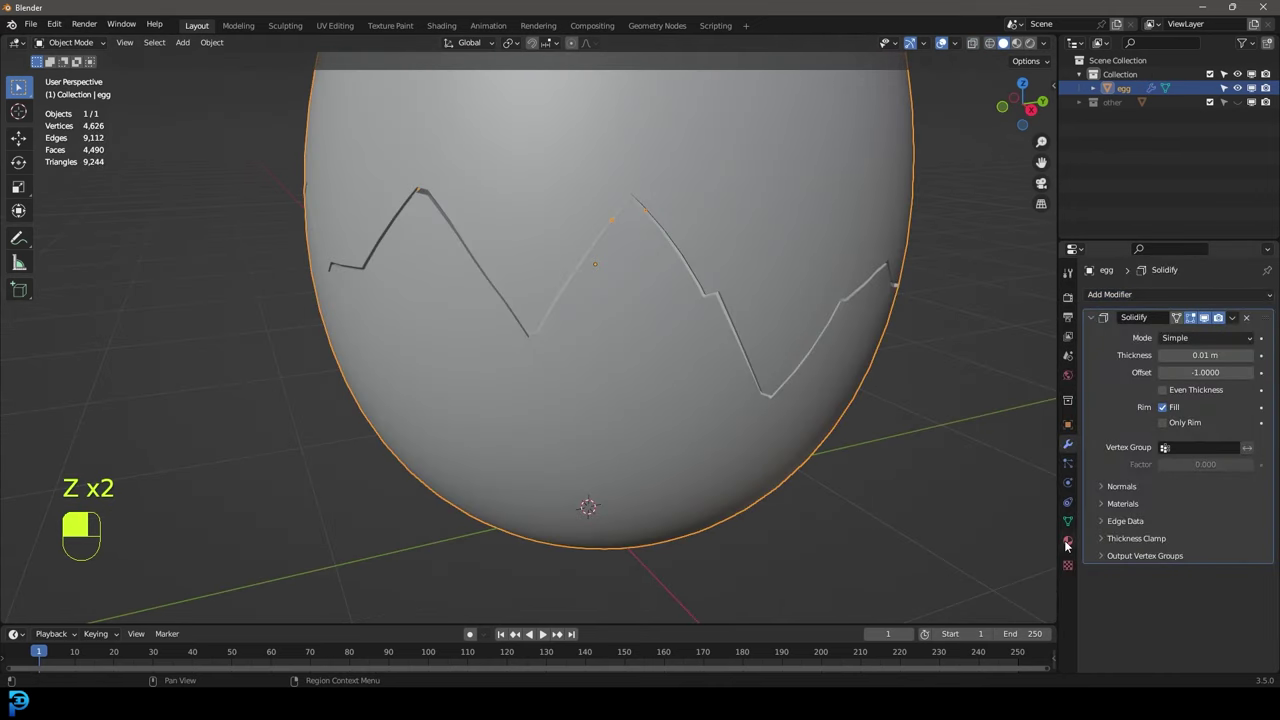
drag(1071, 543, 1102, 398)
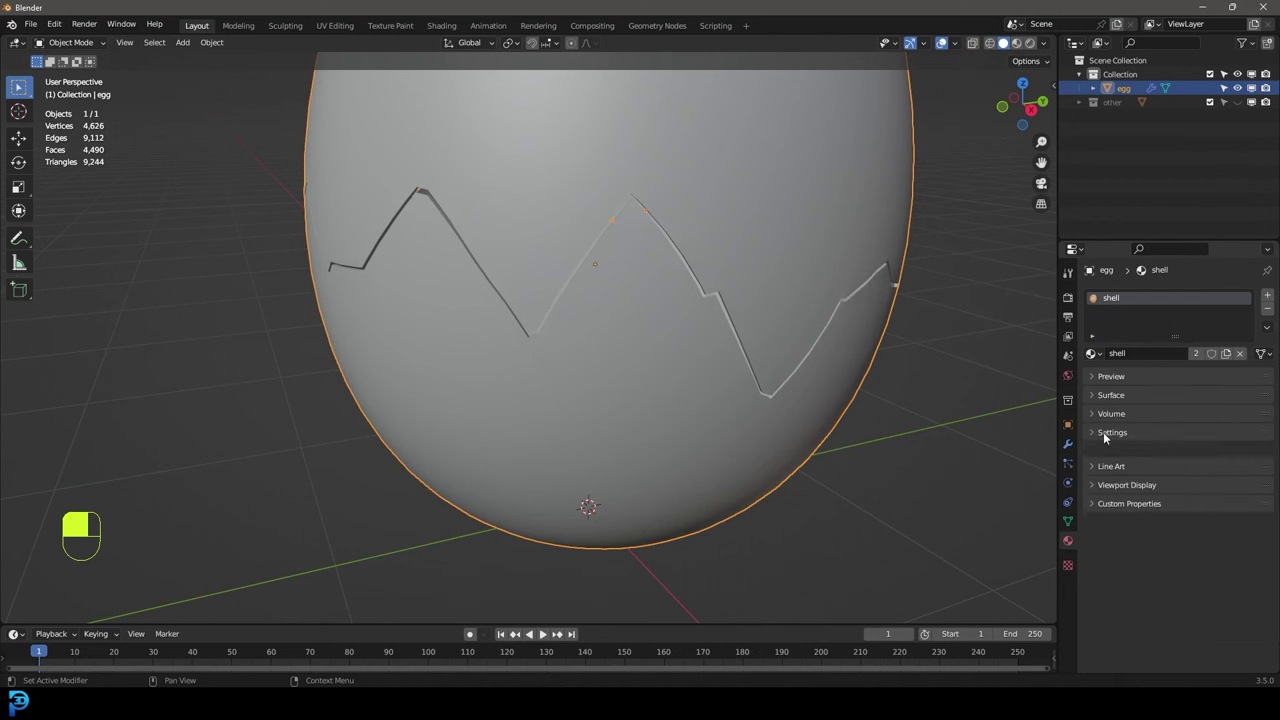
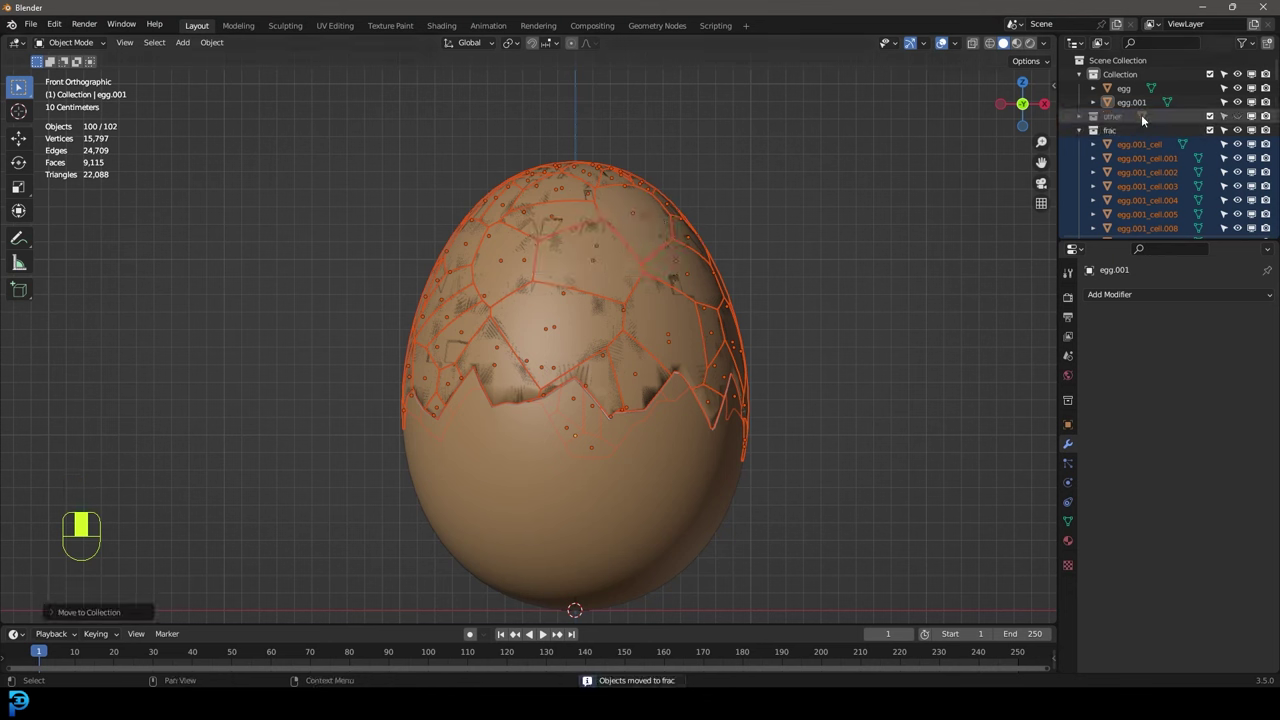
Step: Collapse the frac collection and hide the solid egg copy egg.001
click(1080, 135)
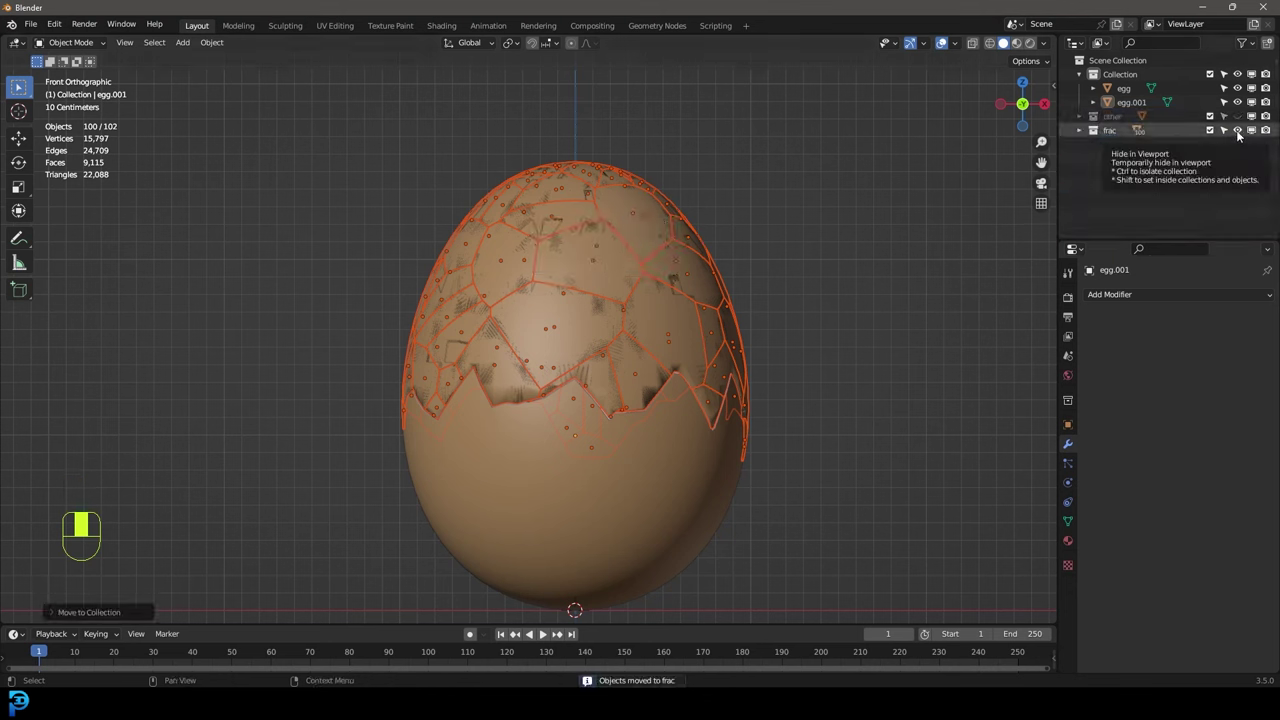
click(1243, 136)
key(g)
key(Delete)
click(1241, 124)
Step: Select the fracture fragments and give them smooth shading
drag(738, 266, 618, 348)
key(ctrl+z)
drag(618, 348, 594, 296)
drag(594, 296, 634, 276)
key(a)
drag(634, 276, 1118, 100)
key(alt+a)
Step: Move the frac collection above other in the Outliner and collapse the main Collection
key(KP_1)
drag(1112, 124, 1118, 100)
click(1123, 79)
middle_click(1123, 79)
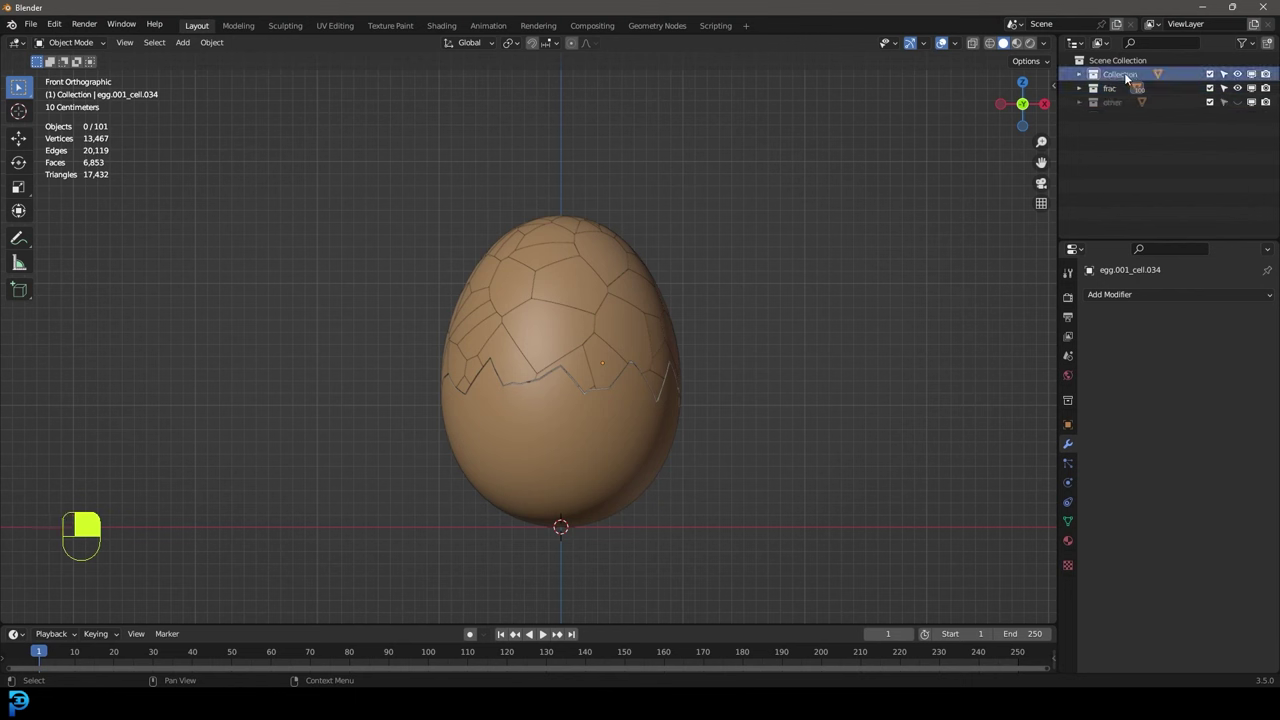
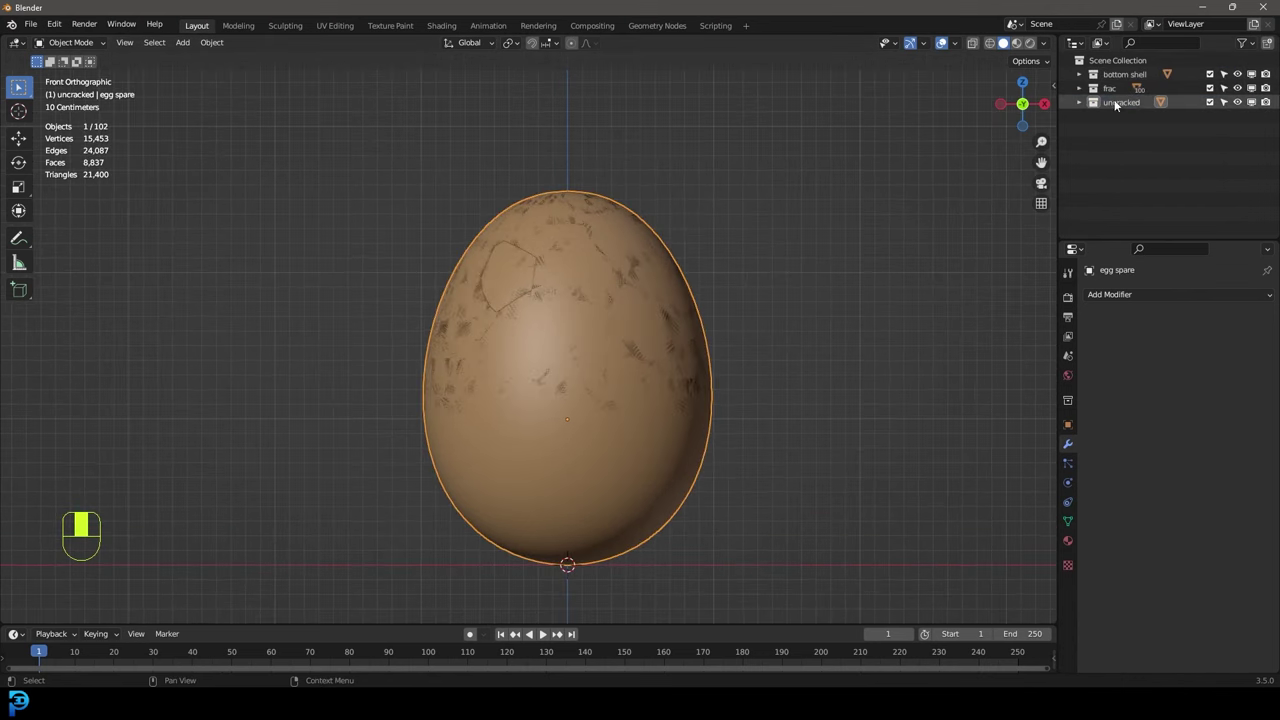
click(1244, 108)
key(ctrl+s)
drag(633, 306, 1114, 123)
key(shift+a)
drag(1114, 123, 1149, 75)
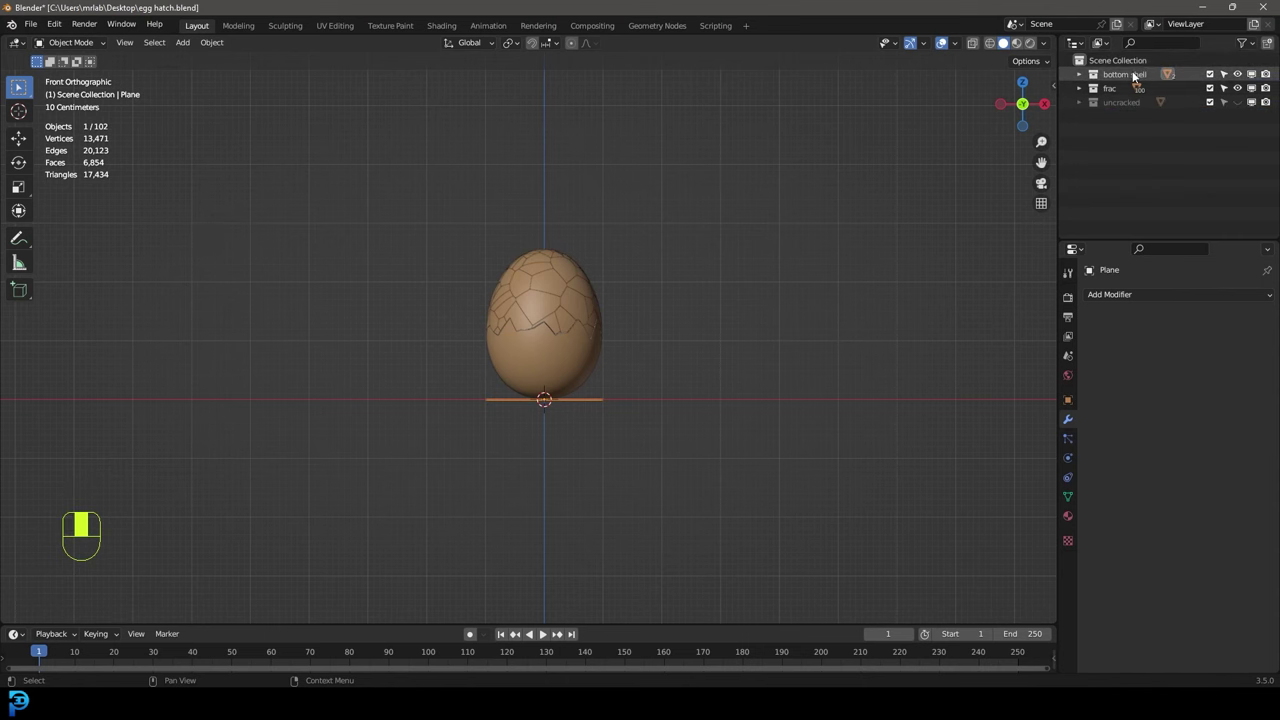
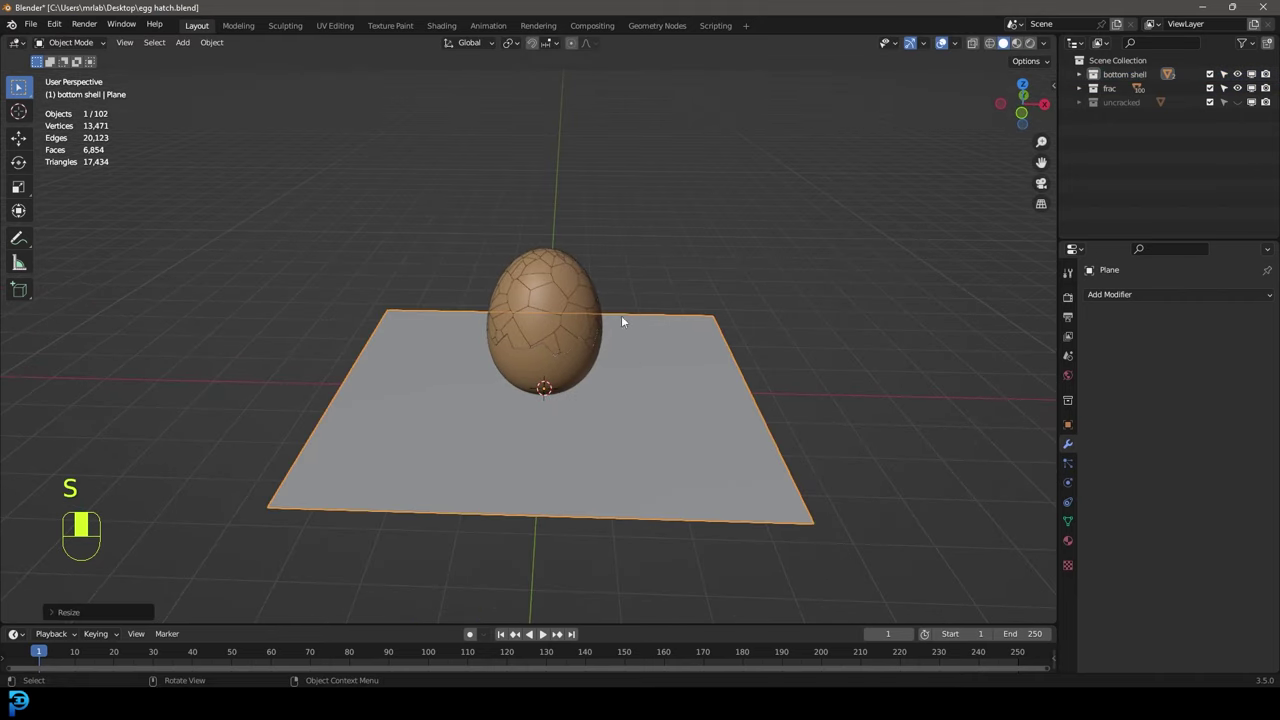
Step: Scale up the ground plane and make it a Passive rigid body in Physics properties
click(591, 378)
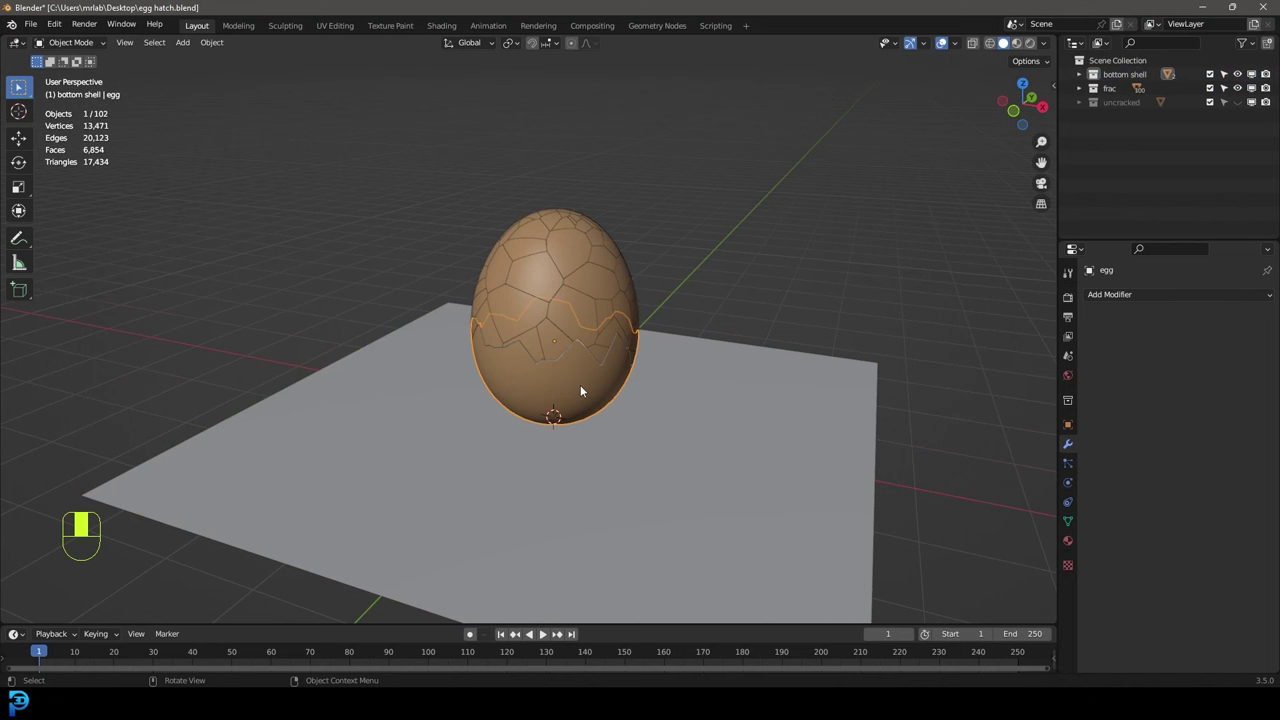
key(g)
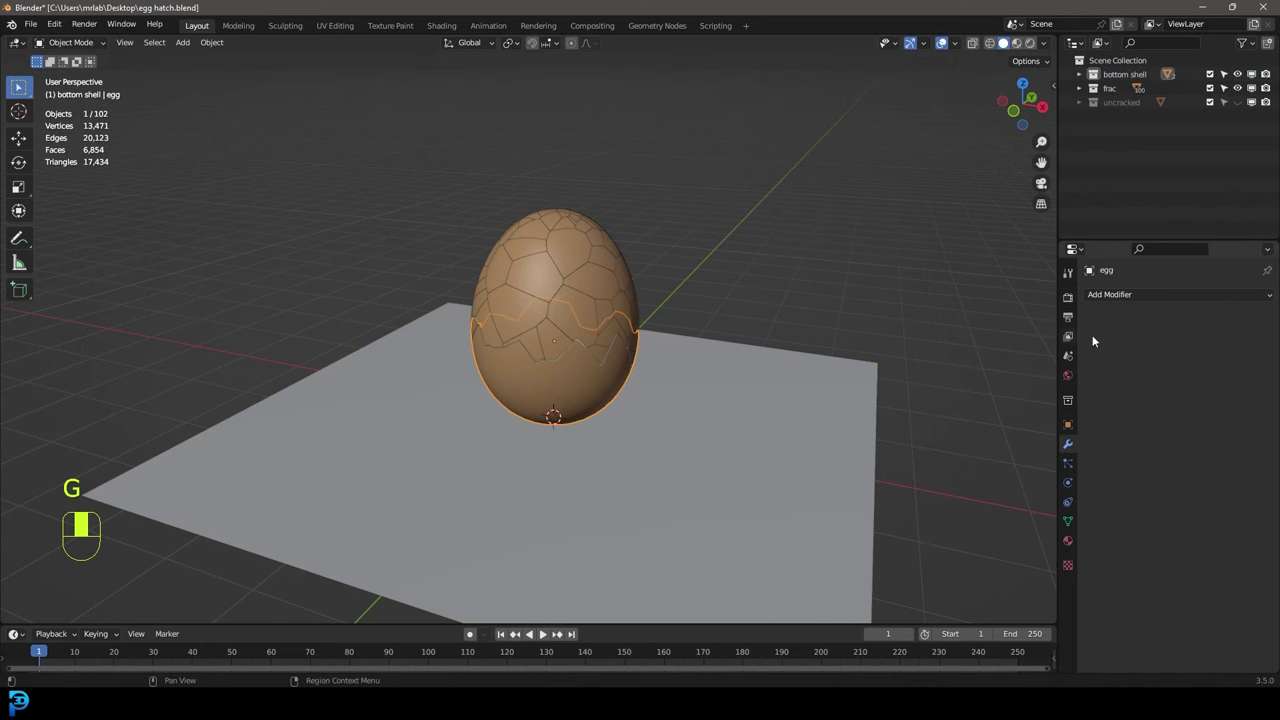
click(1074, 486)
drag(1074, 486, 1236, 328)
drag(1236, 328, 775, 404)
drag(775, 404, 1235, 329)
drag(1235, 329, 714, 362)
key(KP_1)
Step: Make the shell fragment an Active rigid body with Mesh collision shape and Deform source
drag(714, 362, 587, 360)
key(h)
drag(587, 360, 498, 336)
drag(498, 336, 501, 330)
drag(501, 330, 612, 209)
drag(612, 209, 1229, 329)
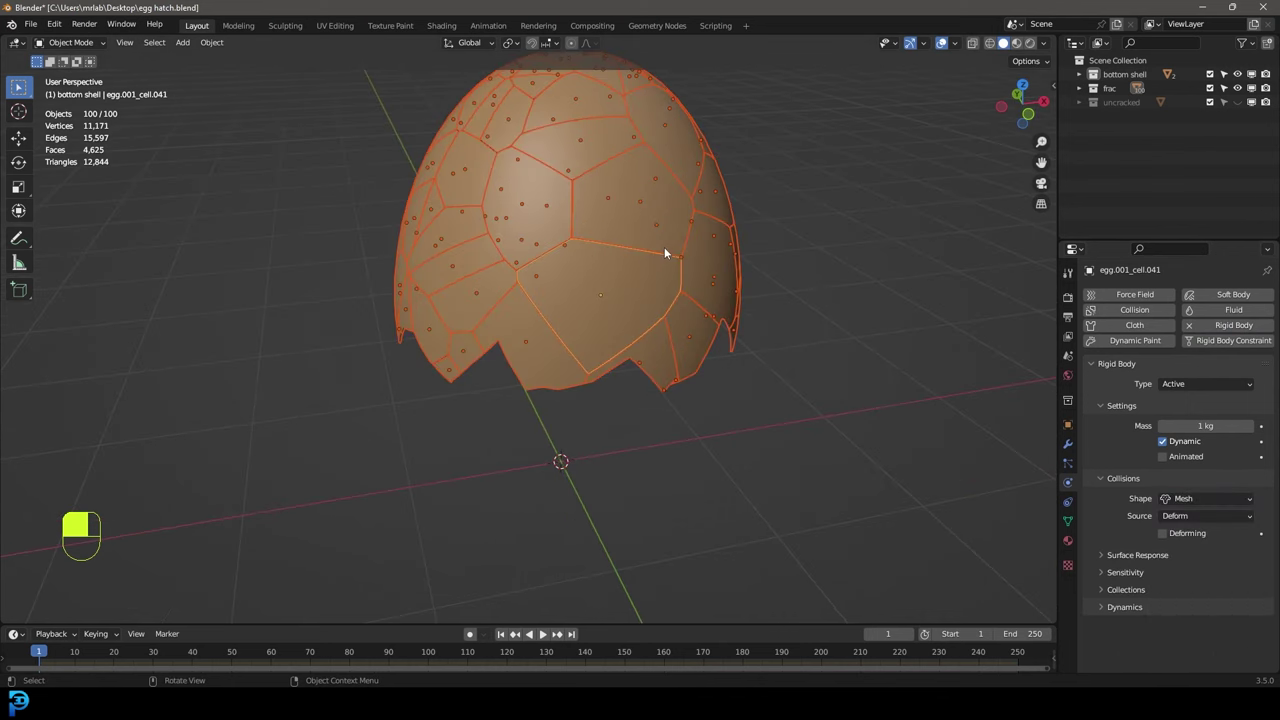
Step: Search for the rigid body Copy from Active command with F3
key(F3)
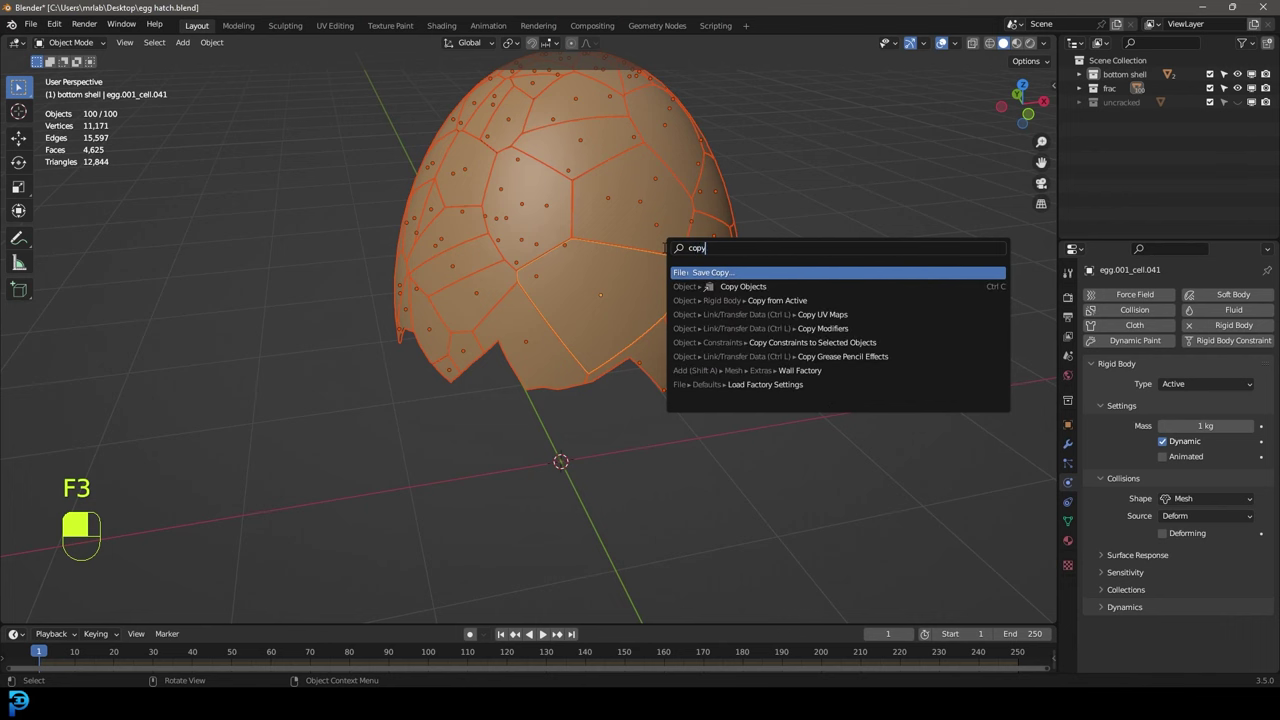
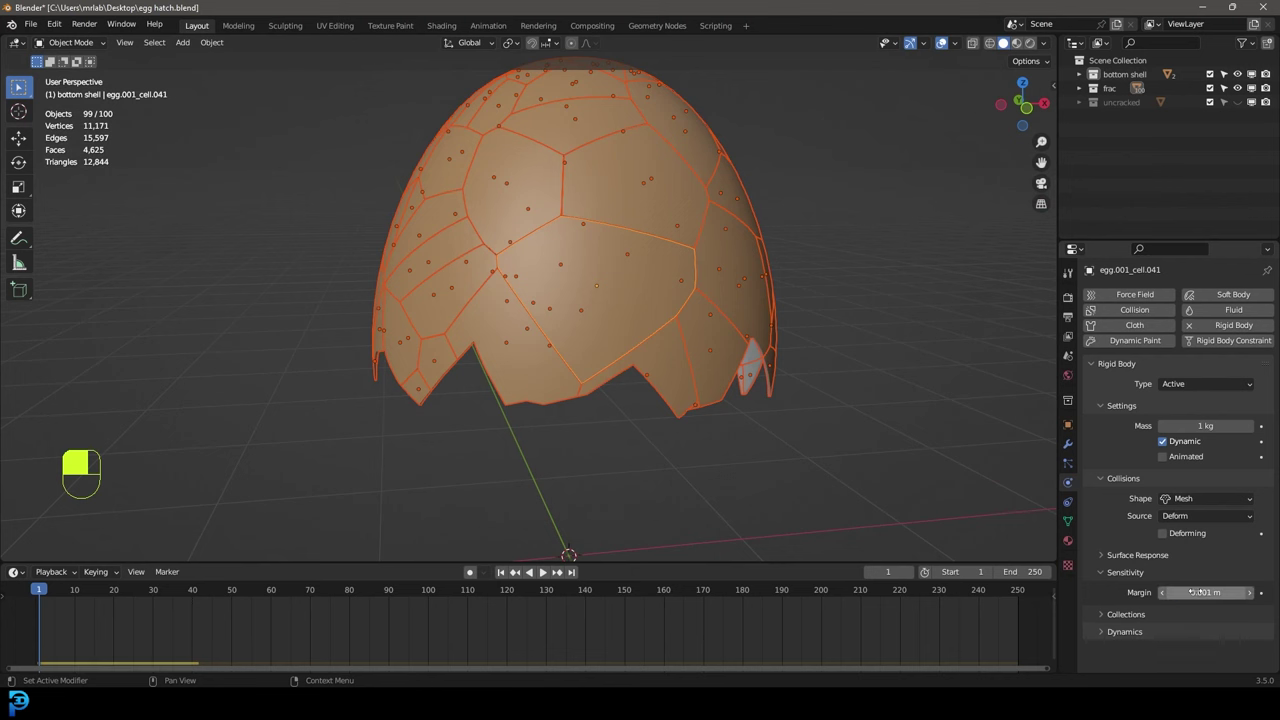
key(F3)
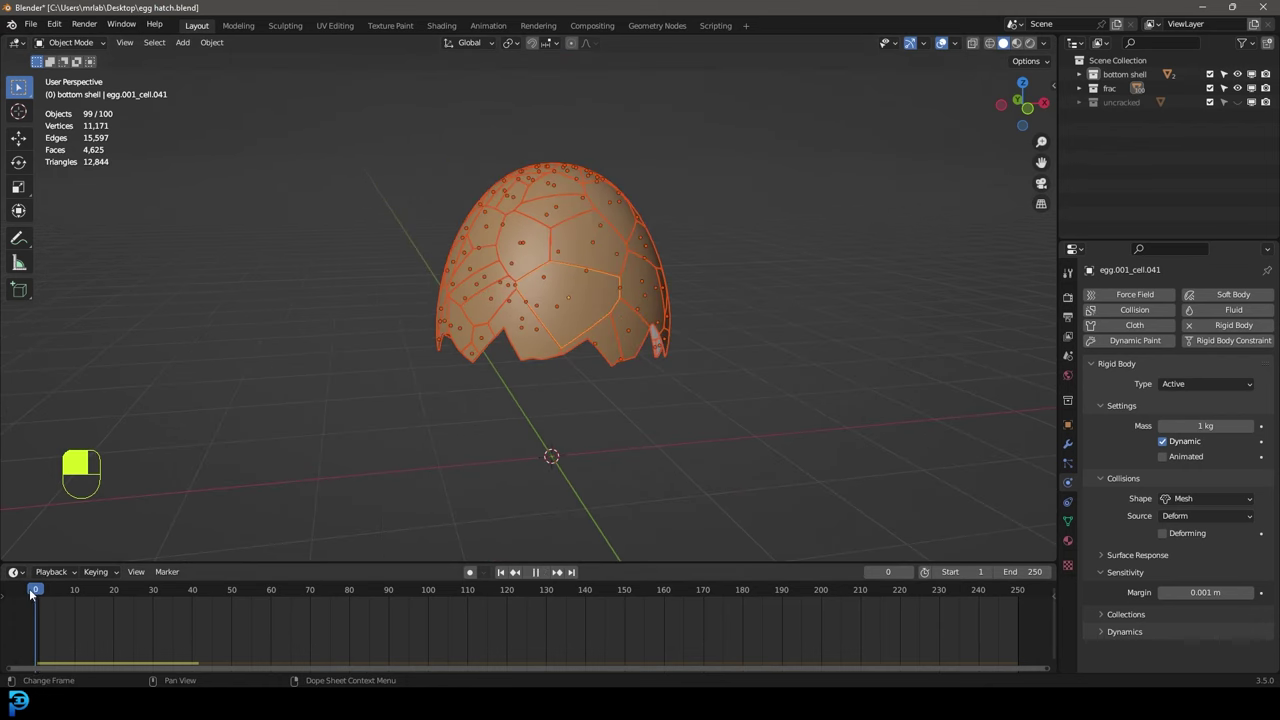
key(space)
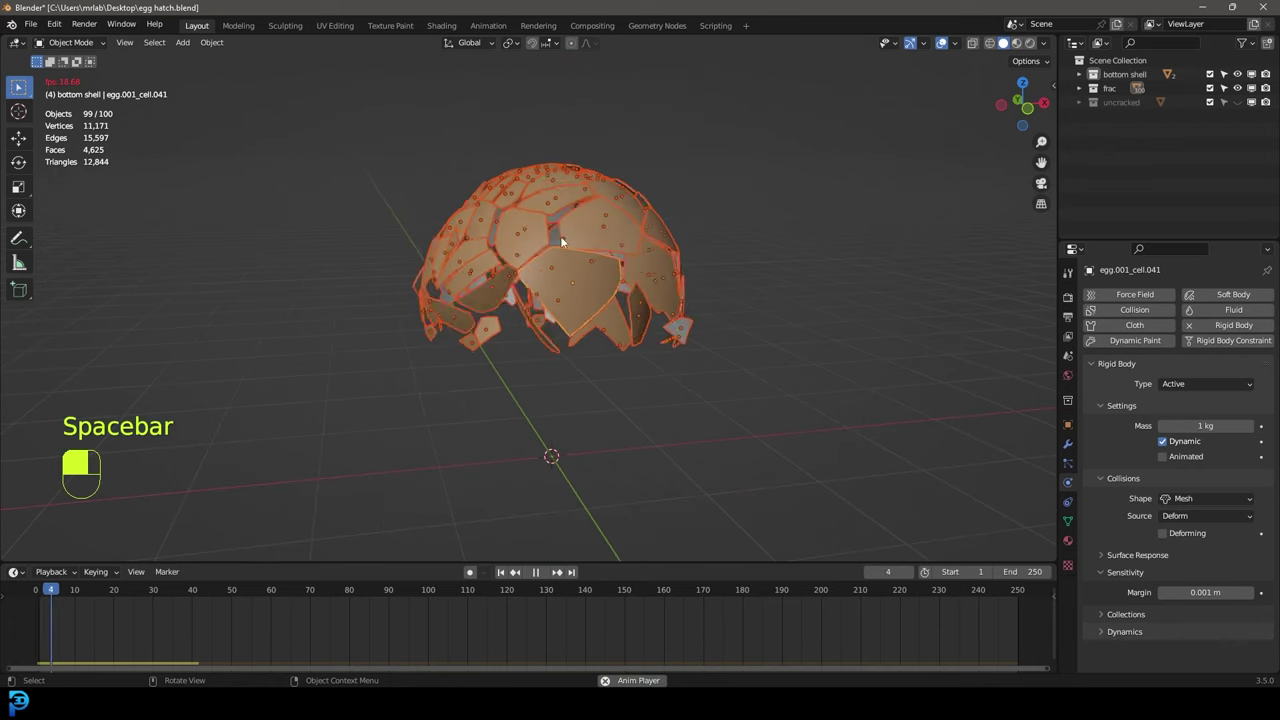
key(space)
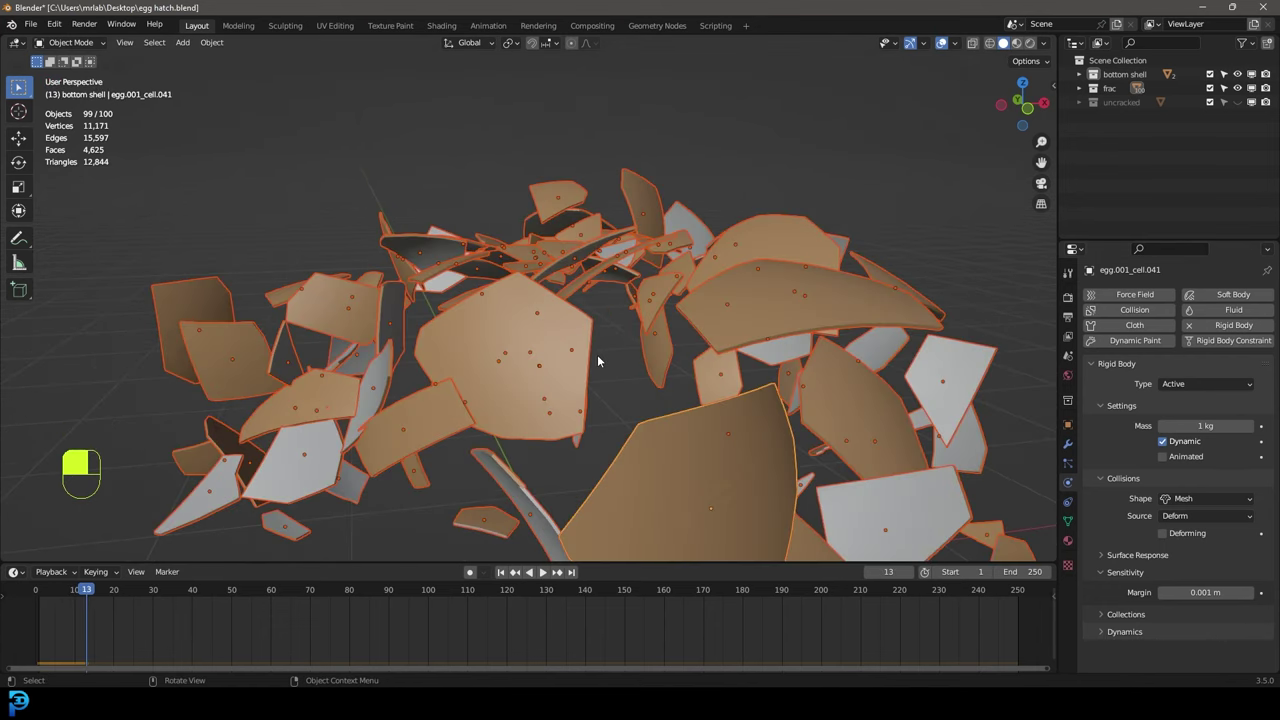
key(shift+Left)
key(alt+h)
Step: Save egg hatch.blend, replay the shell shattering onto the floor, then return to frame one in front view
key(alt+a)
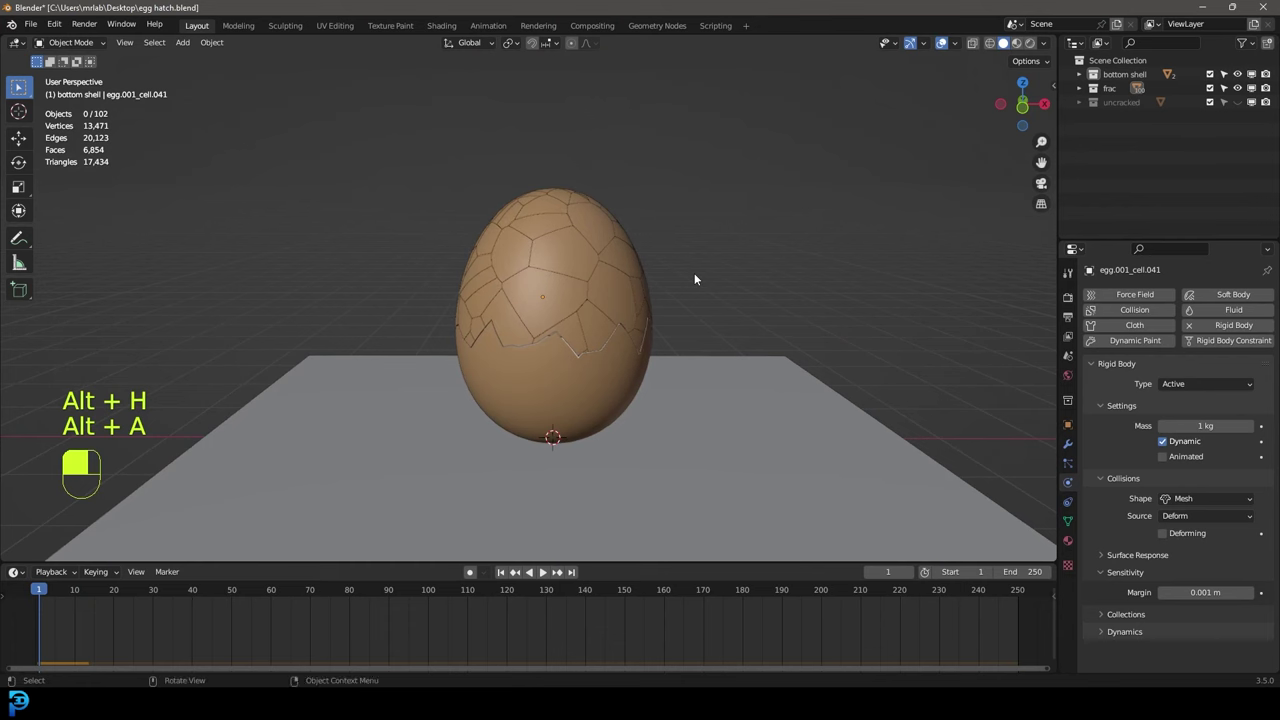
key(ctrl+s)
key(ctrl+s)
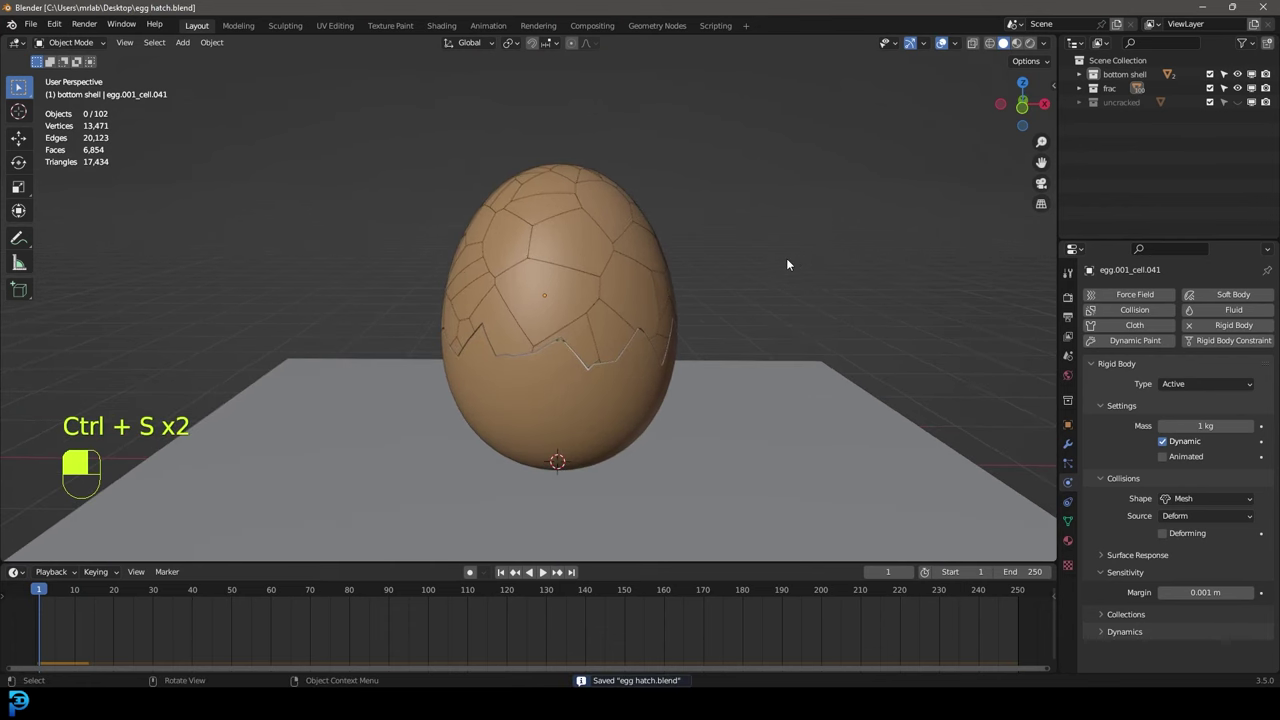
key(space)
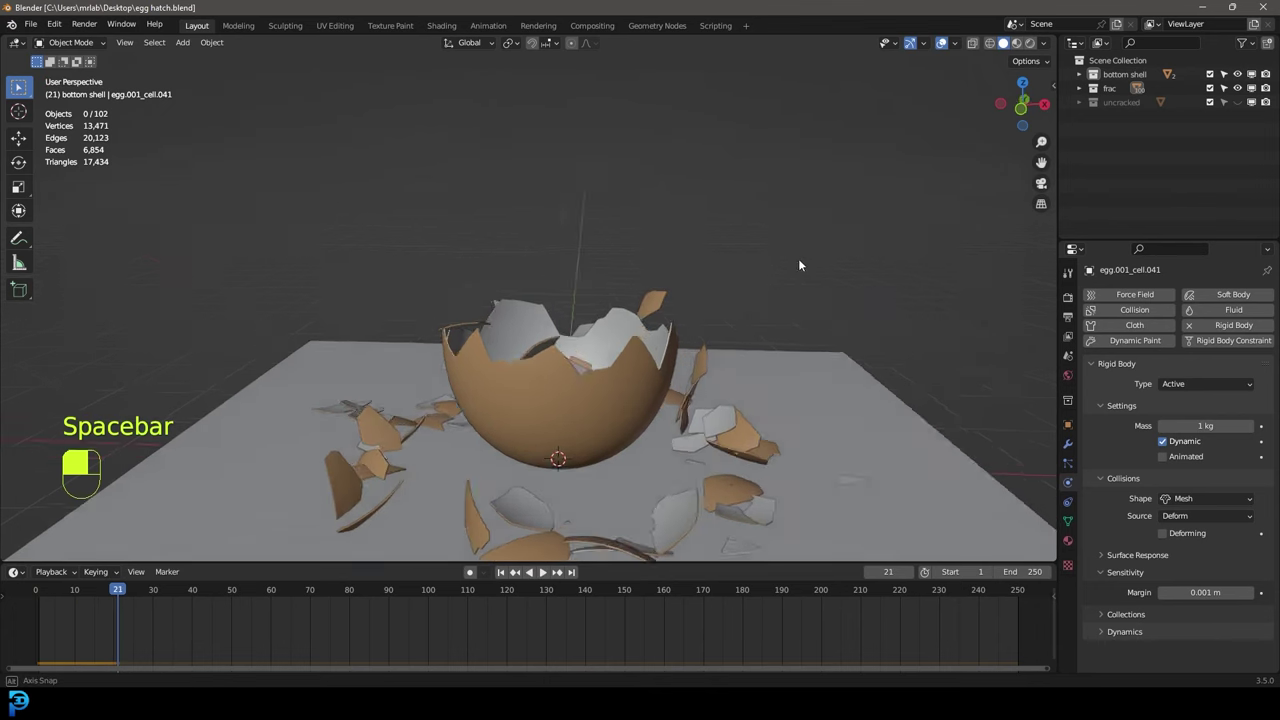
key(shift+Left)
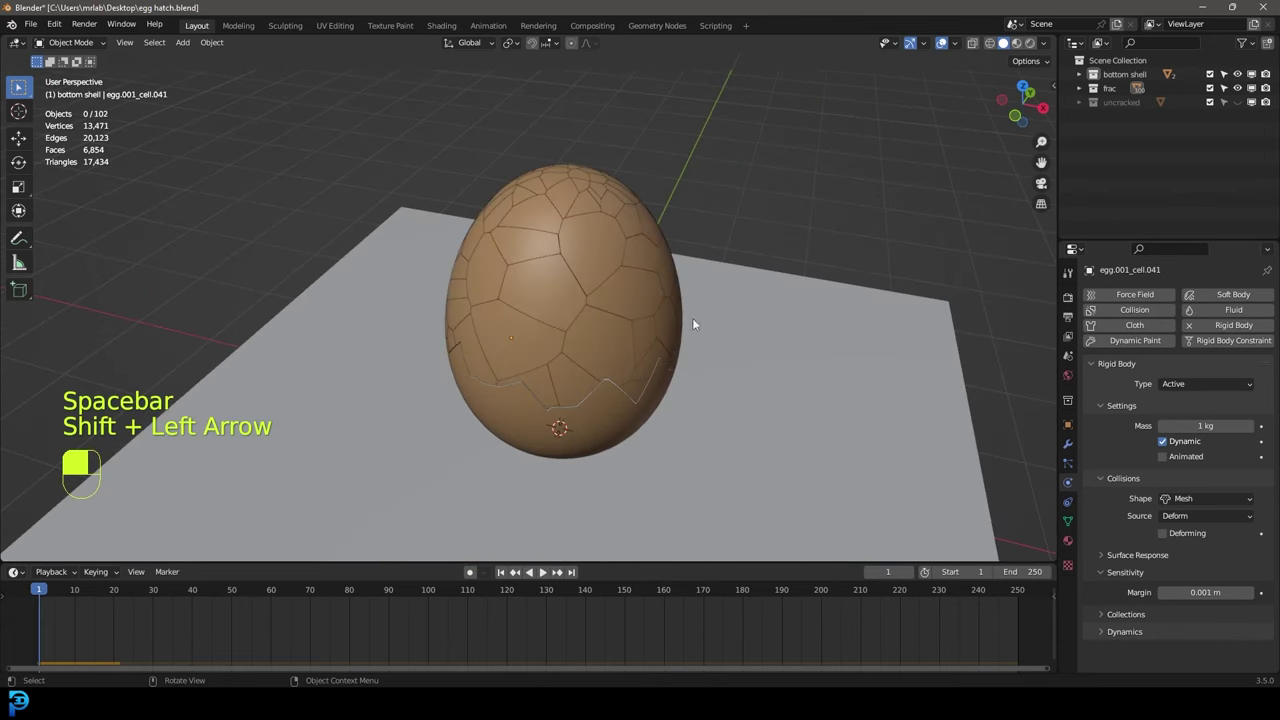
key(KP_1)
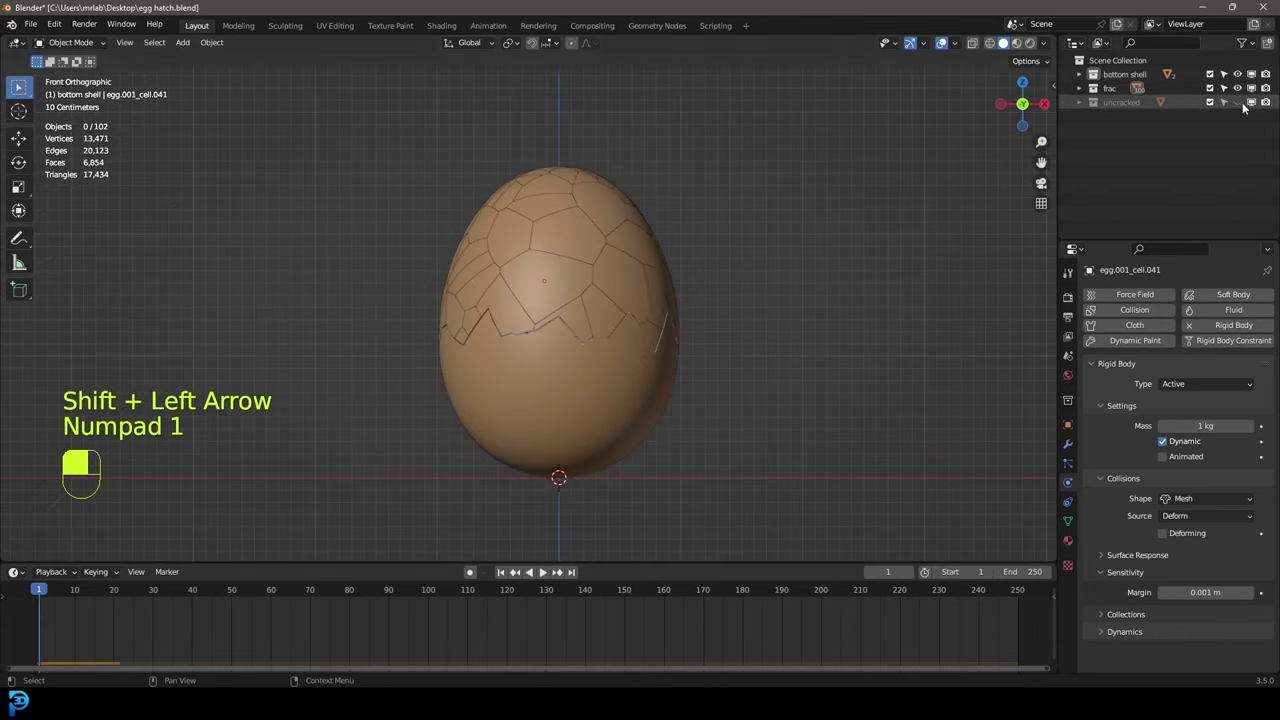
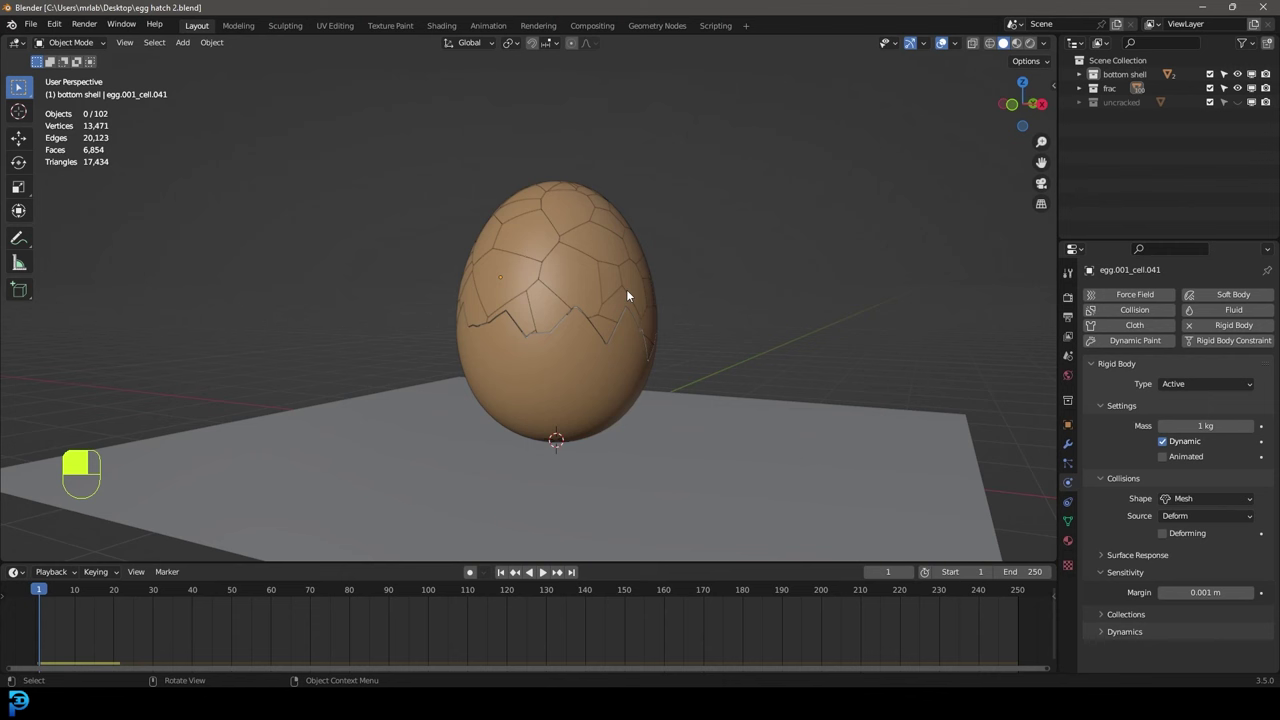
Step: Reveal the spare uncracked egg and select it in the front view
key(KP_1)
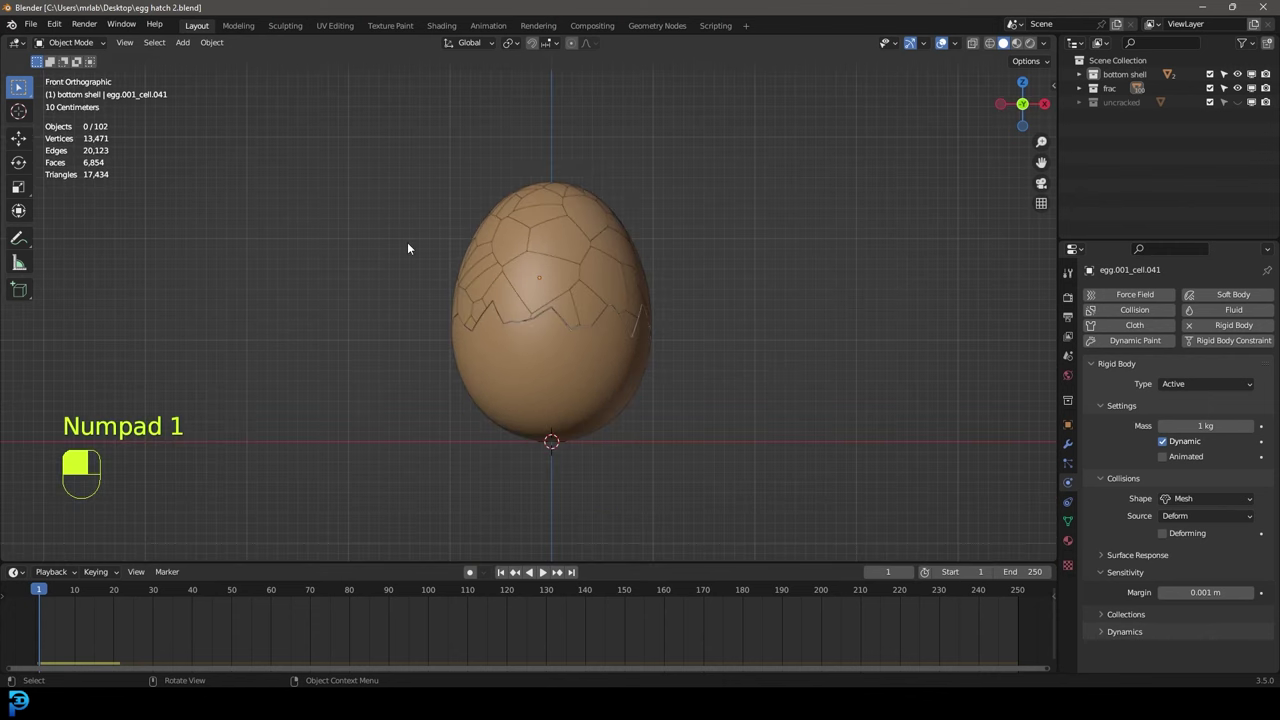
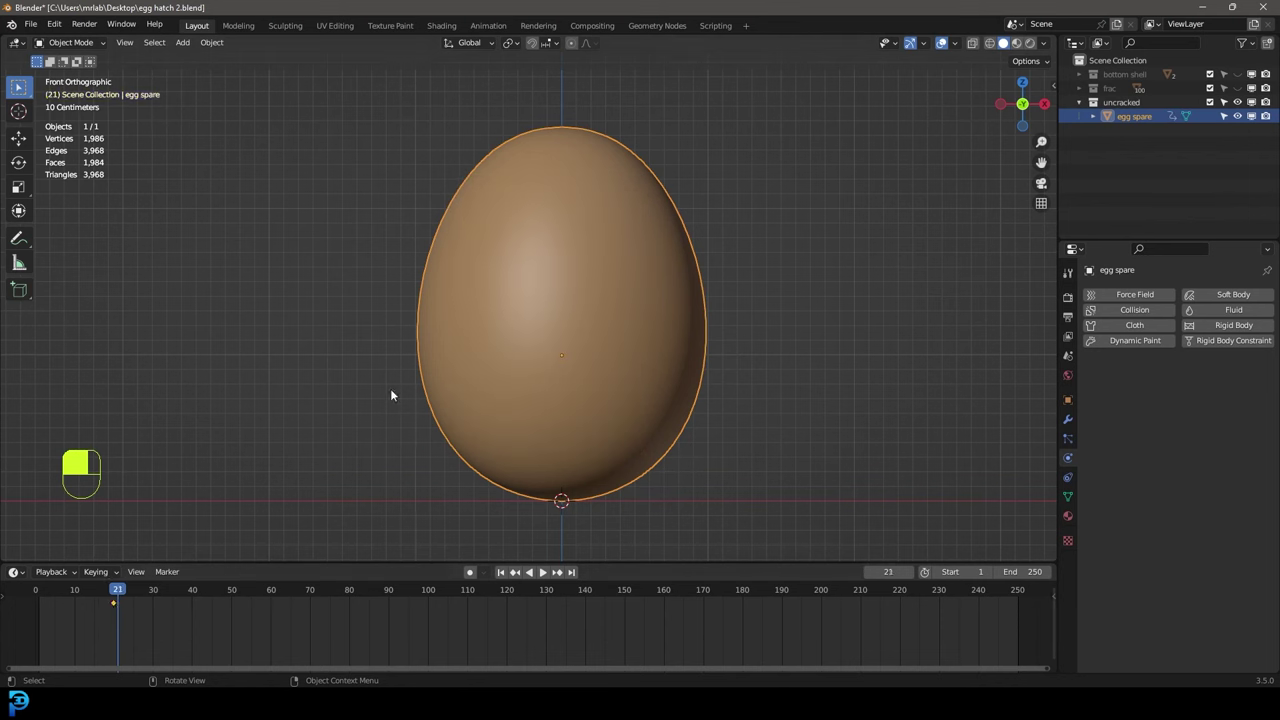
key(s)
key(s)
drag(721, 377, 126, 594)
key(g)
key(i)
drag(126, 594, 1075, 366)
Step: Check playback, then disable the scene's Rigid Body World in Scene Properties
key(space)
key(space)
drag(1075, 366, 1107, 452)
click(1107, 452)
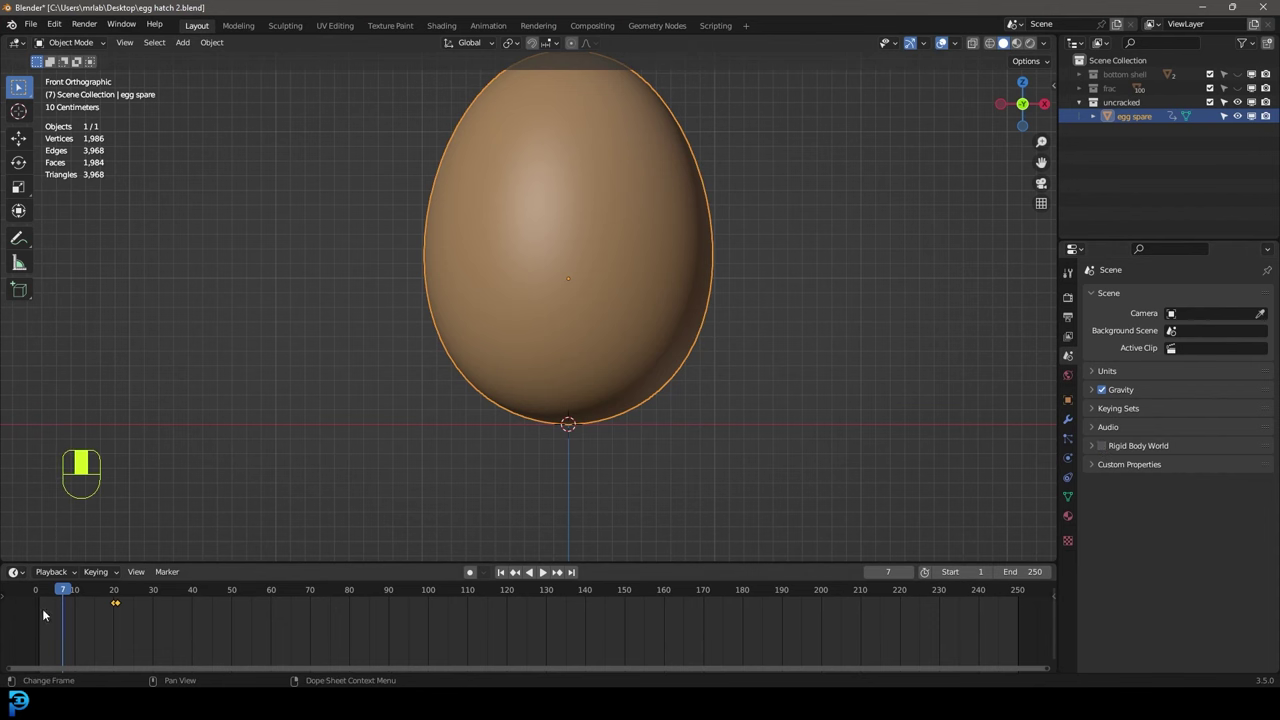
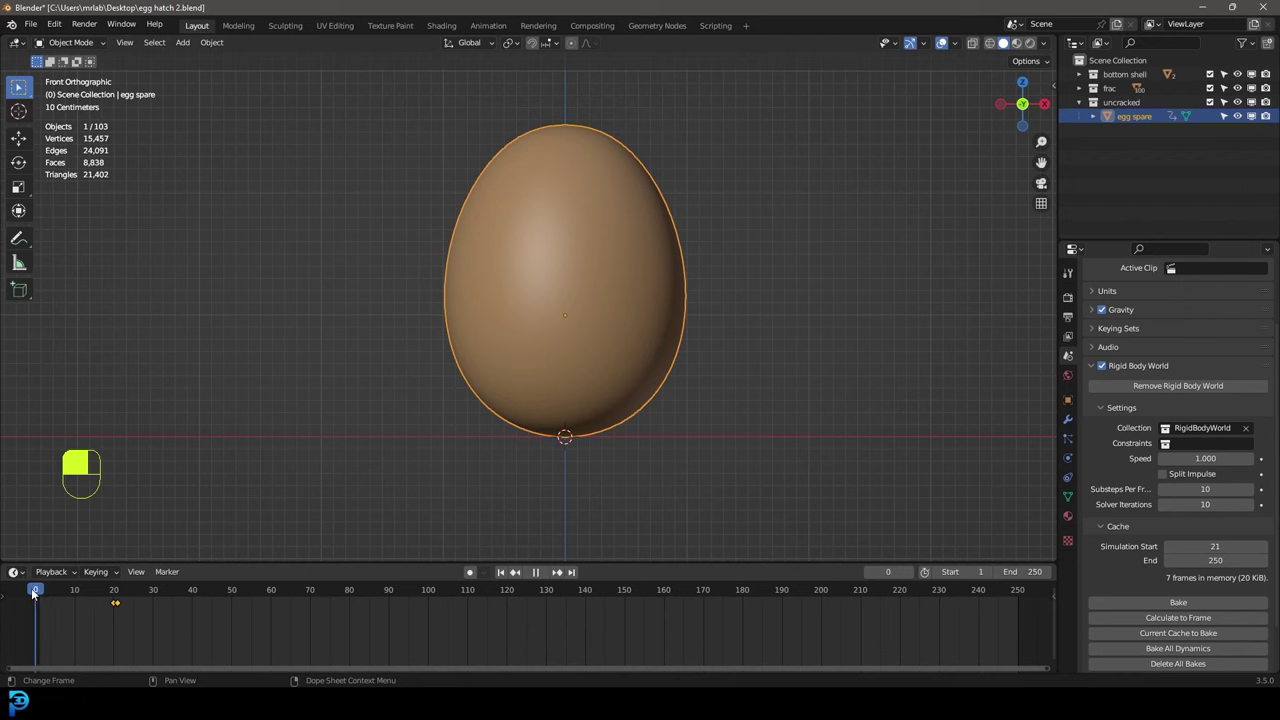
Step: Play the simulation twice to test the spare egg and shell shattering, returning to the start between runs
key(space)
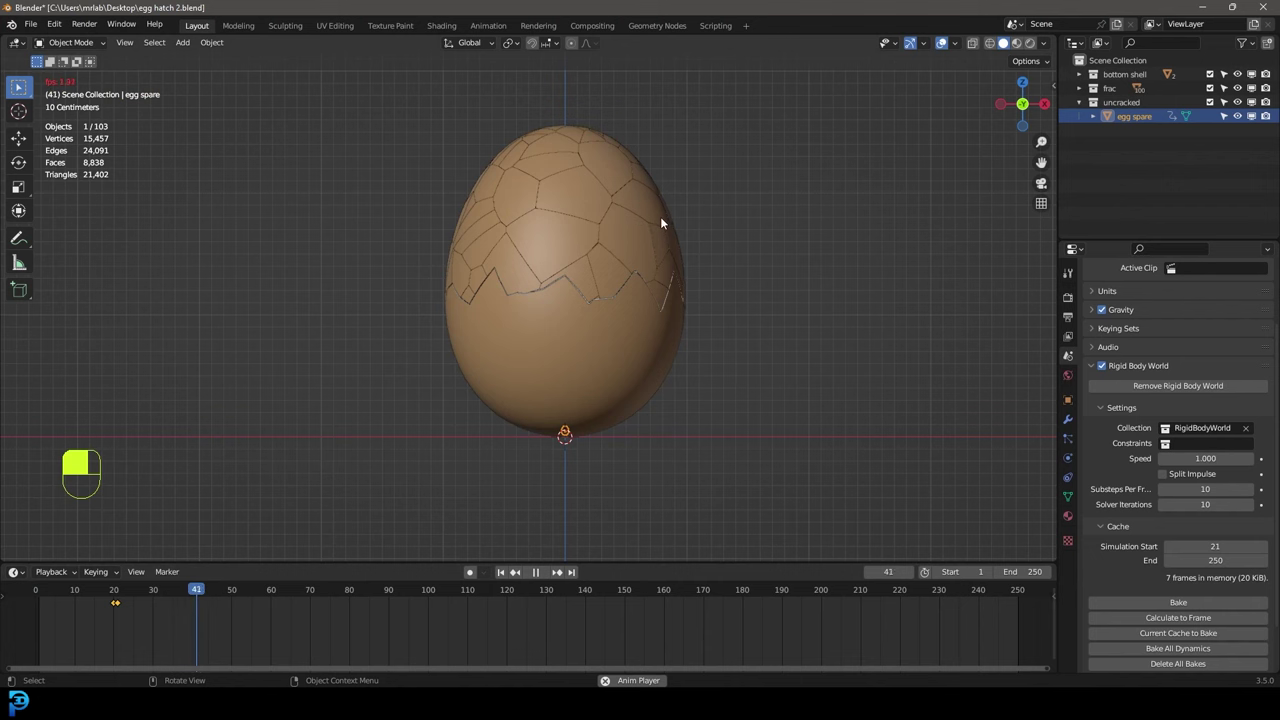
key(space)
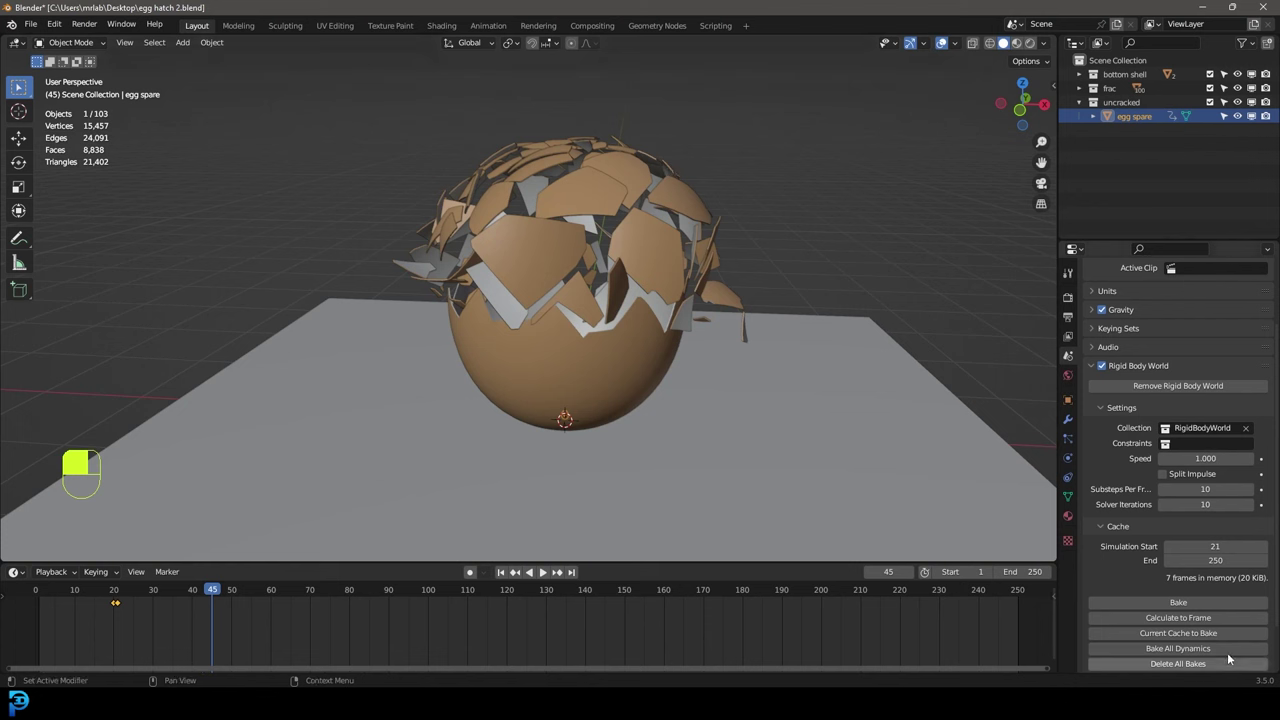
key(shift+Left)
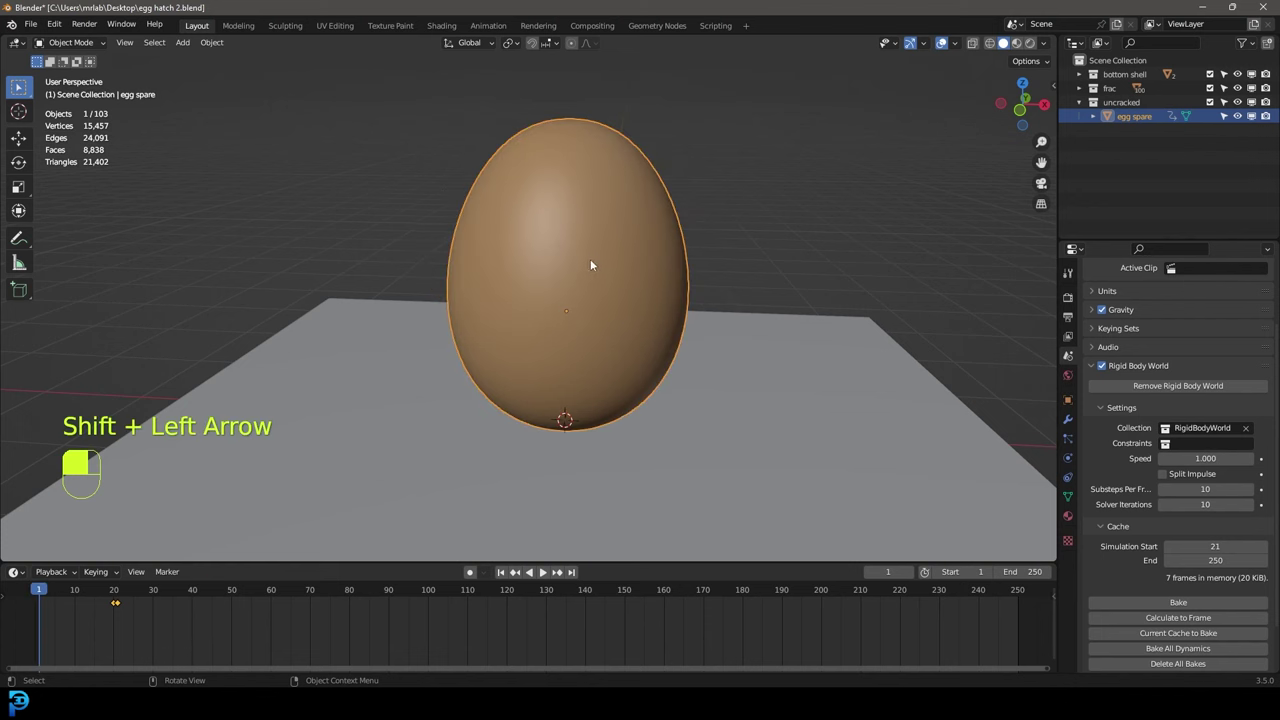
key(space)
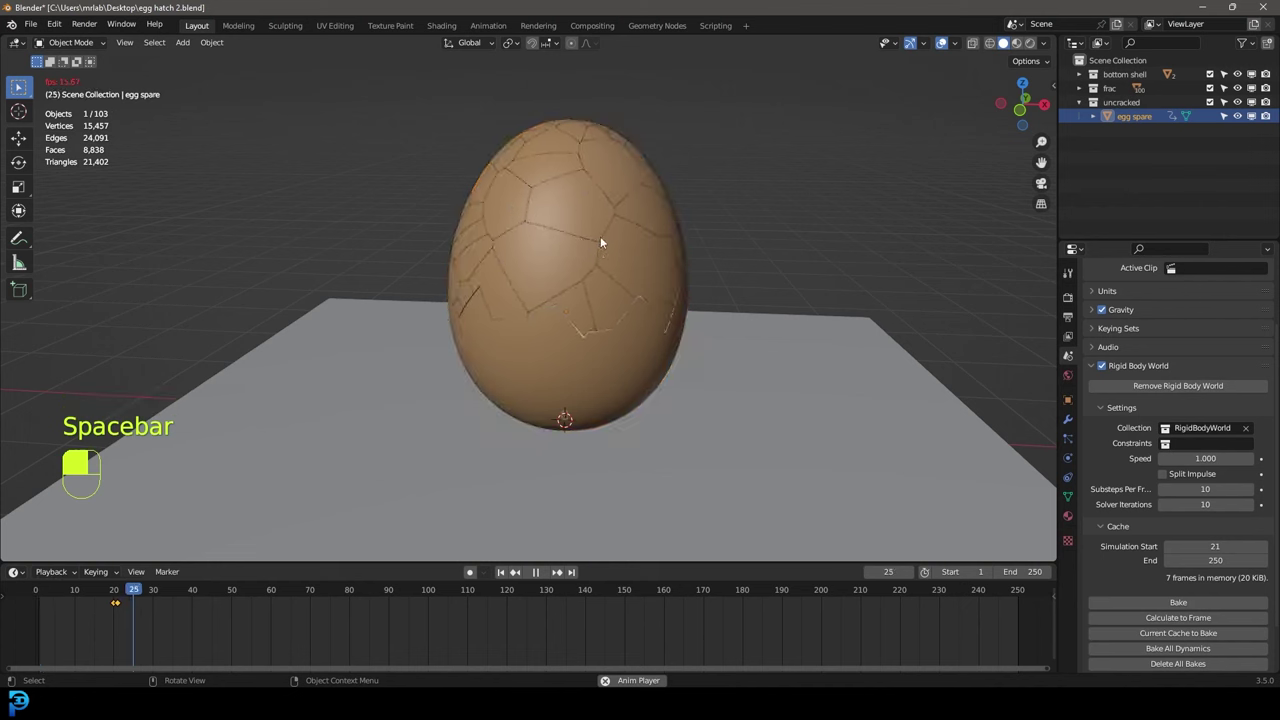
key(space)
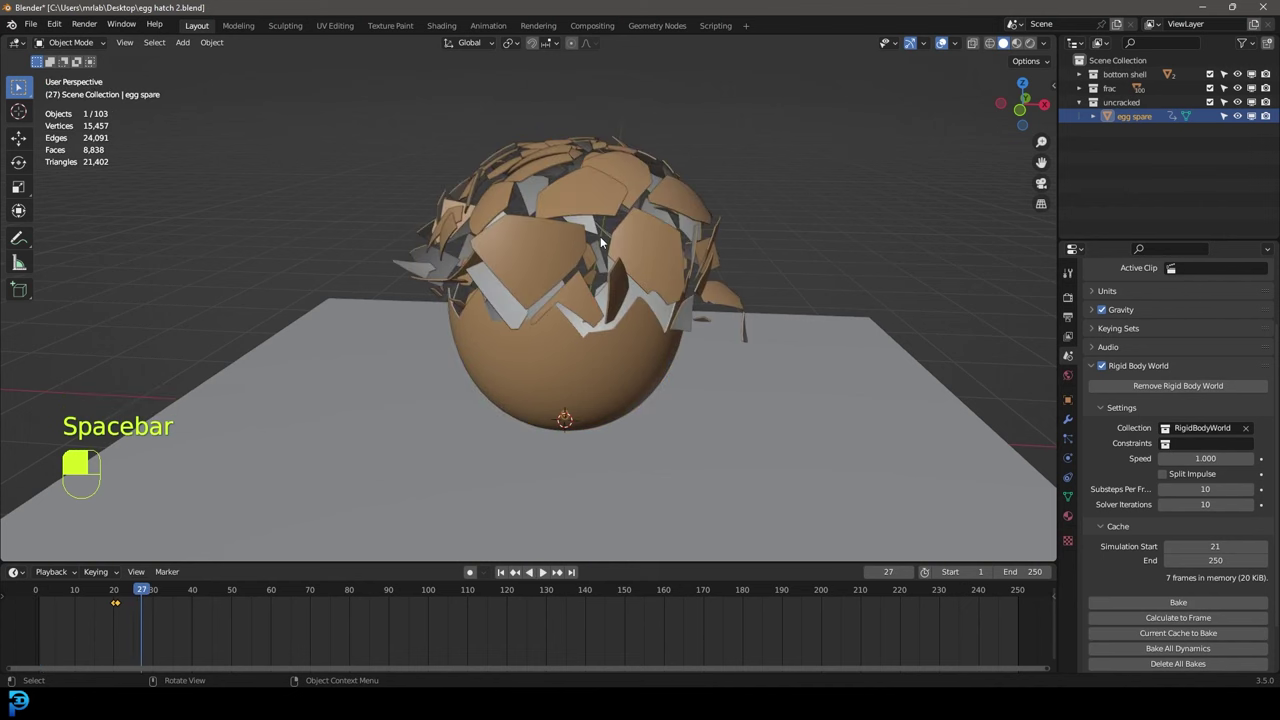
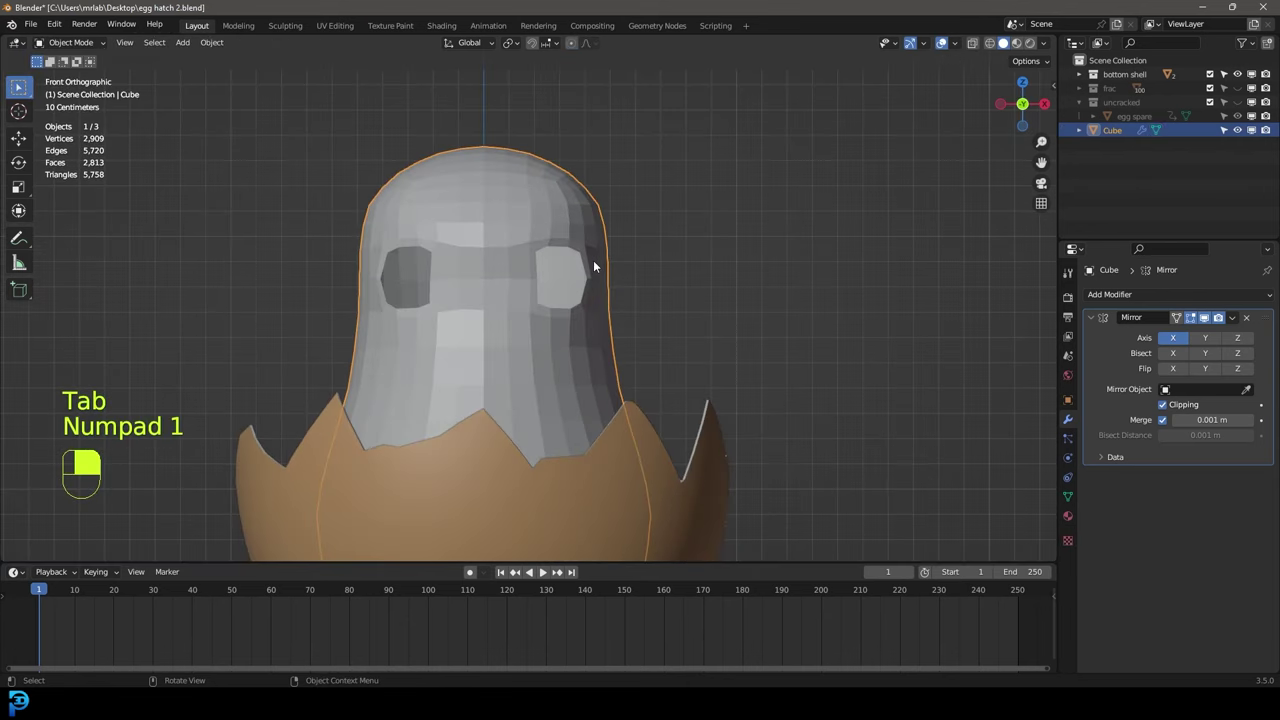
Step: Add a UV sphere, shrink it to eye size and place it in the chick's eye socket
key(shift+a)
drag(598, 264, 1117, 299)
key(g)
key(s)
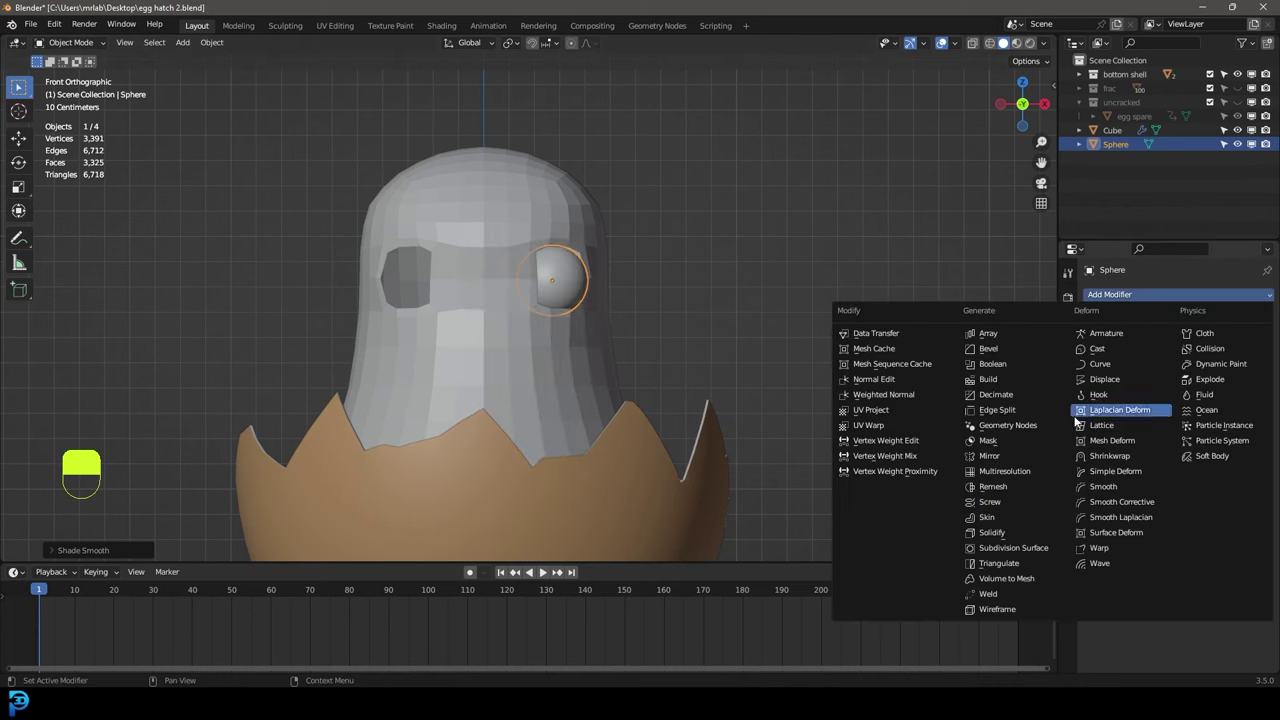
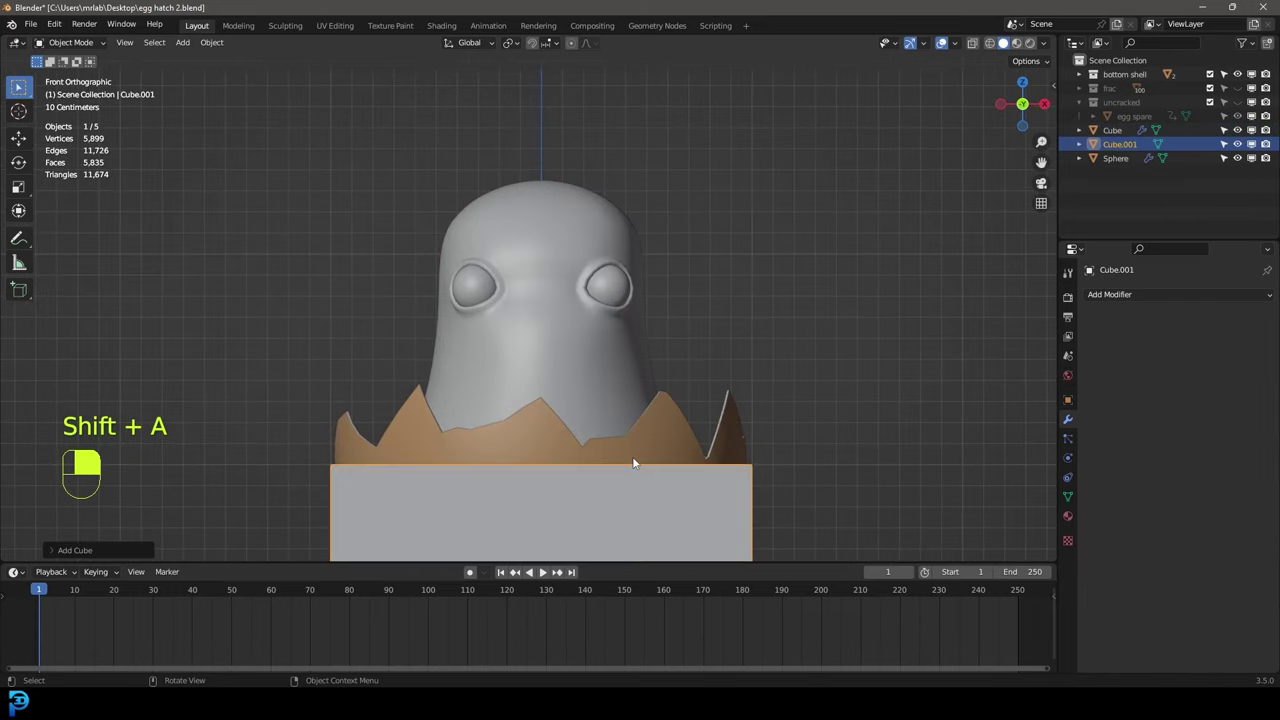
Step: Shrink the new cube to beak size and move it to the front of the chick's face in side view
key(g)
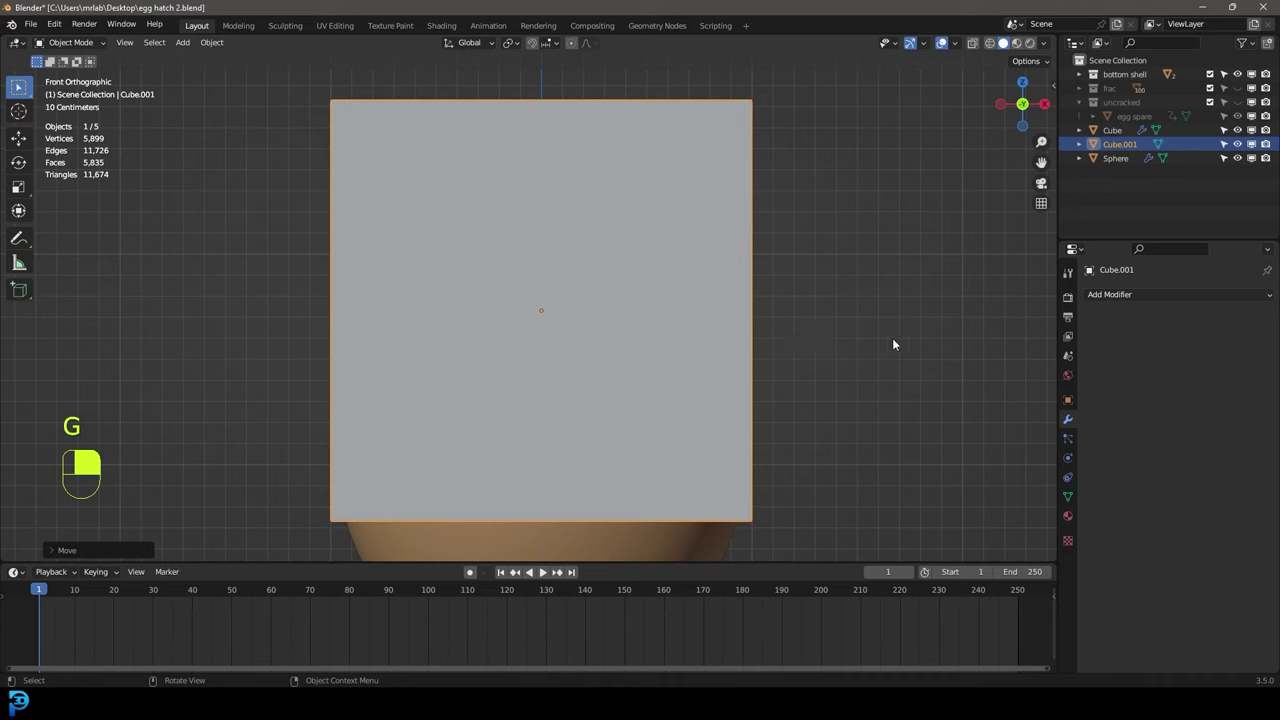
key(s)
key(KP_3)
key(g)
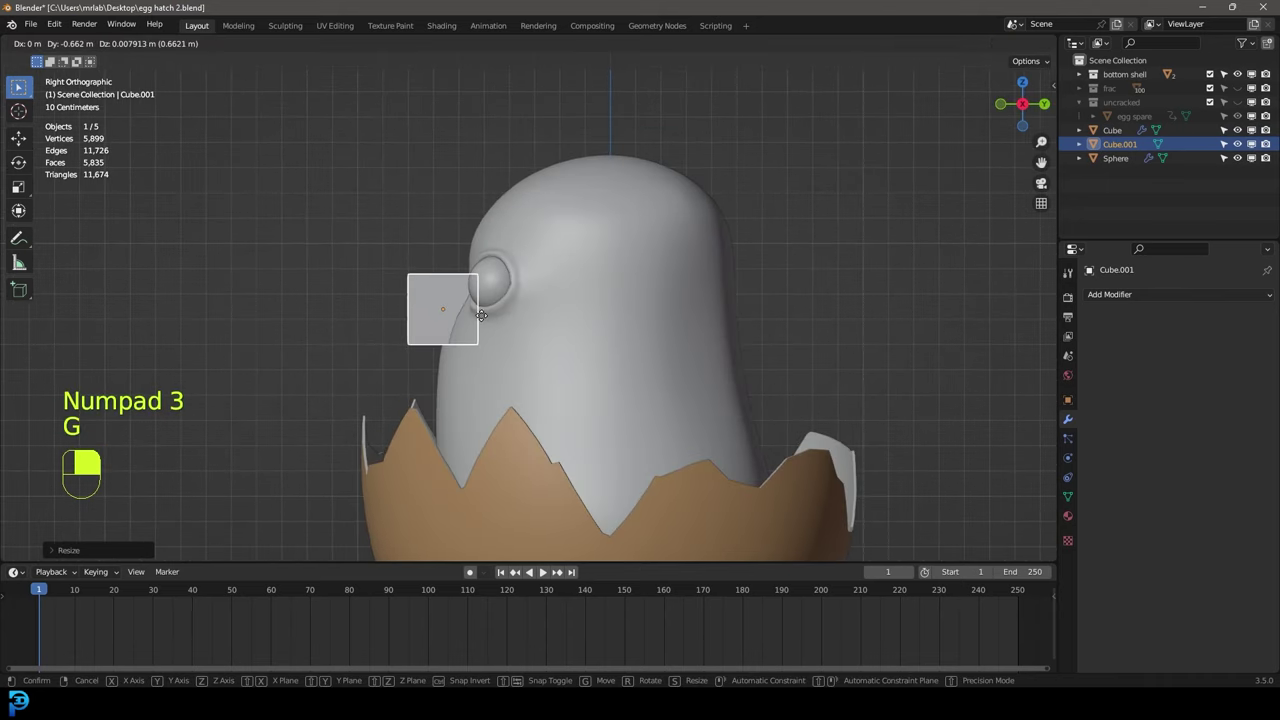
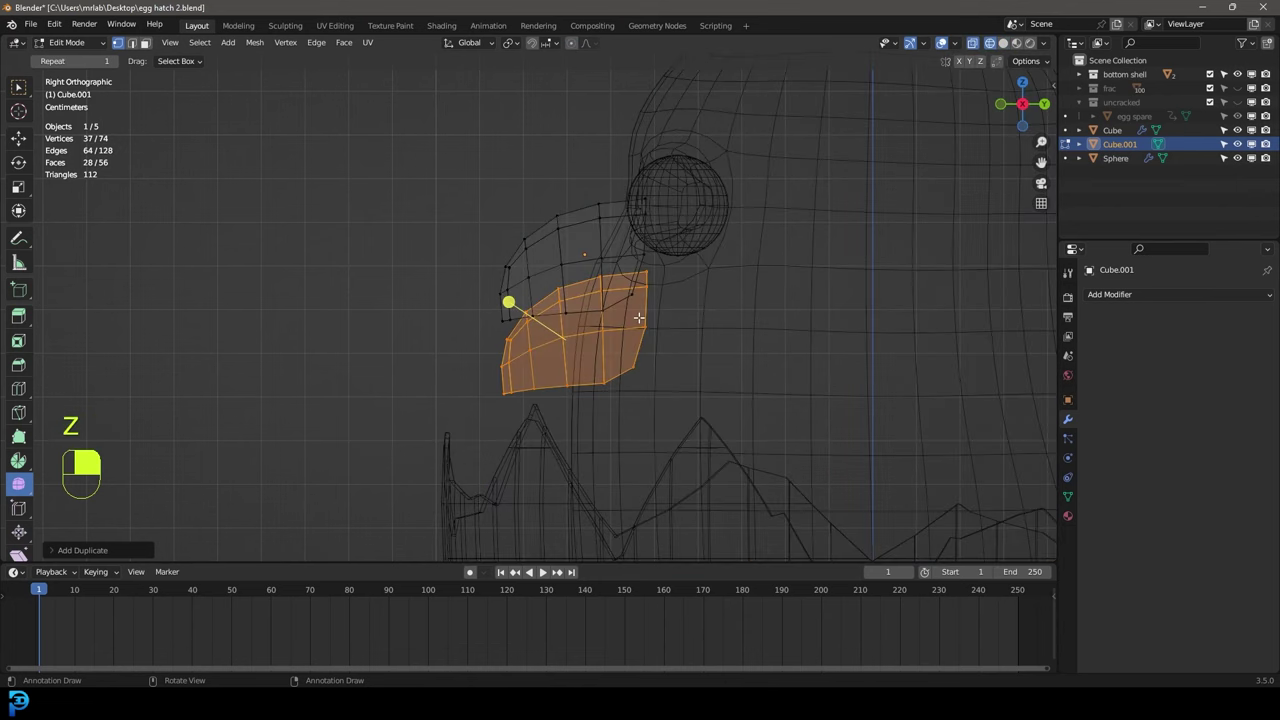
Step: Scale and tilt the lower beak faces apart from the upper half, then recalculate the normals
key(s)
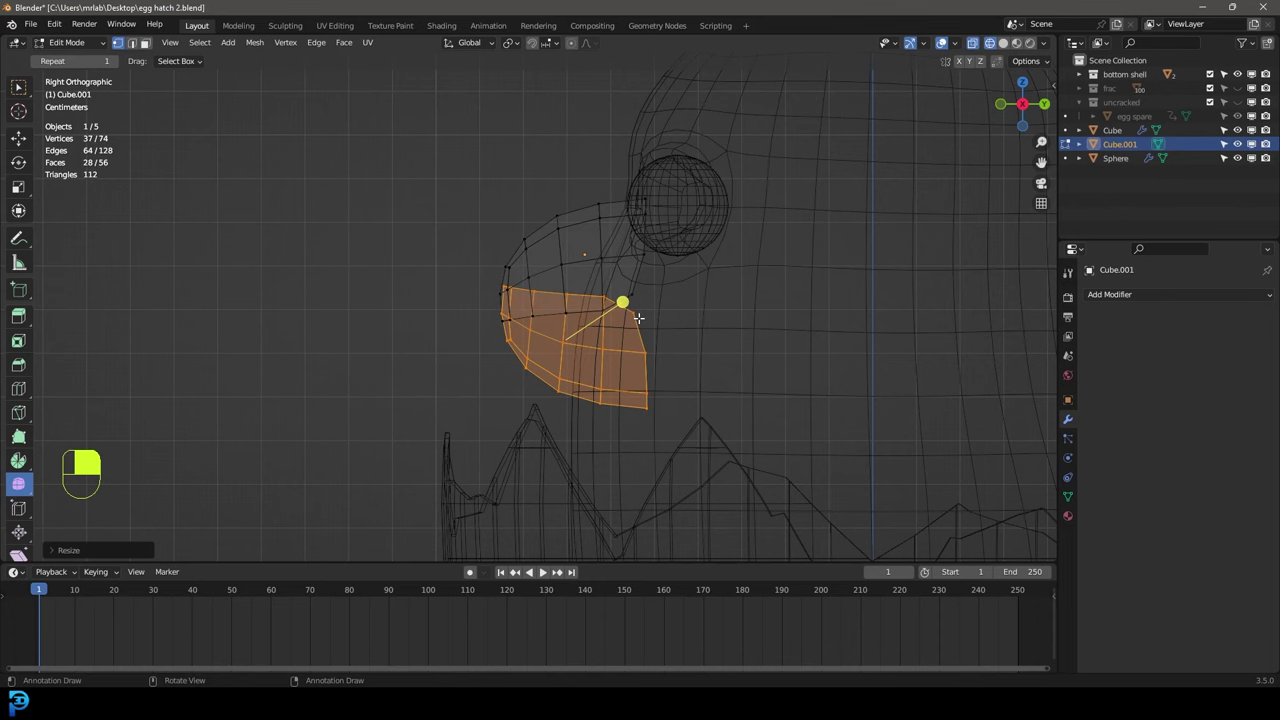
key(r)
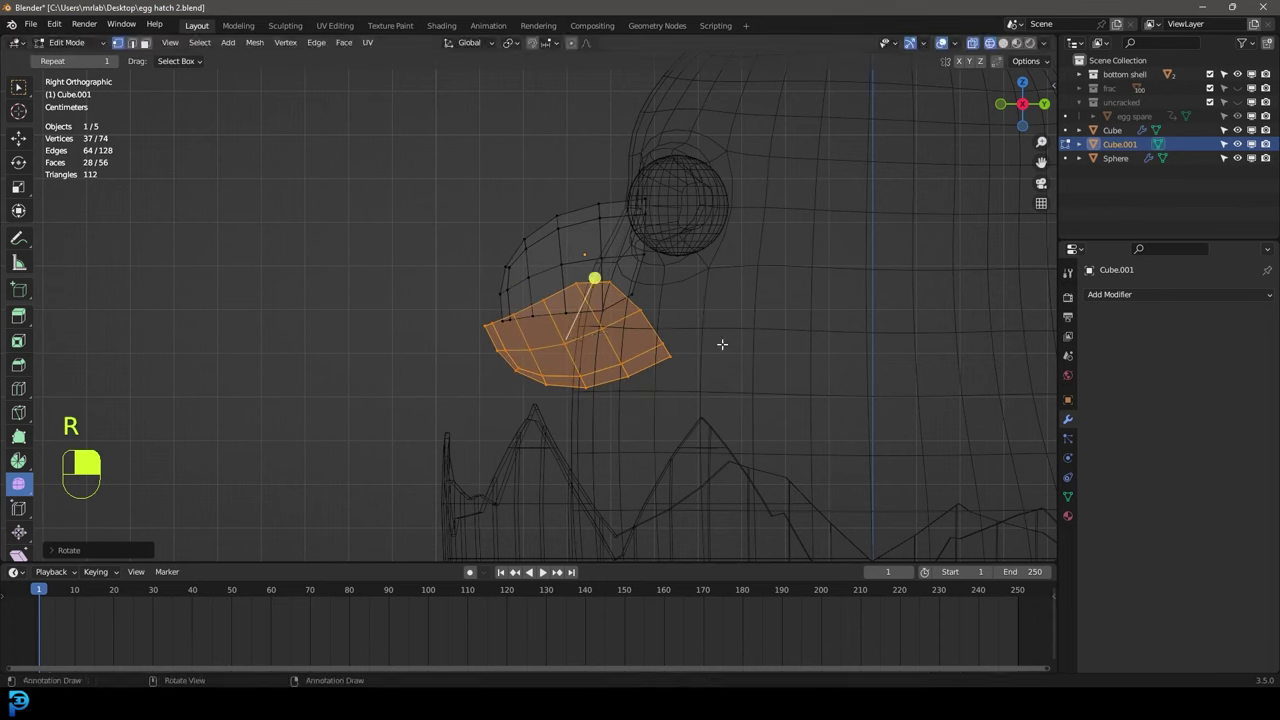
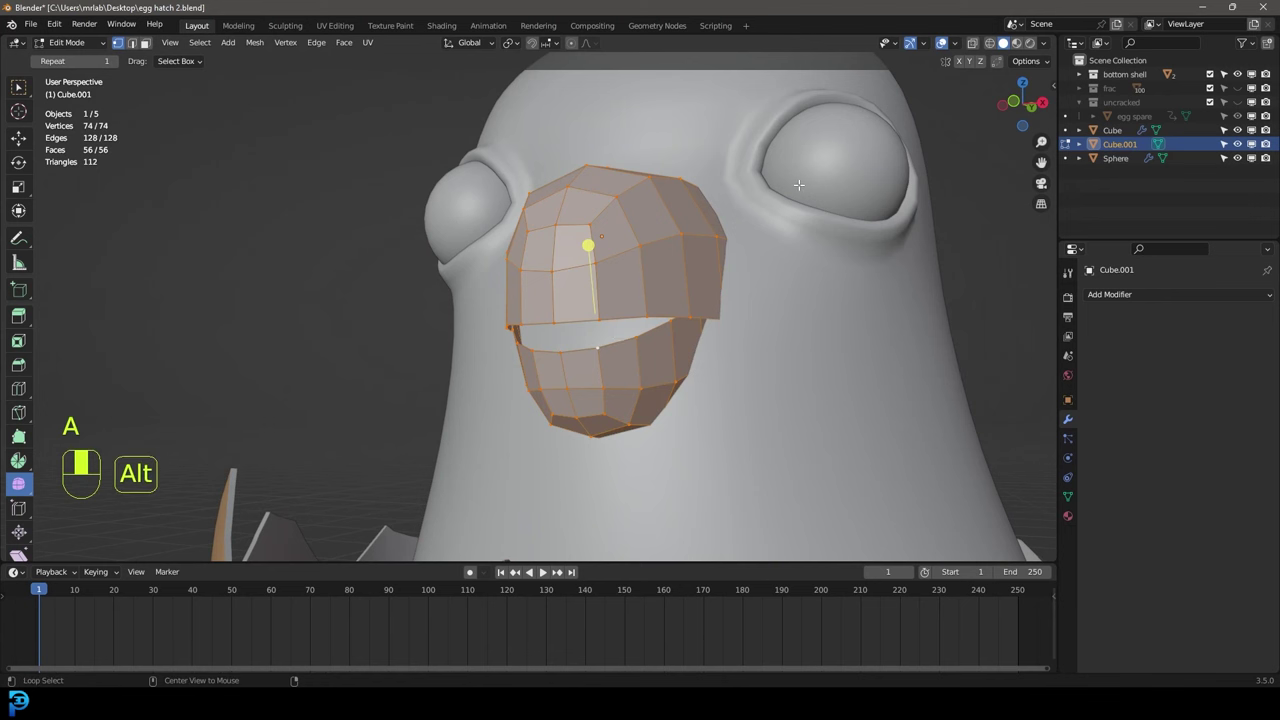
key(alt+n)
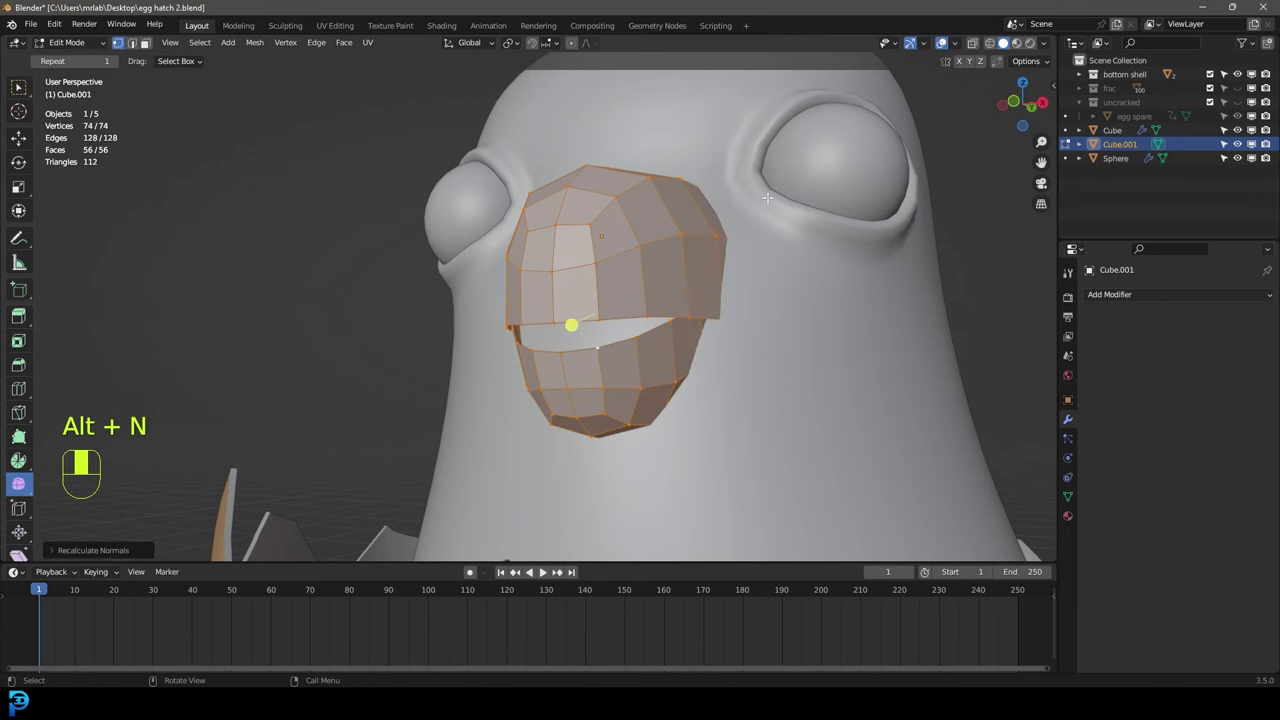
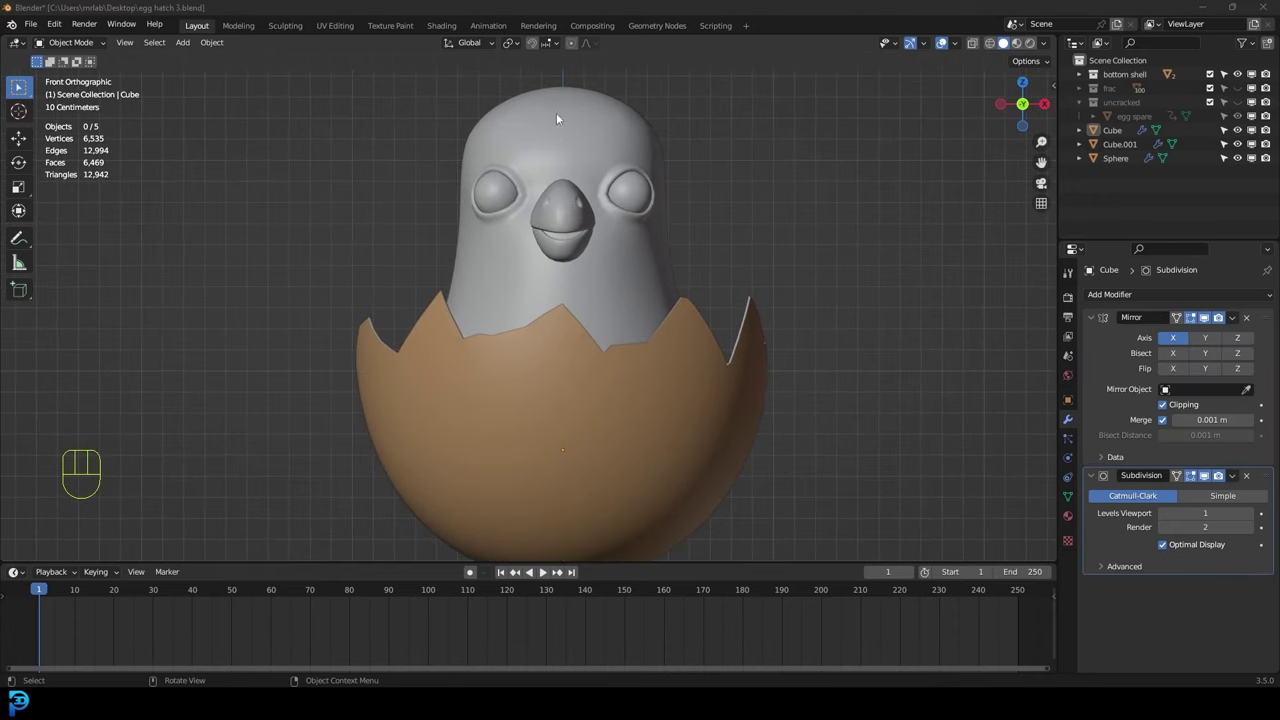
Step: Add a Hair particle system to the chick body Cube in Particle Properties
click(593, 110)
drag(597, 127, 1073, 446)
click(1073, 446)
drag(1073, 446, 1274, 296)
Step: Set hair length 0.05 m with B-spline display at 4 steps and adjust the strand count
drag(1274, 296, 1217, 371)
drag(1217, 371, 1110, 502)
drag(1110, 502, 1166, 583)
drag(1166, 583, 1256, 597)
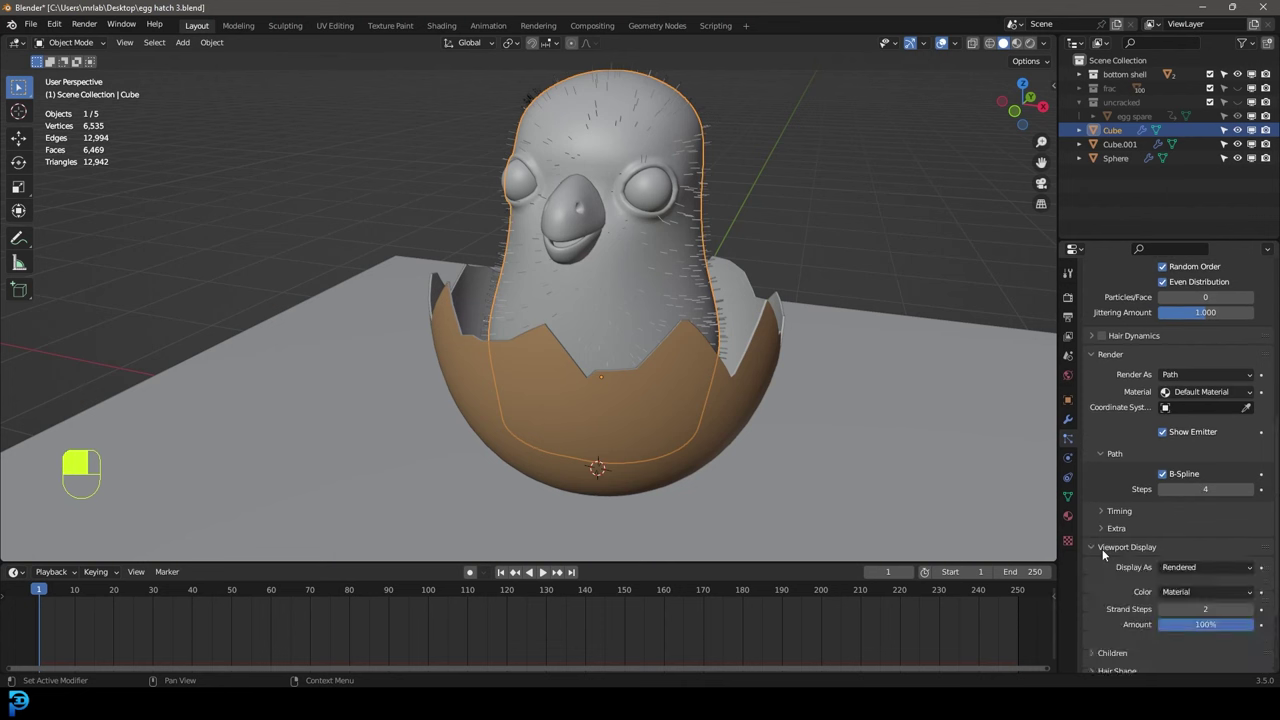
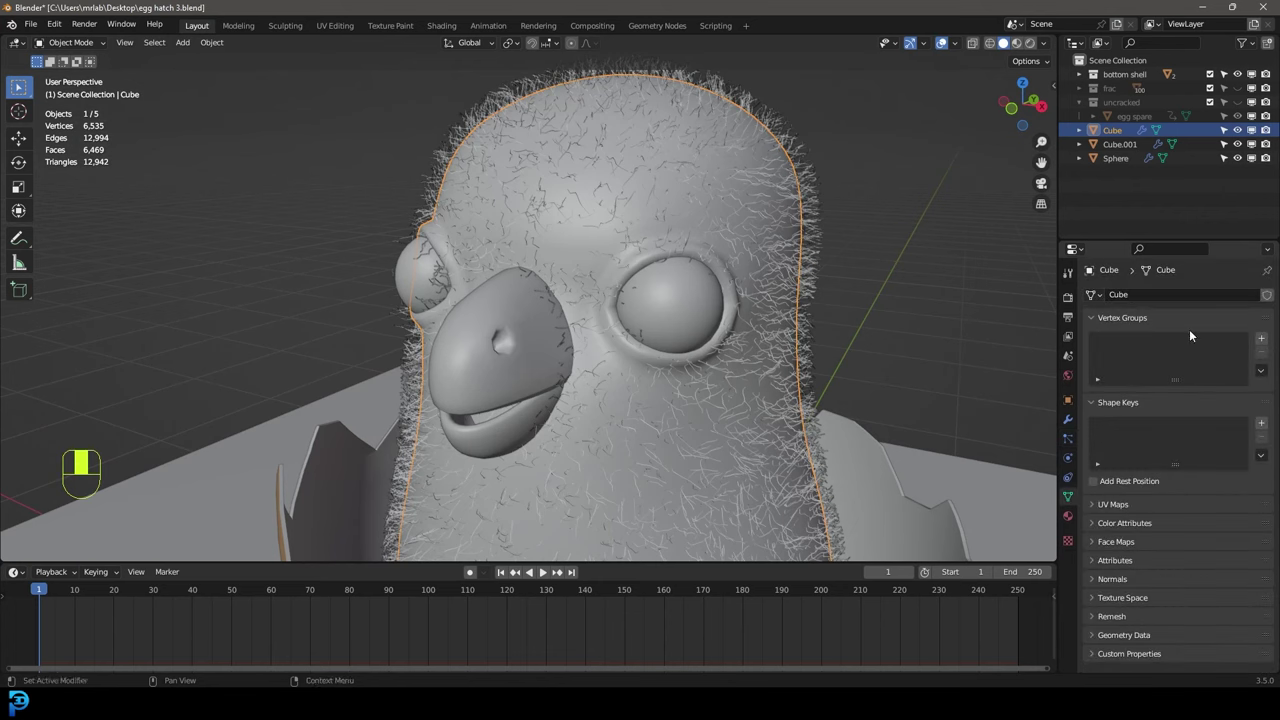
Step: In Edit Mode remove the eye rims from the head vertex group and reselect to verify
key(Tab)
key(alt+a)
key(a)
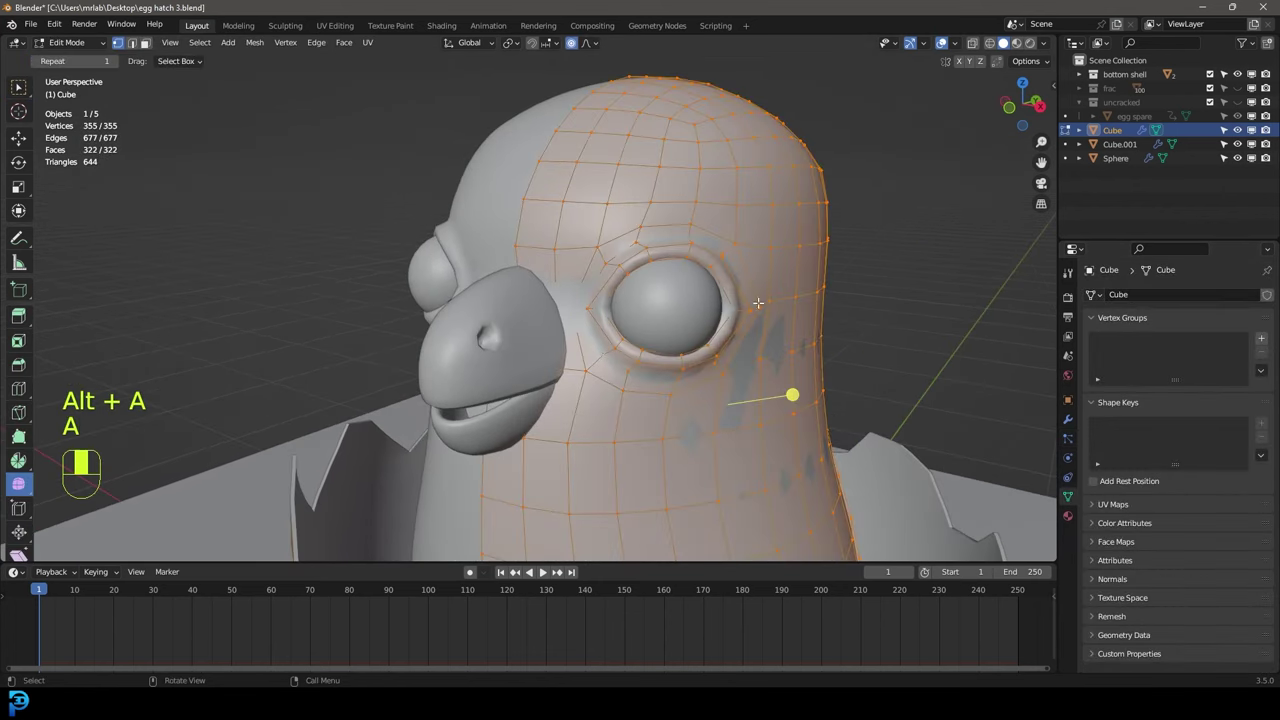
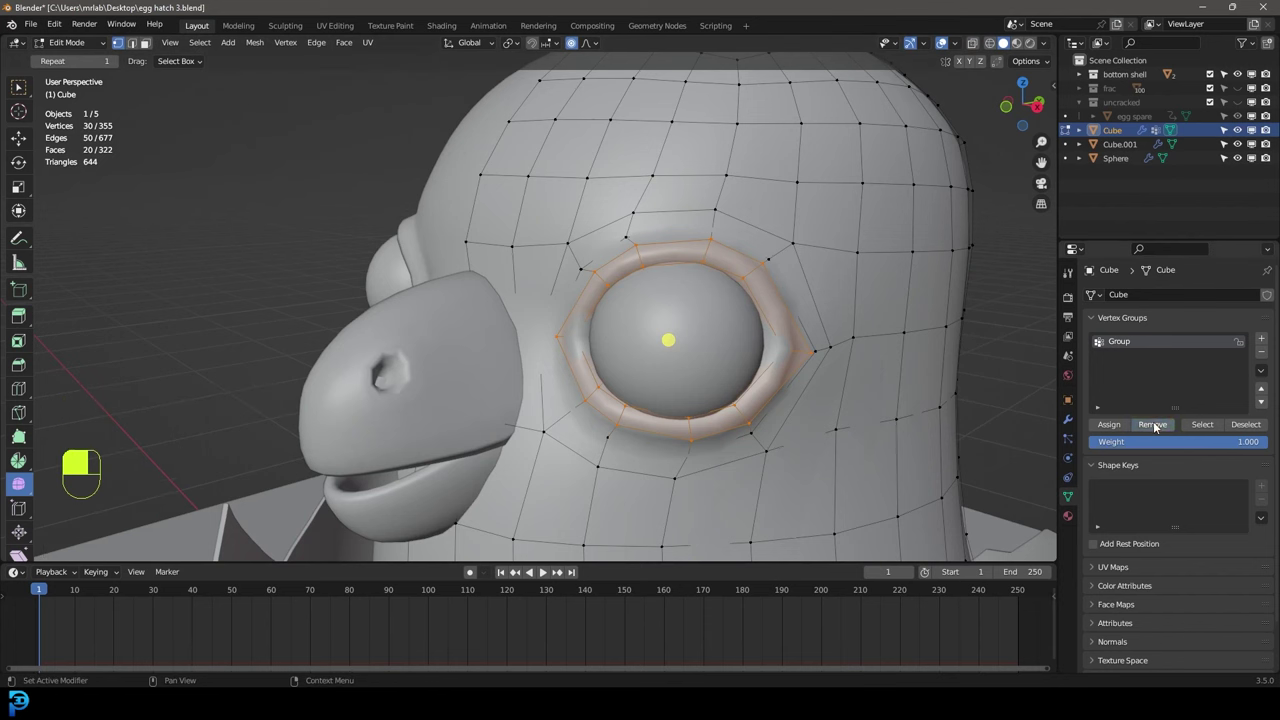
key(alt+a)
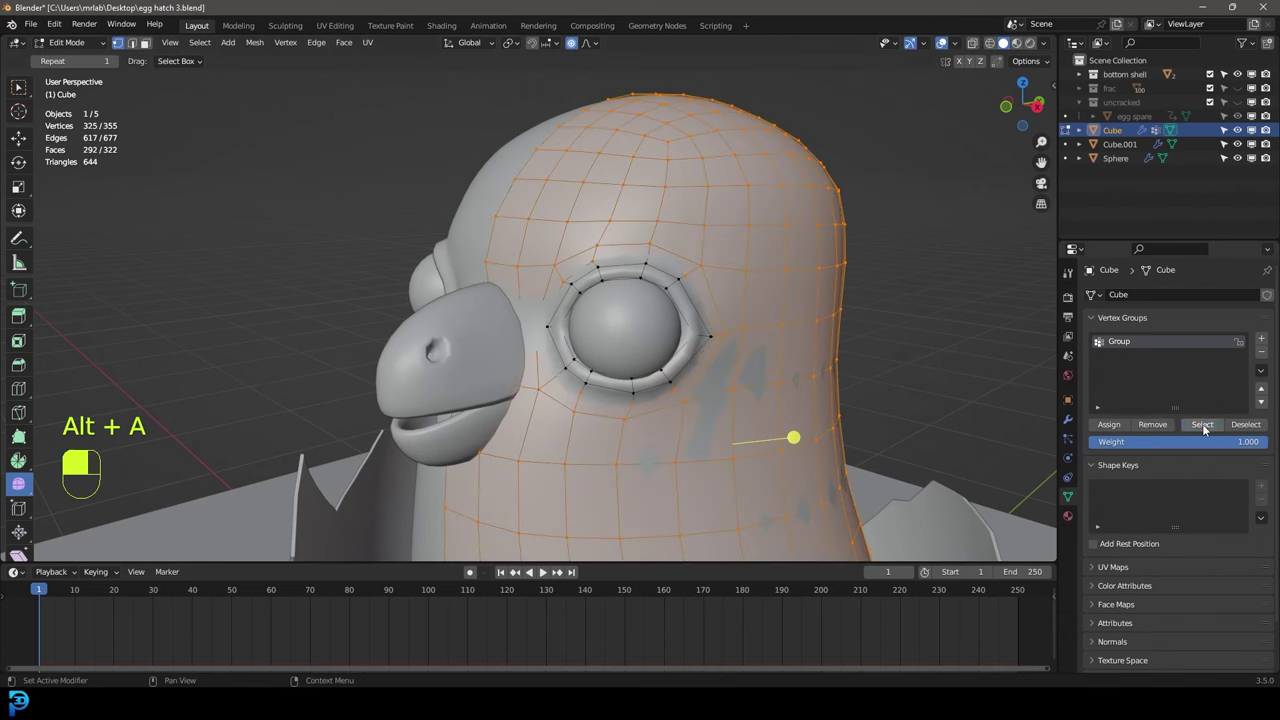
Step: Check the selection in X-ray, then return to Object Mode on the furry chick
key(z)
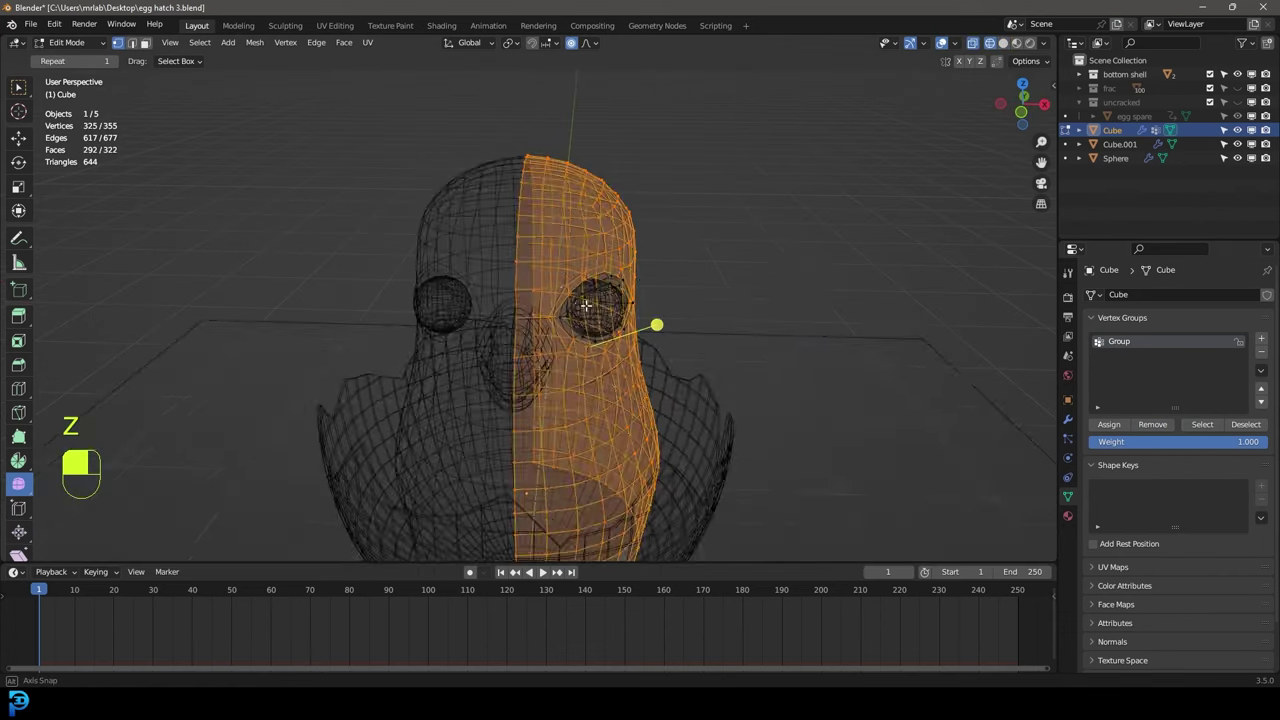
key(z)
key(Tab)
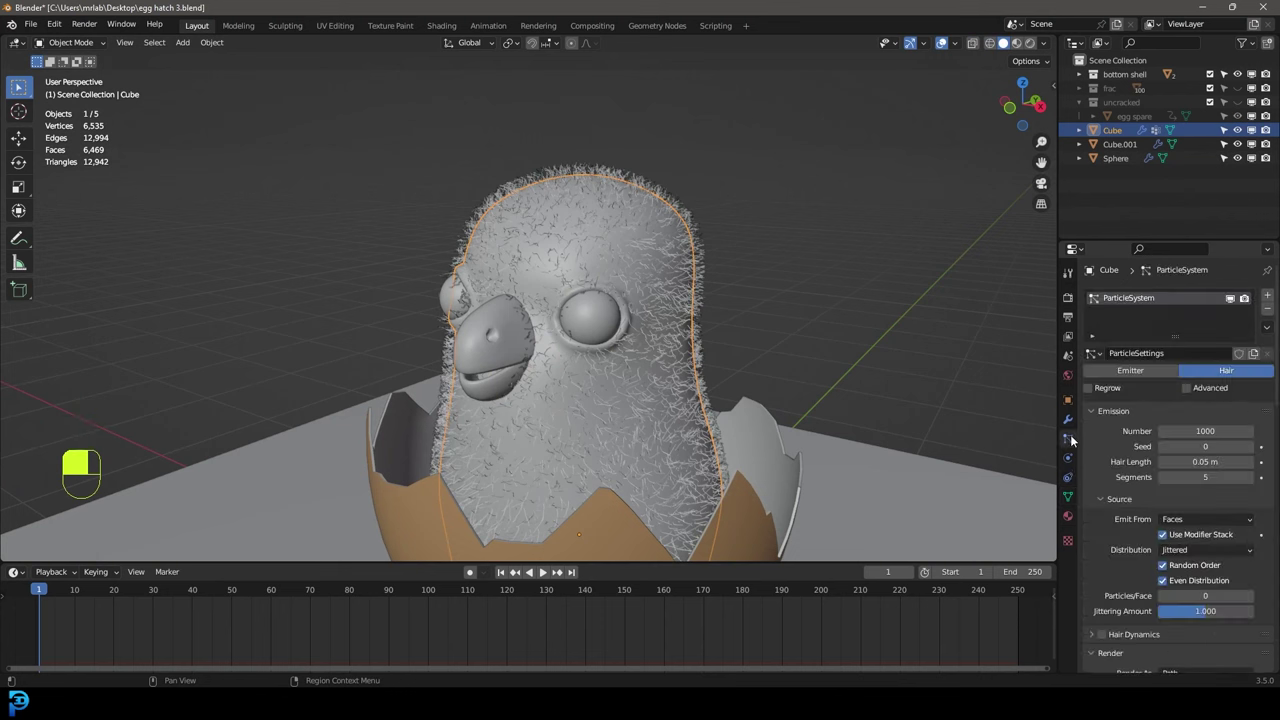
Step: Raise the hair strand Number and length for denser fur, then save the file
drag(1075, 438, 1126, 627)
drag(1126, 627, 1075, 502)
key(ctrl+s)
key(ctrl+s)
drag(1075, 502, 1267, 439)
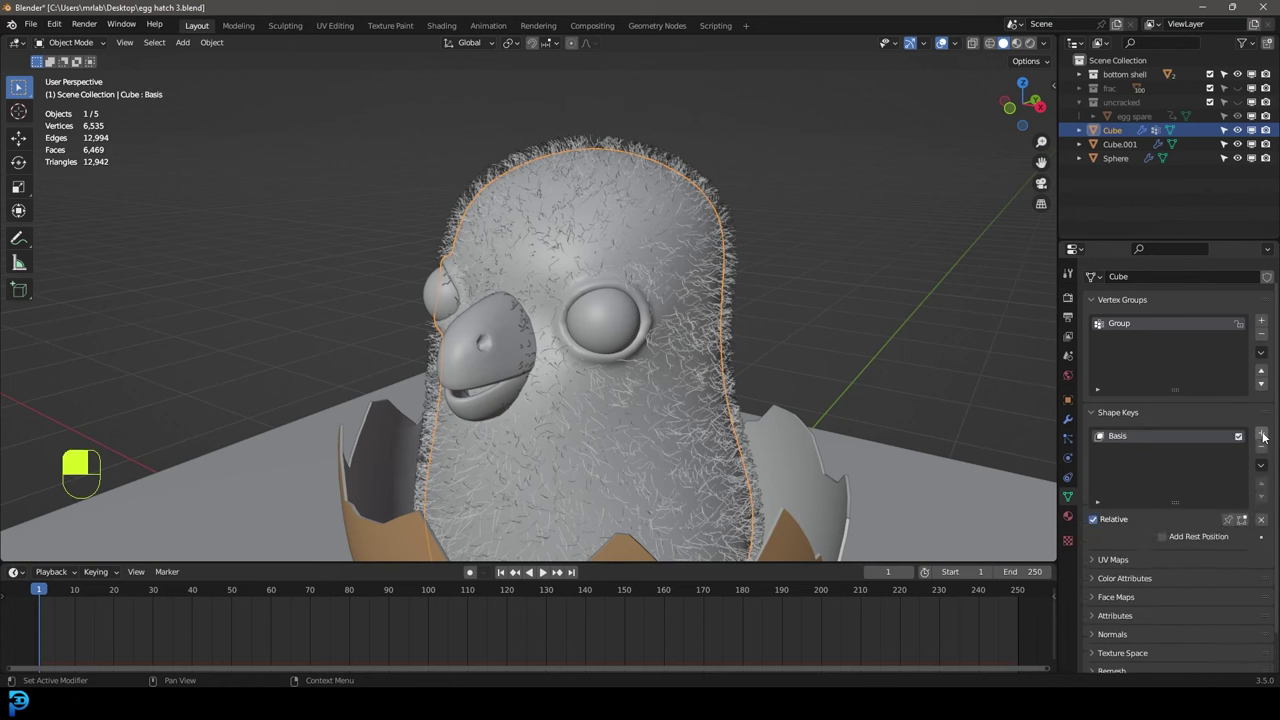
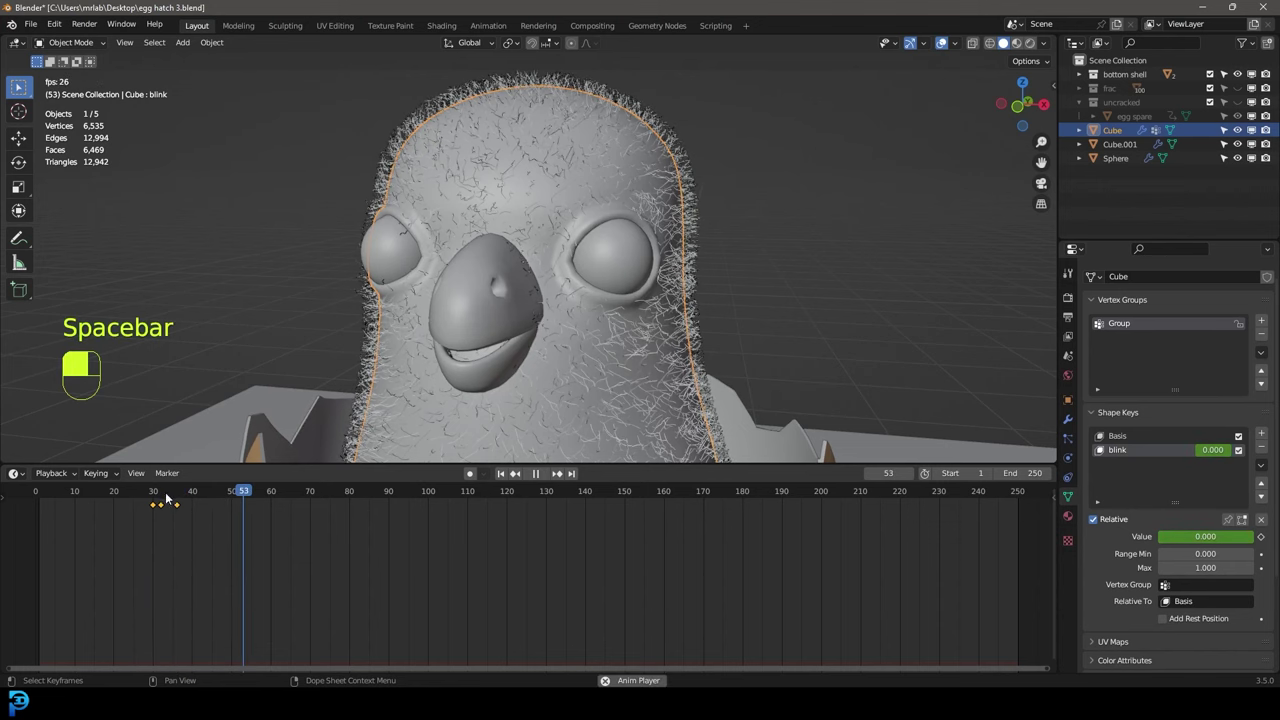
Step: Pause playback, duplicate the blink keyframes and preview the chick blinking in its shell
key(space)
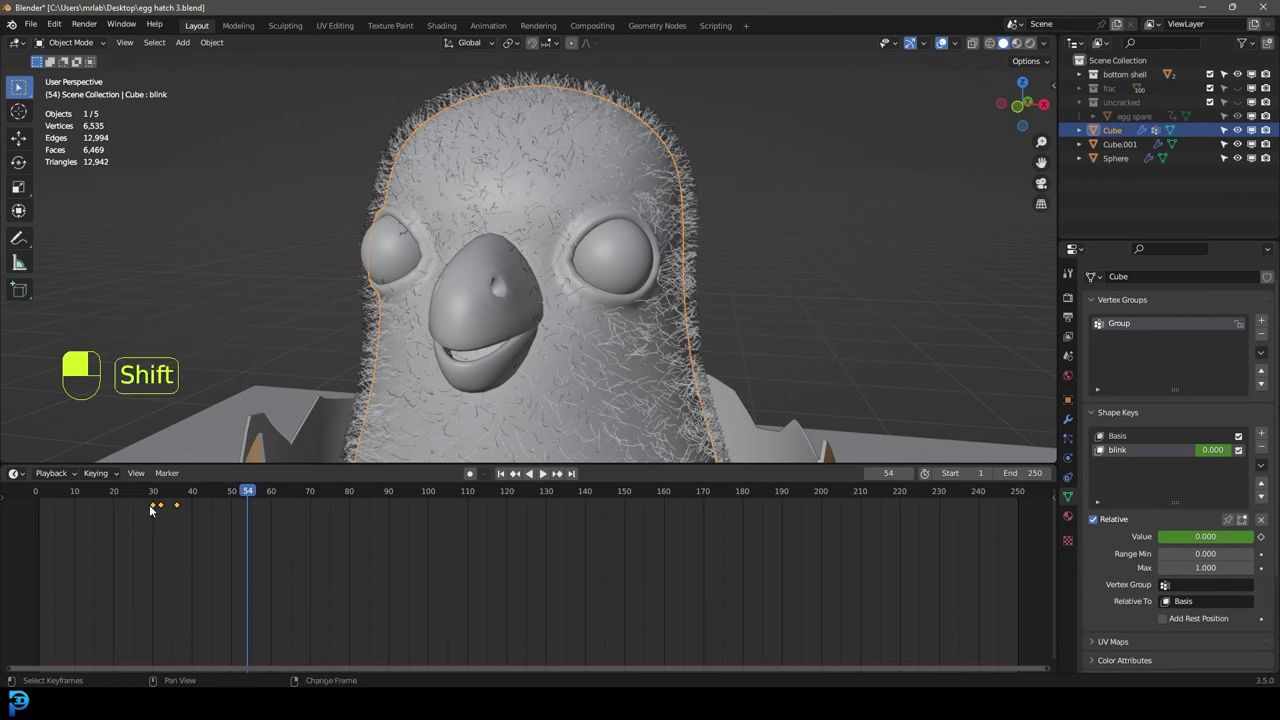
key(shift+d)
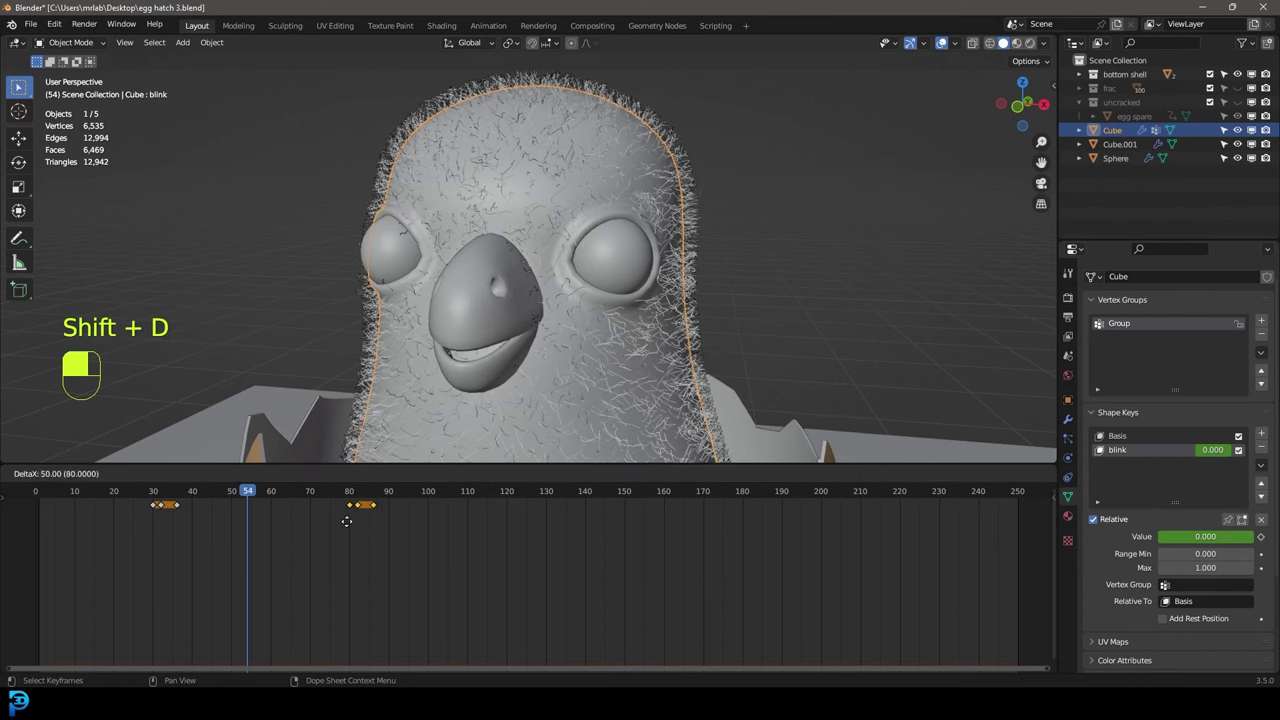
drag(351, 524, 137, 497)
drag(137, 497, 354, 540)
key(space)
key(space)
Step: Move and duplicate the blink keyframes across roughly frames 105–130, then play the repeated blinks
key(g)
drag(354, 540, 462, 496)
key(shift+d)
key(shift+d)
key(shift+d)
key(space)
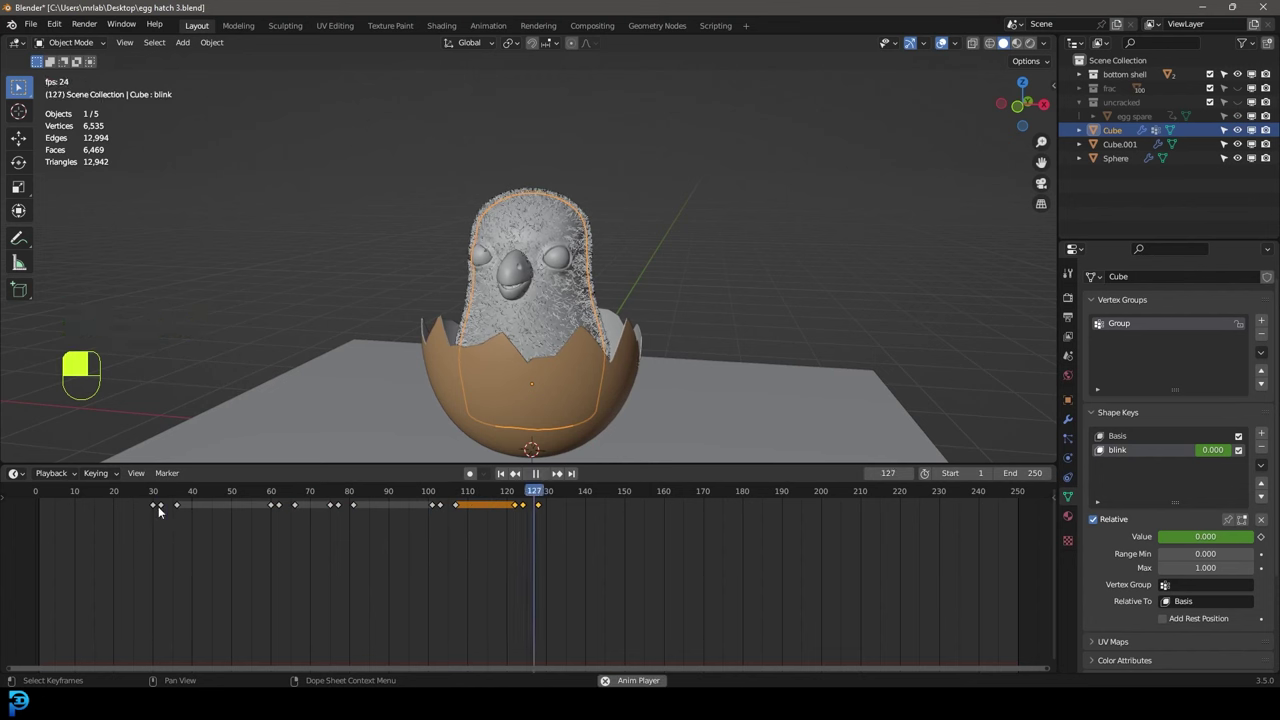
Step: Set the animation end frame to 150 and replay the chick's blink to check it
key(space)
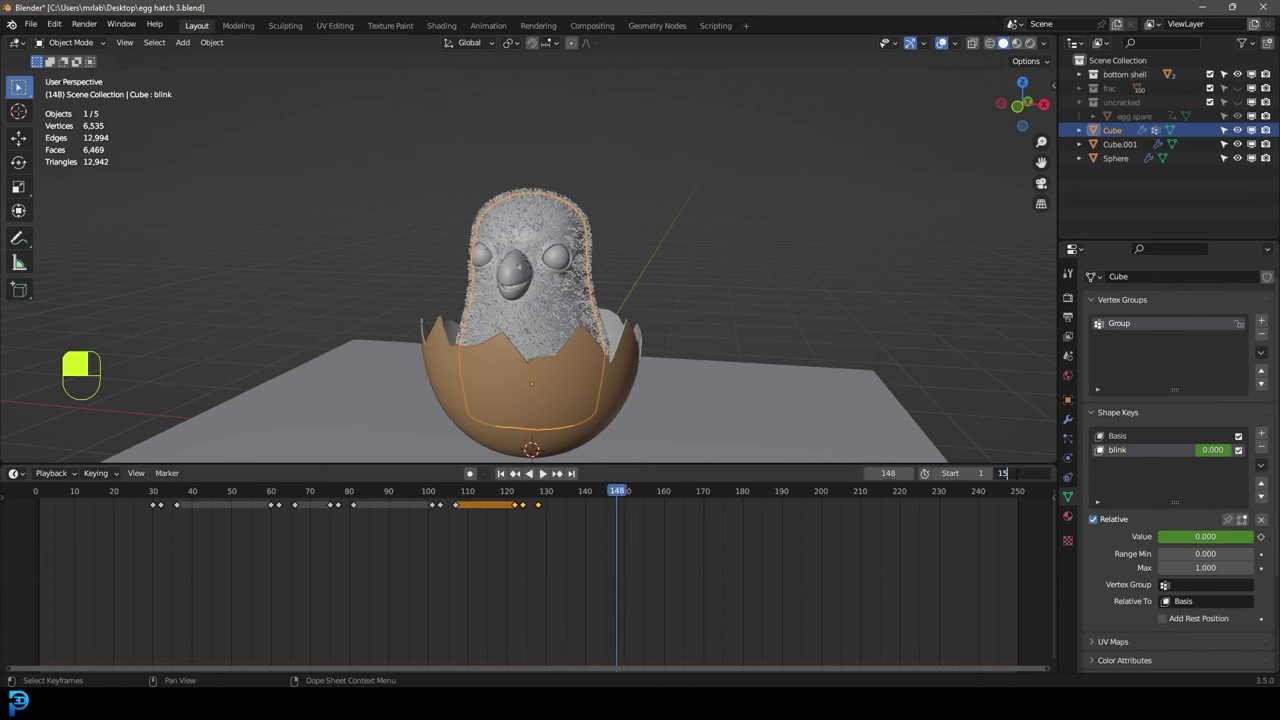
key(space)
key(space)
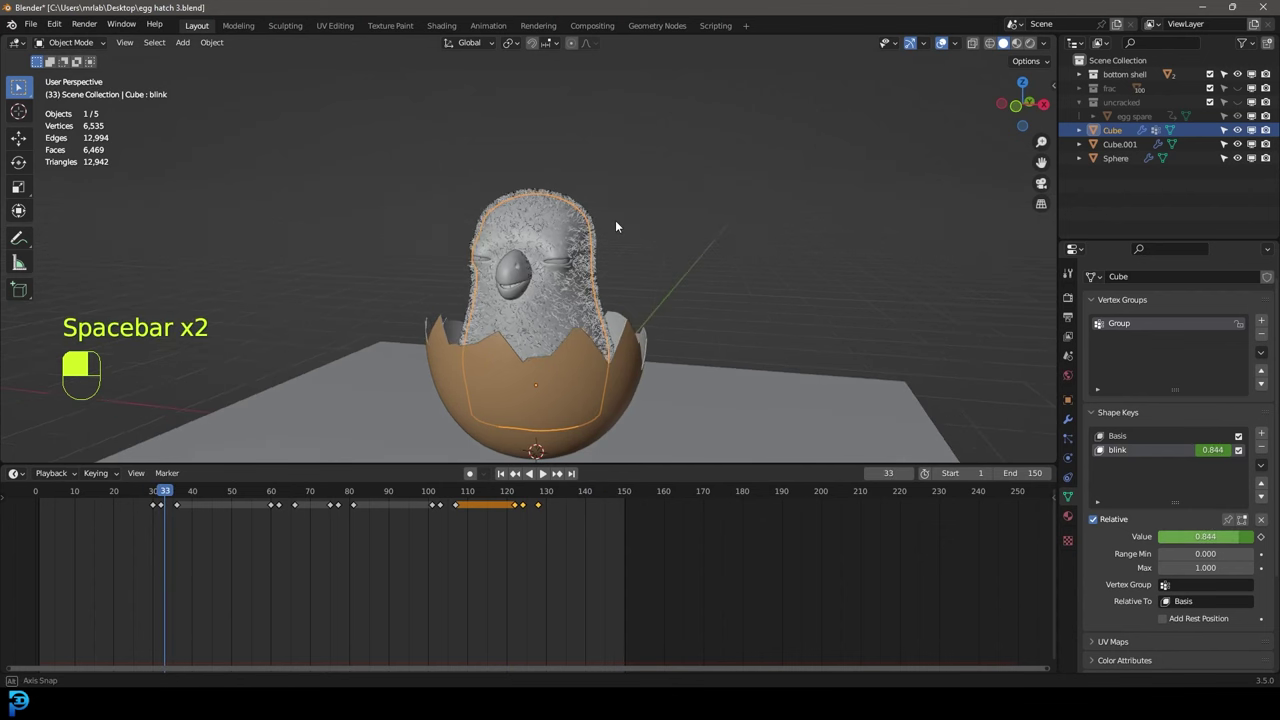
key(space)
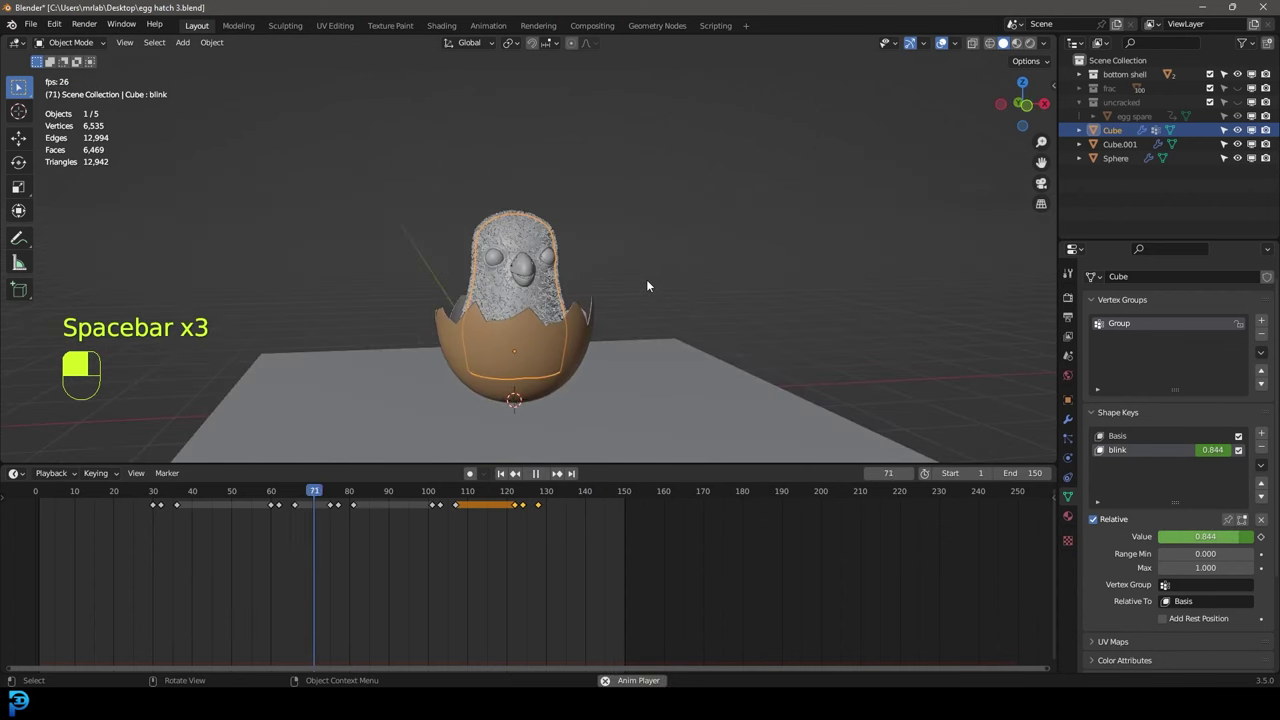
key(space)
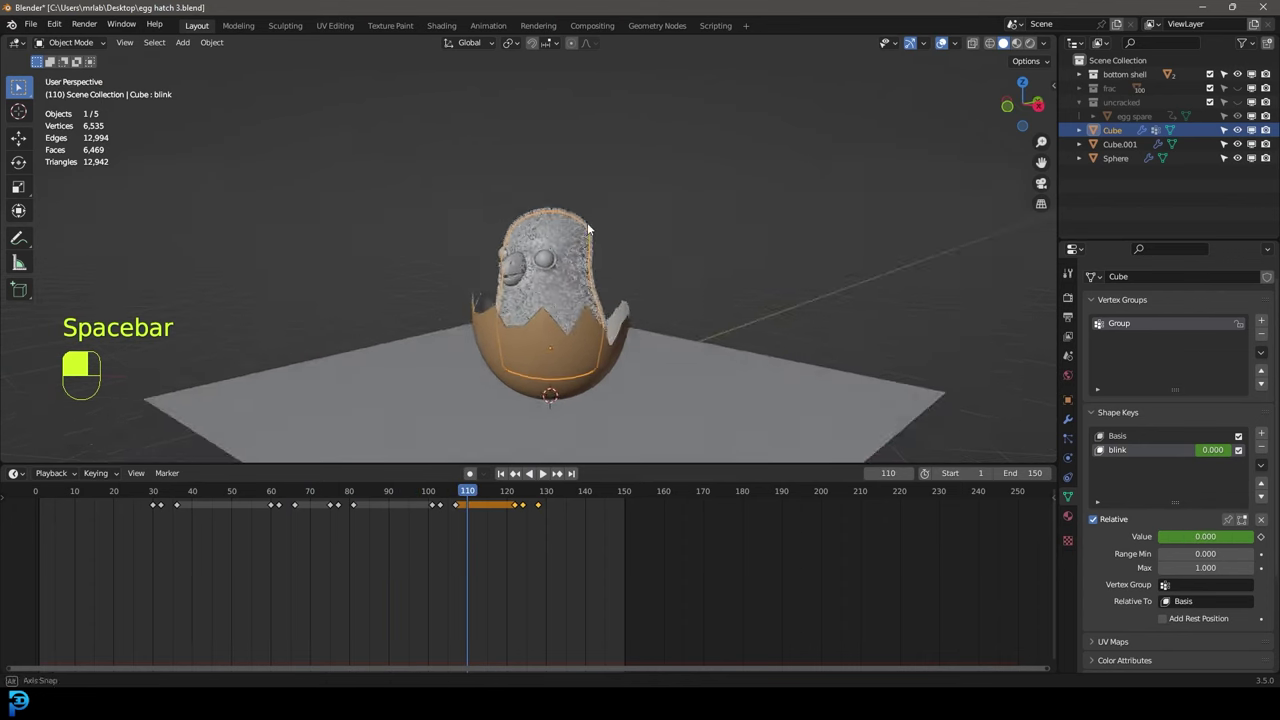
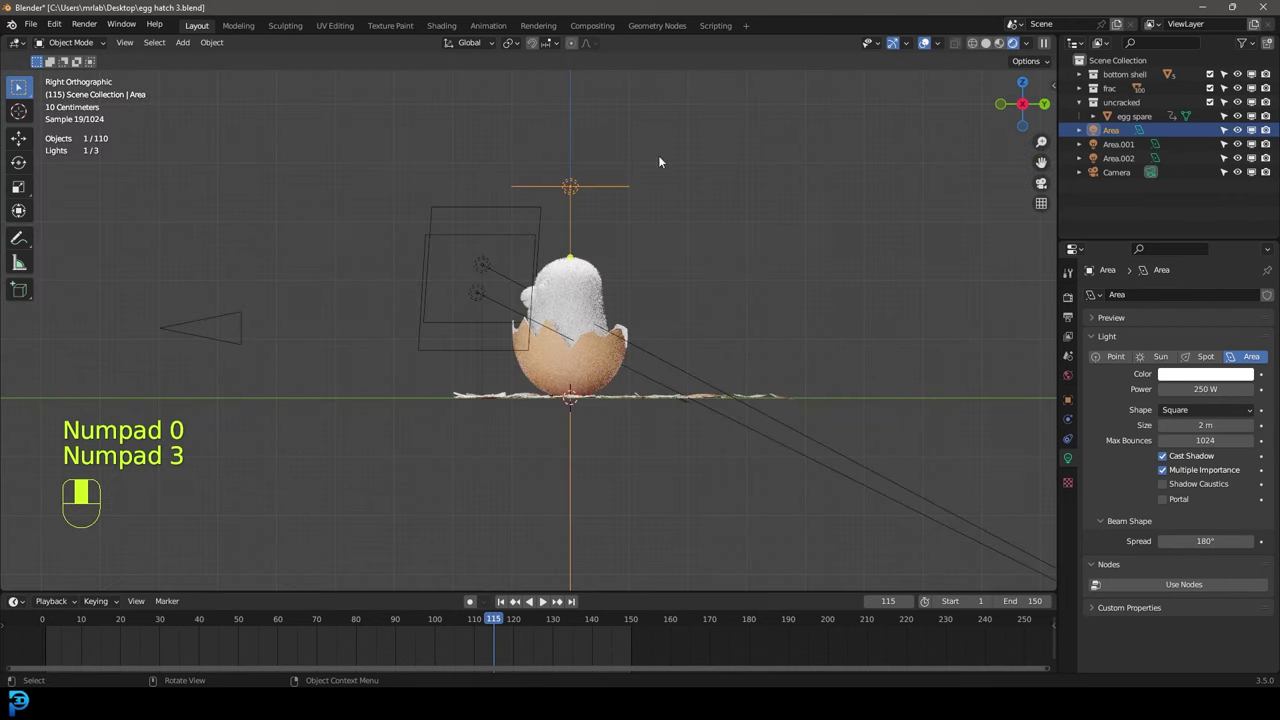
Step: Move and rotate the Area light so it shines on the hatching chick
key(g)
key(r)
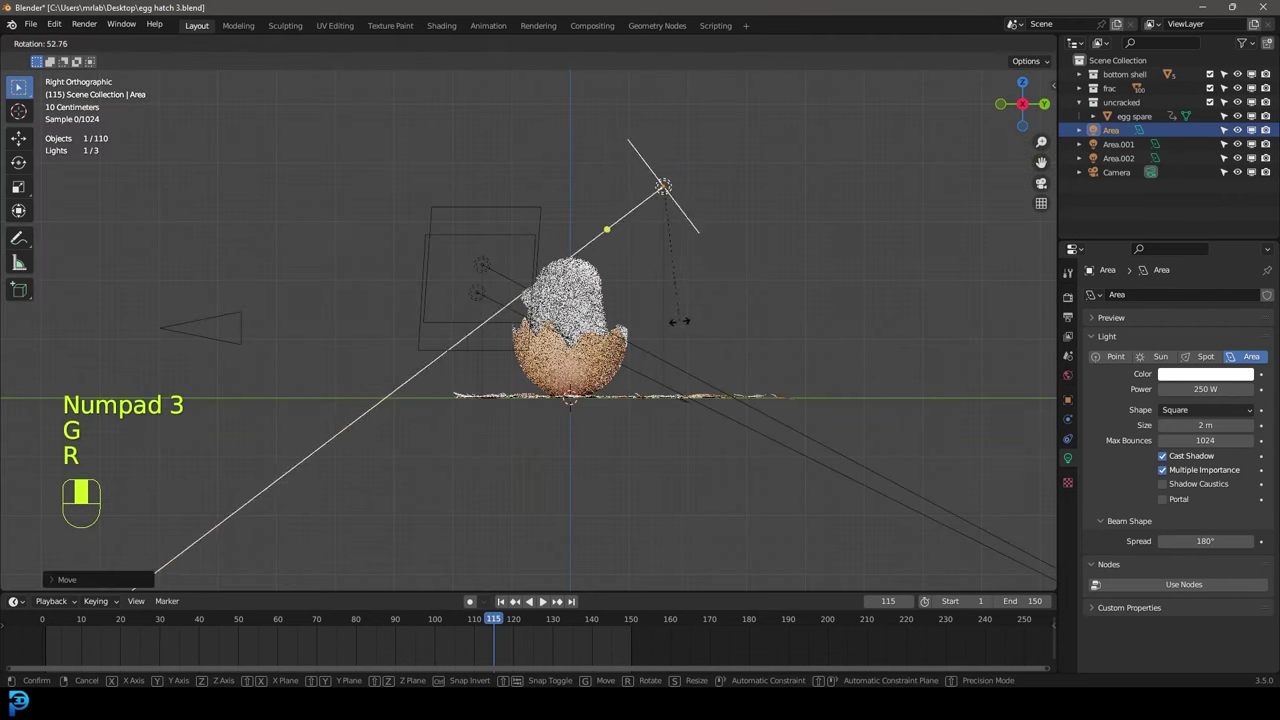